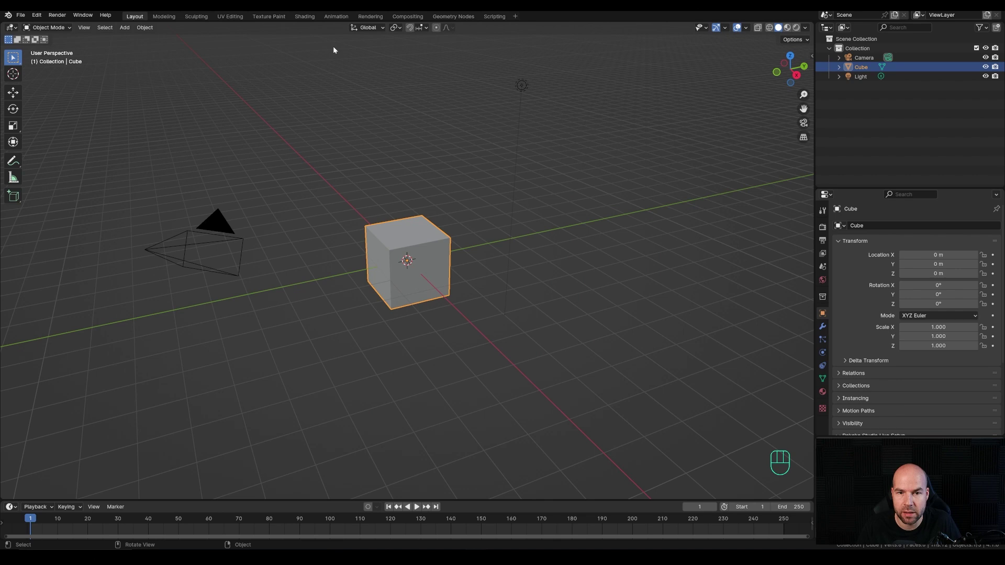
Step: Delete the default cube and light, leaving only the camera
left_click_drag(335, 49, 662, 392)
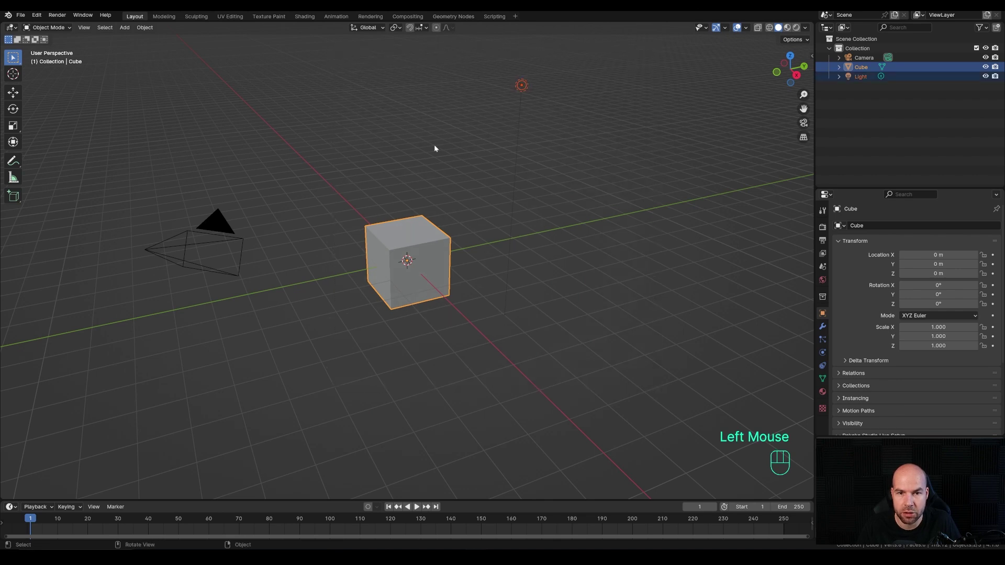
key("x")
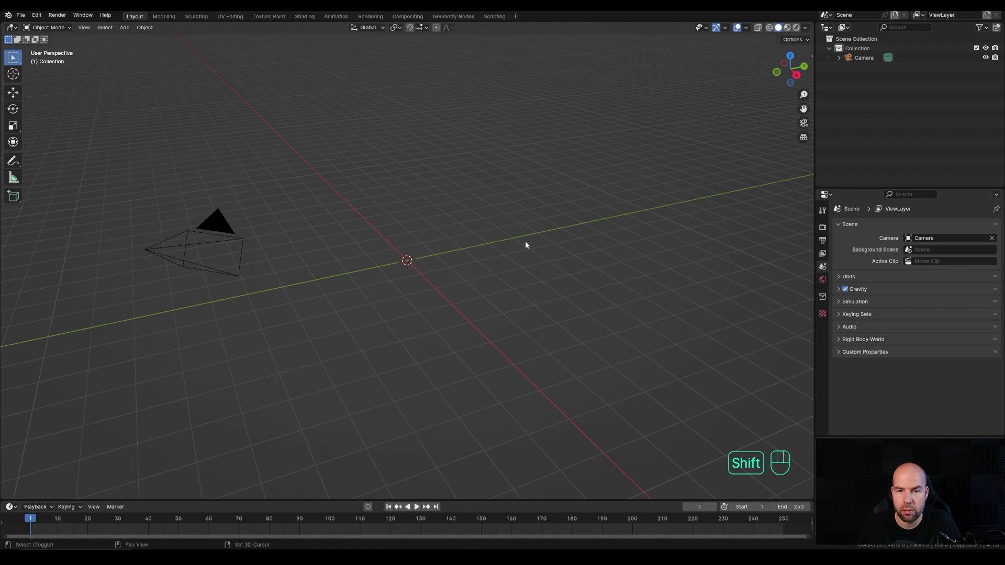
Step: Add a circle mesh with 24 vertices at the origin
key("shift+a")
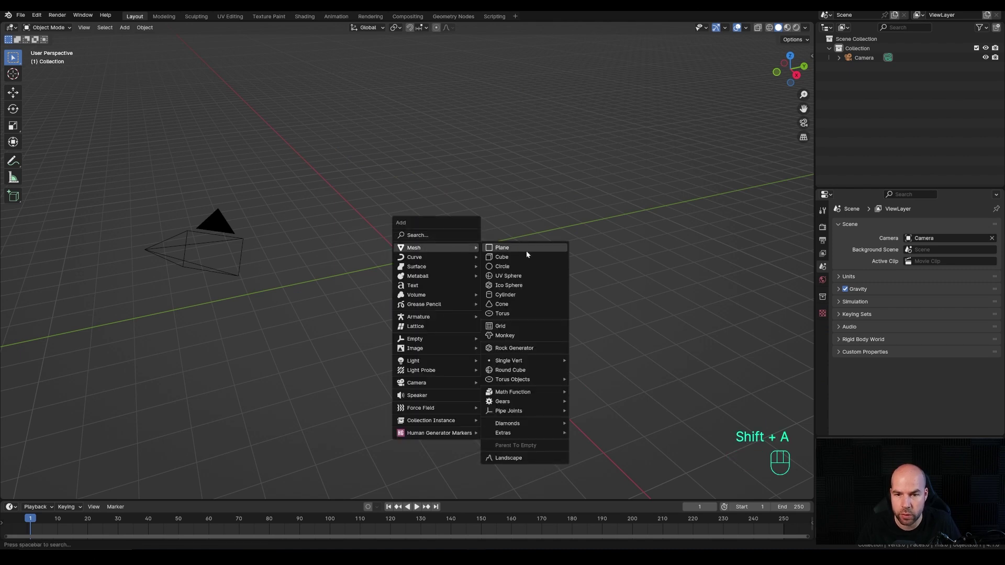
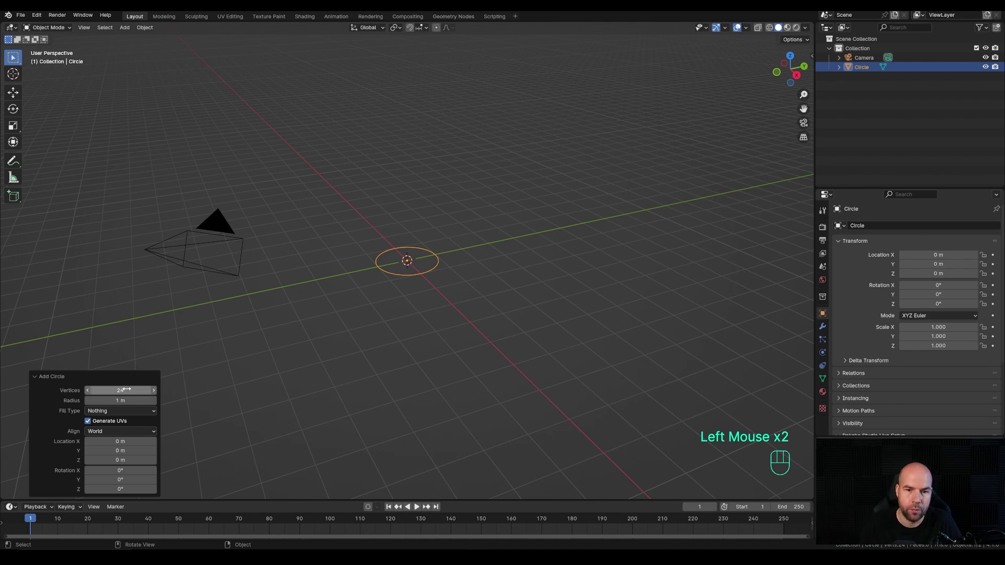
left_click_drag(299, 212, 377, 266)
scroll("up", 3)
Step: Fill the circle and inset it into concentric rings with a small central hole
key("Tab")
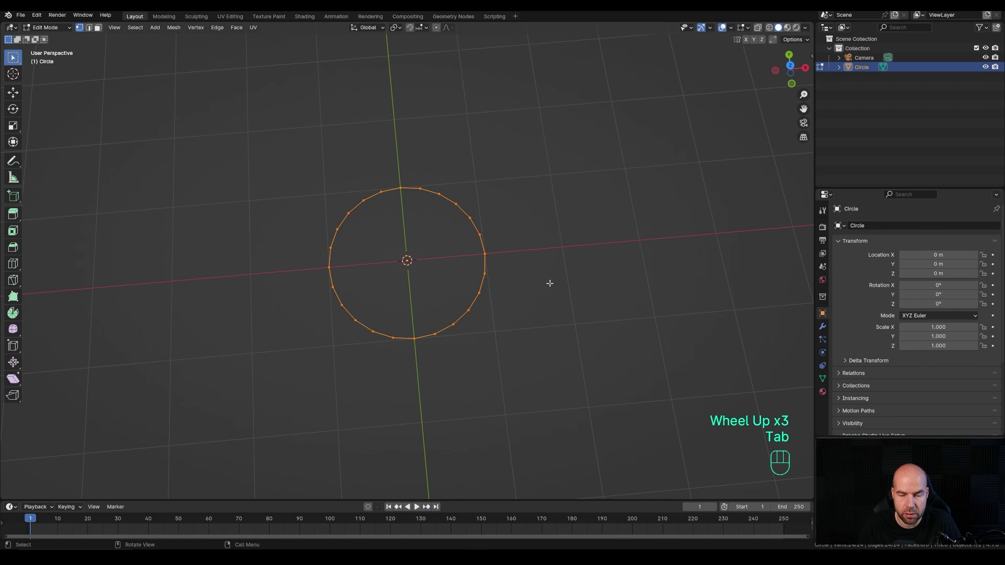
key("f")
key("i")
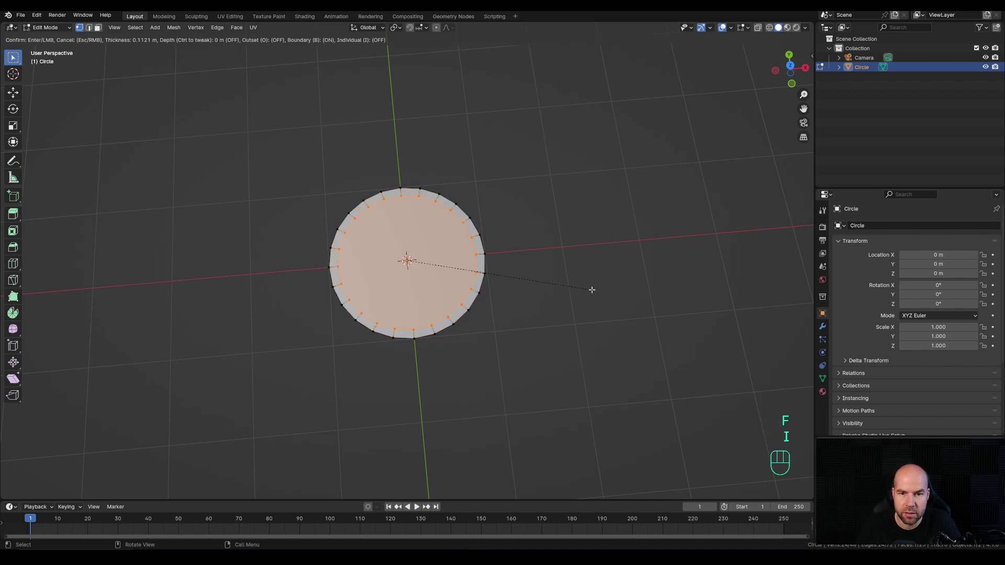
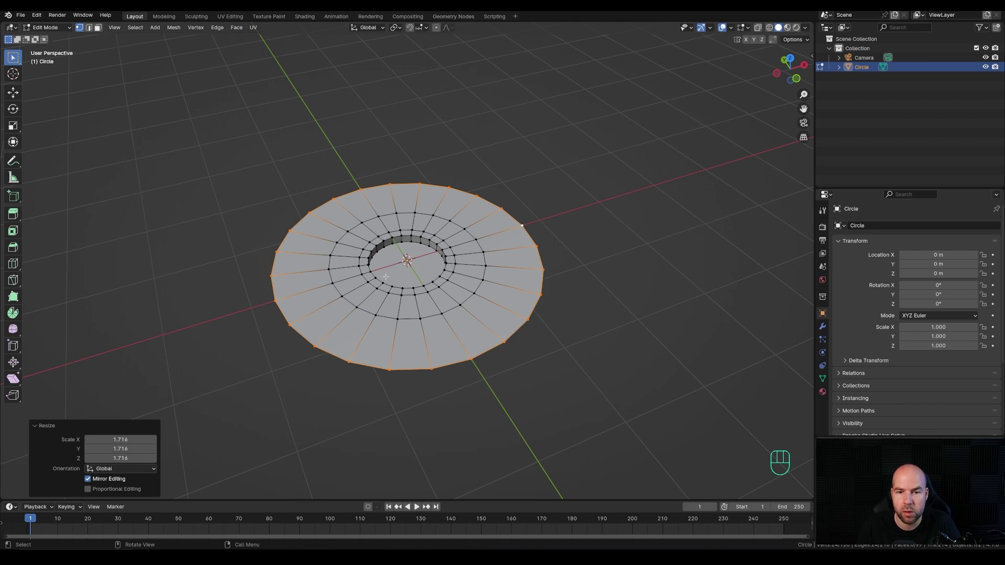
key("Tab")
Step: Add a second circle, shrink it to the hole and extrude its ring along Z
key("shift+a")
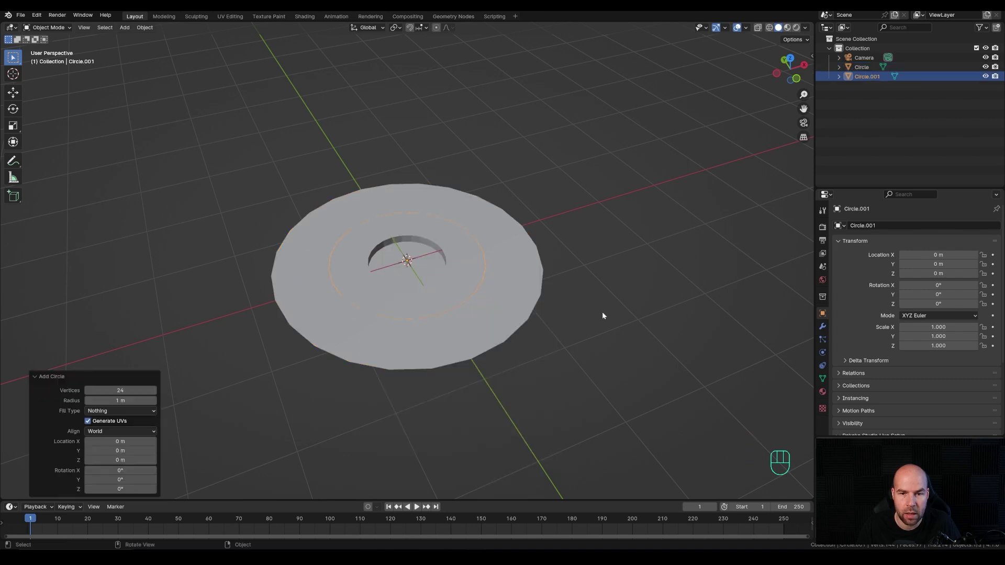
key("Tab")
key("s")
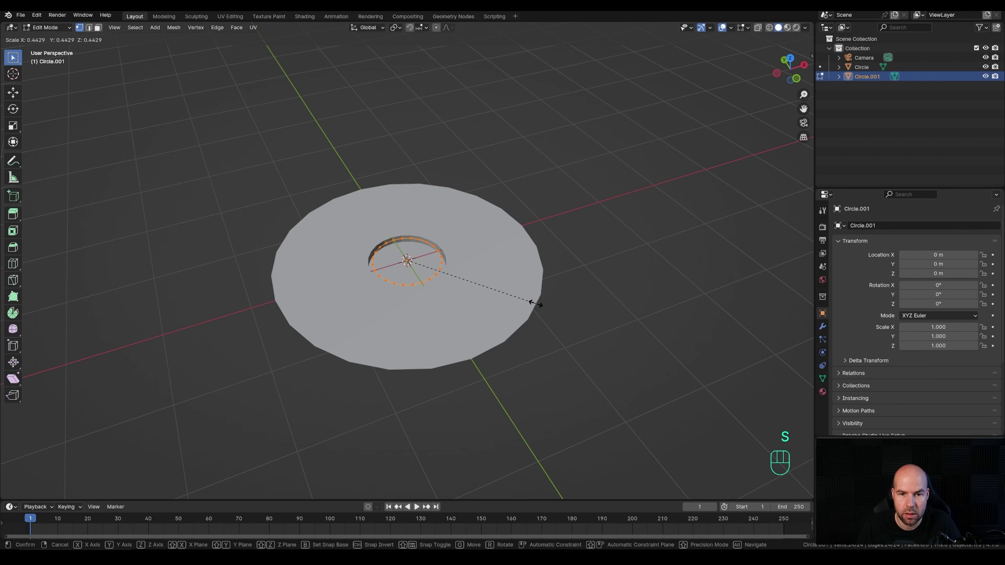
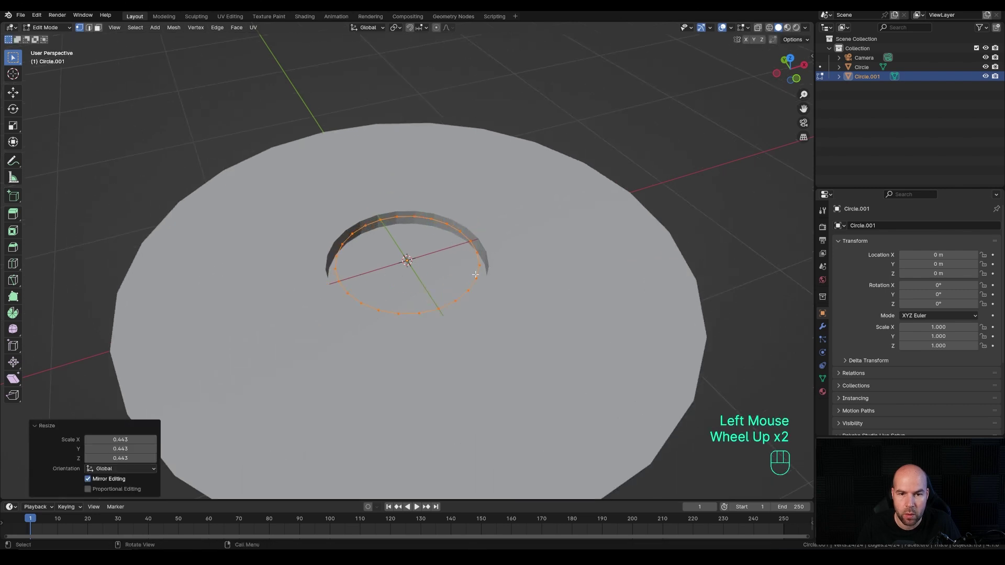
key("g")
key("z")
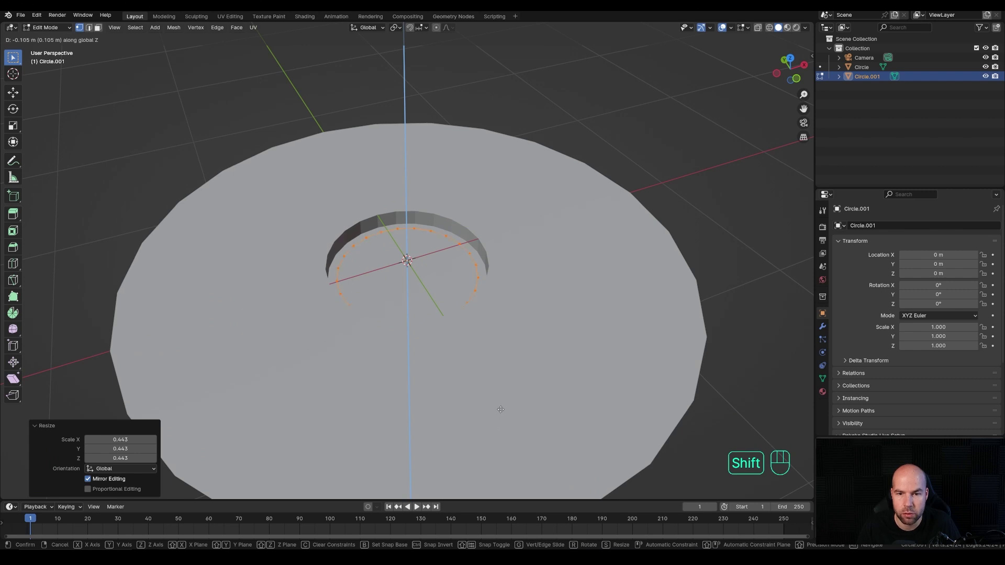
left_click(408, 255)
Step: Fill the cap and extrude it into a short solid cylinder
key("f")
key("e")
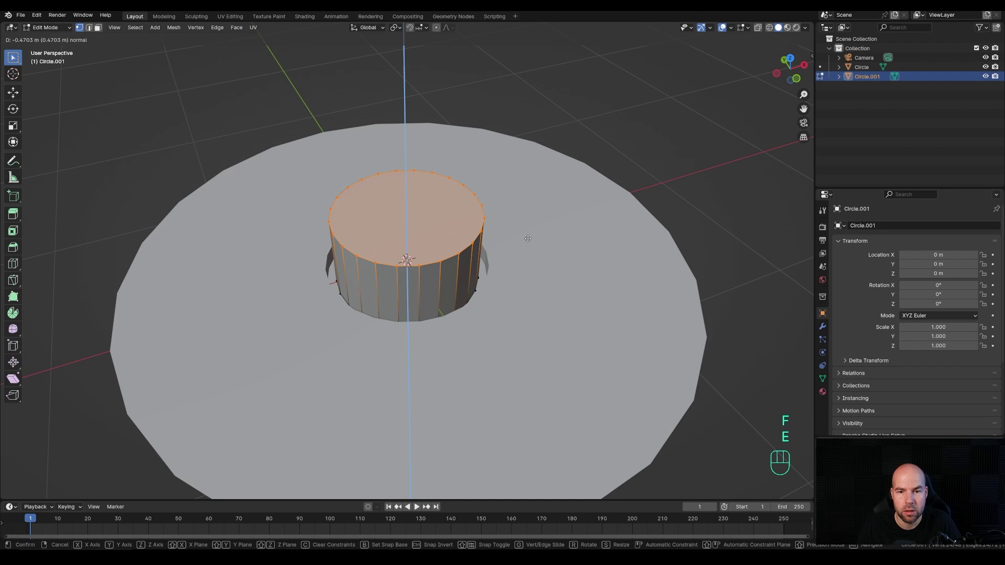
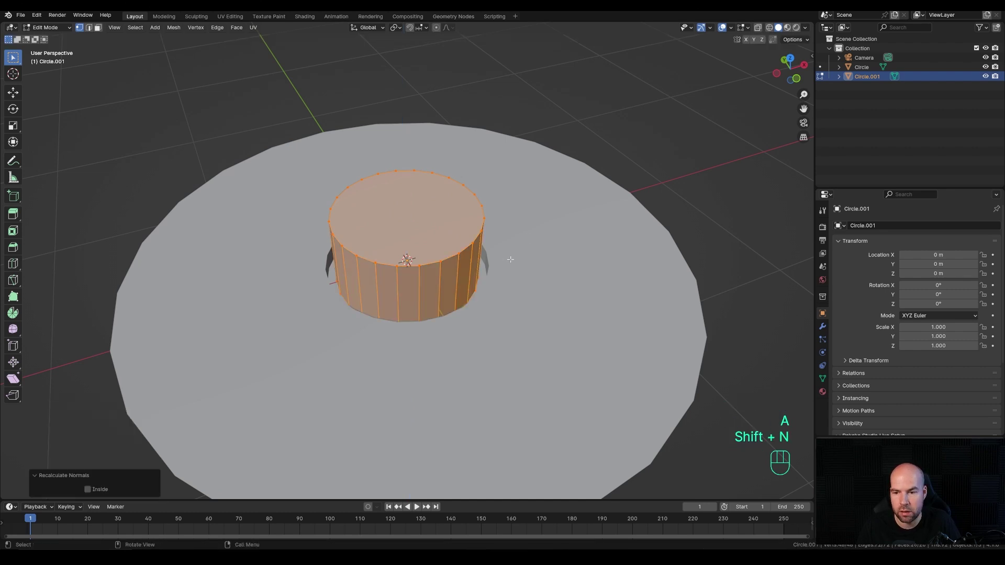
scroll("down", 3)
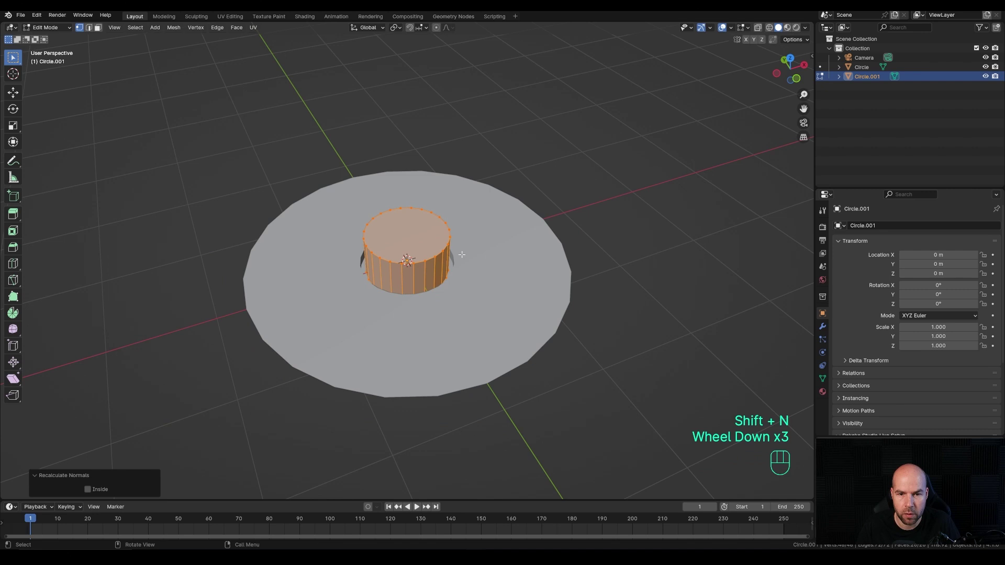
key("Tab")
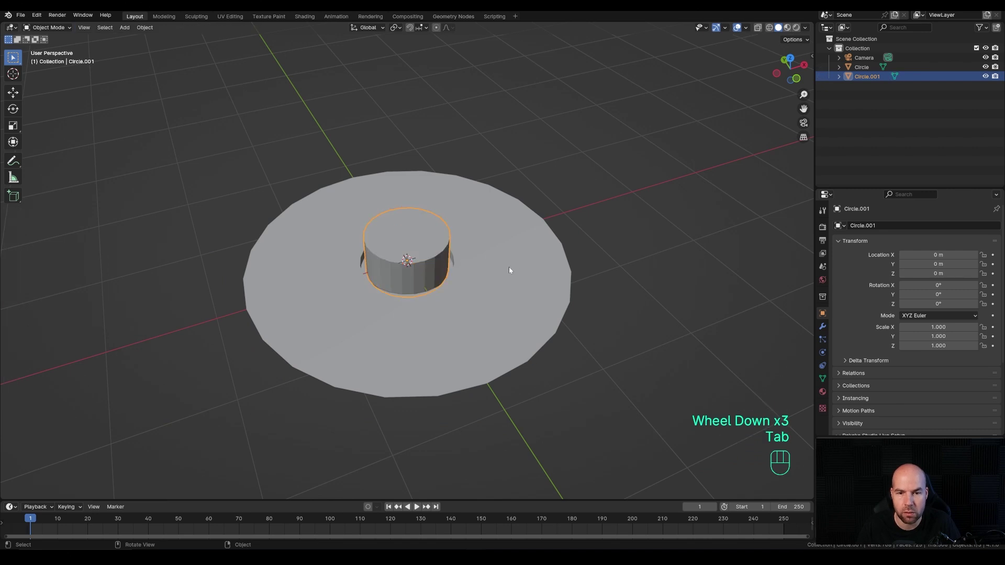
Step: Inset each face of the ring around the cylinder individually into bordered panels
left_click(511, 269)
key("Tab")
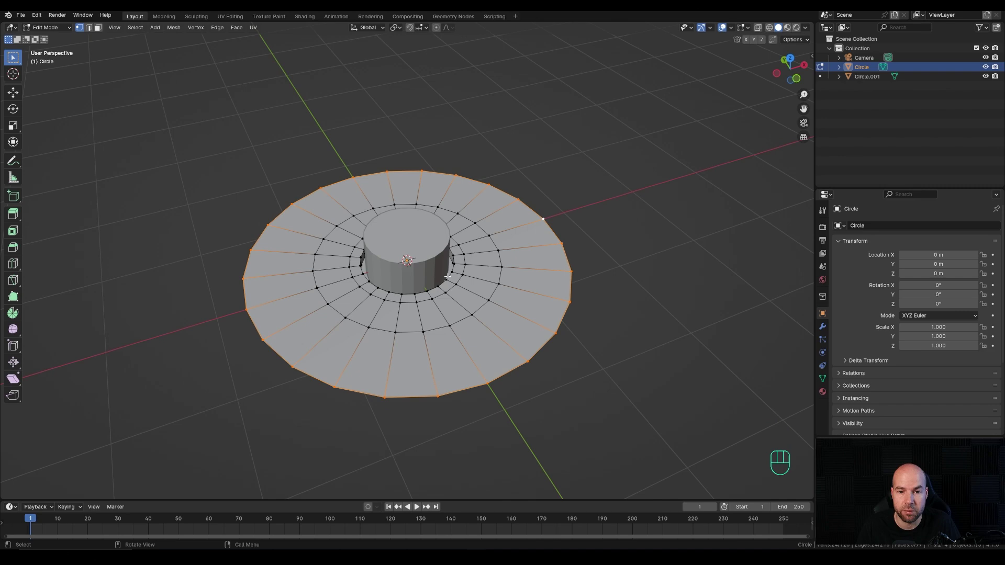
key("KP_7")
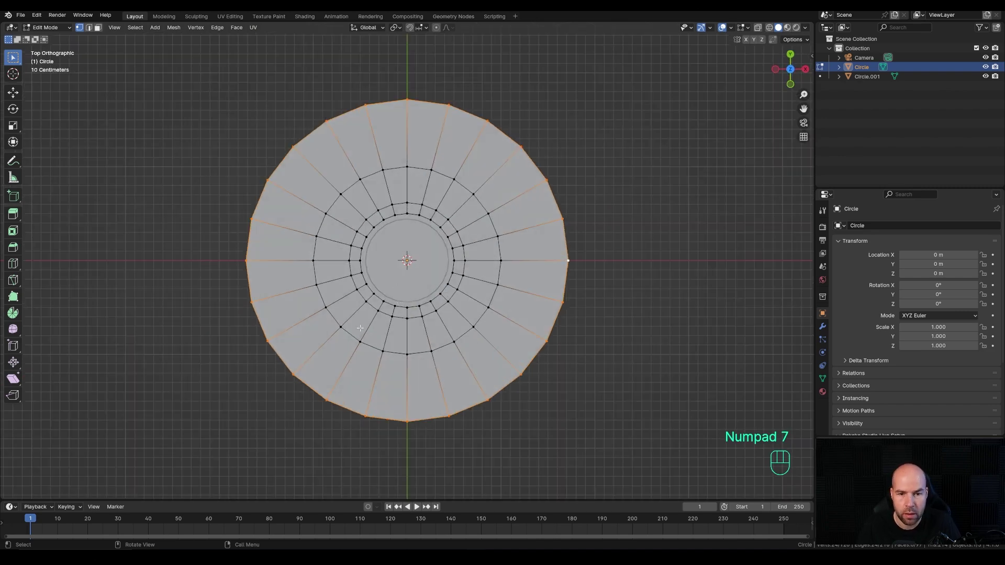
key("3")
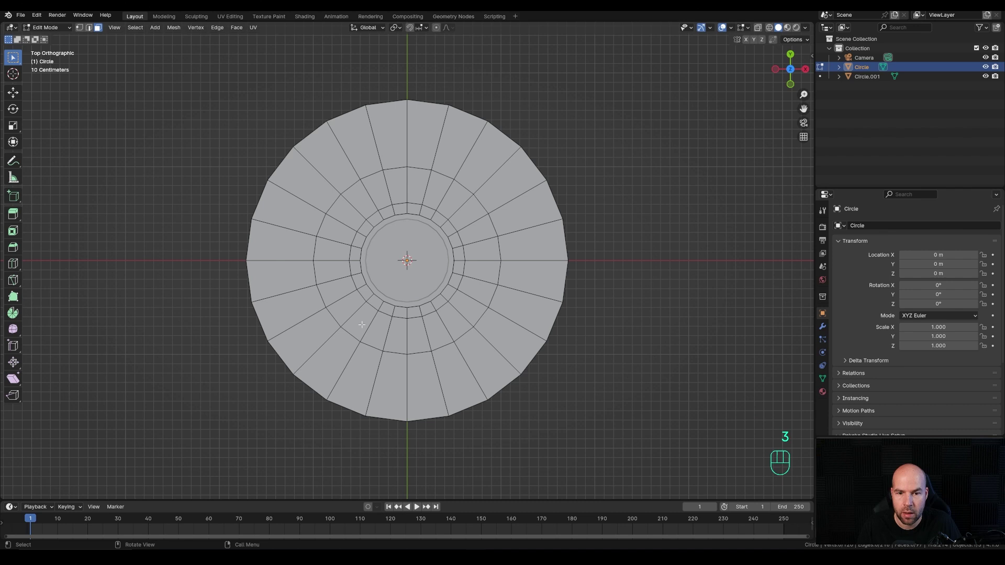
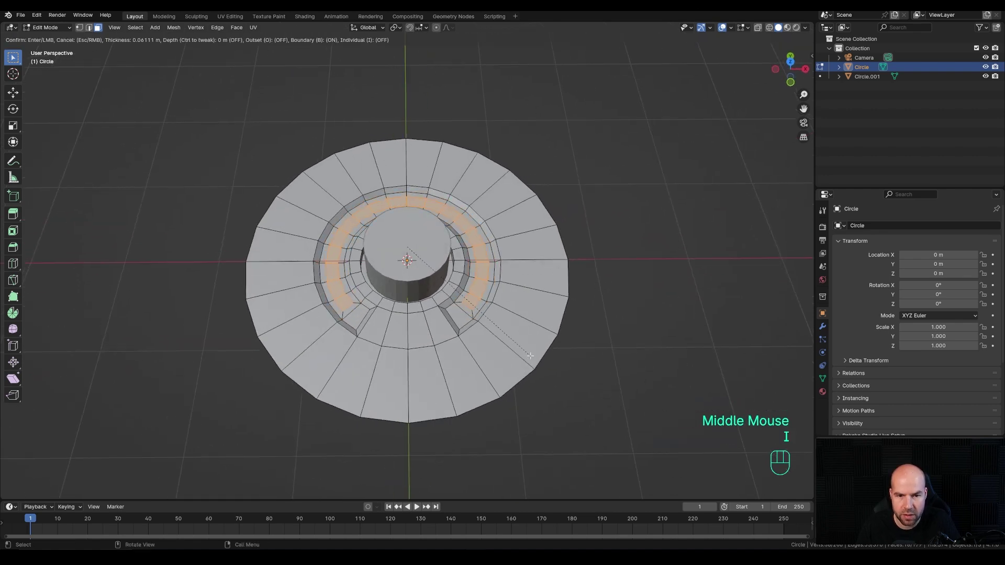
key("i")
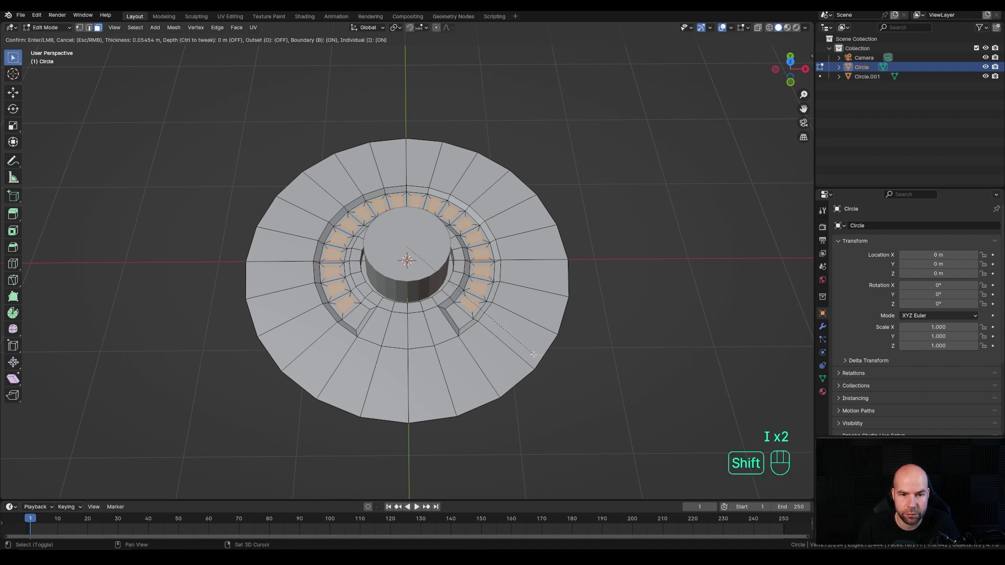
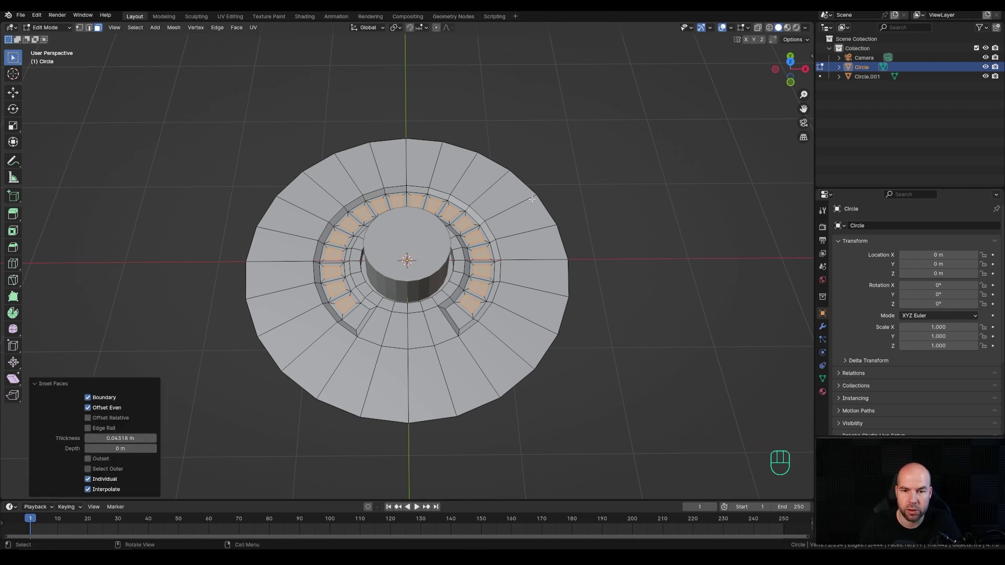
scroll("up", 3)
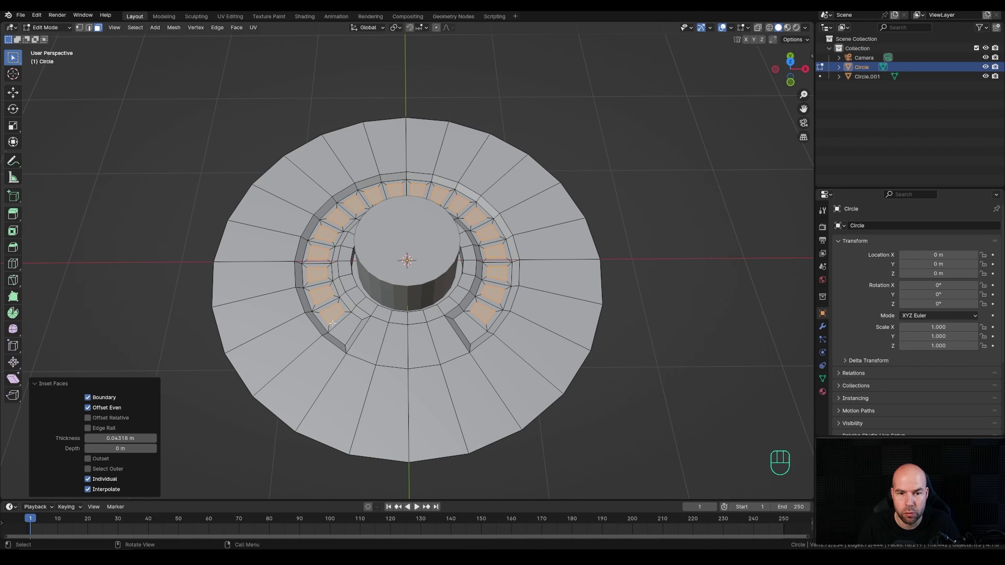
Step: Add an edge loop through the panel ring and slide it inward
key("ctrl+r")
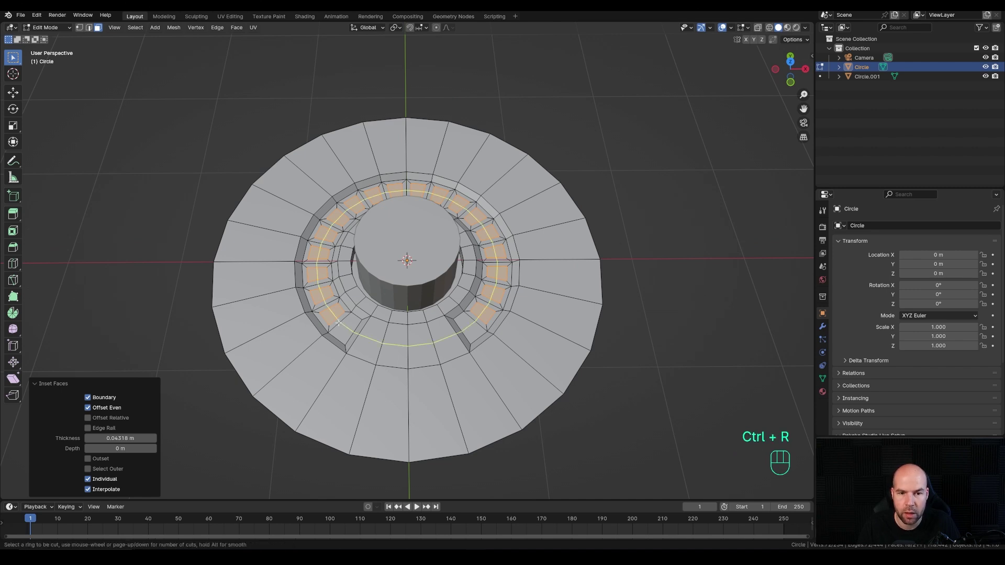
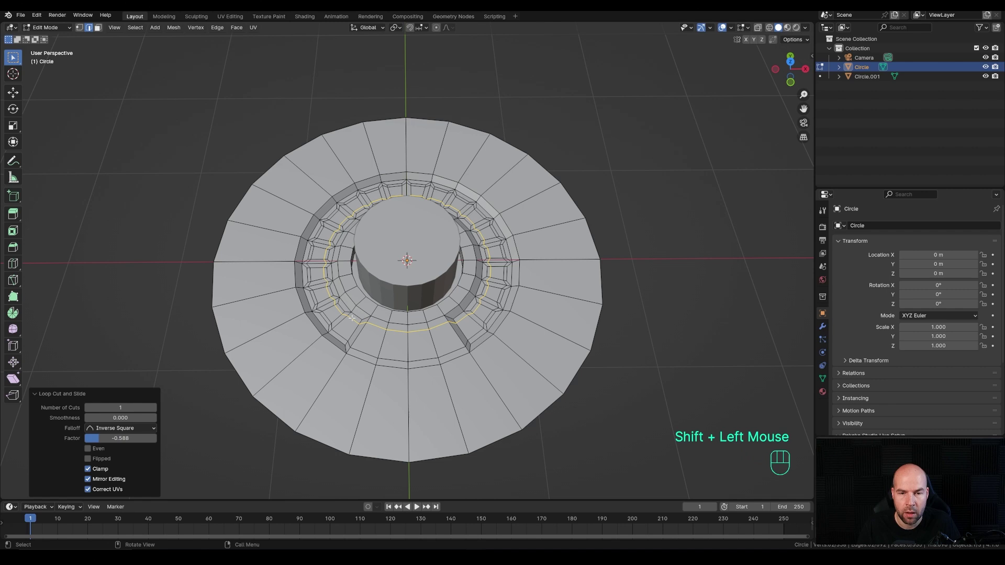
key("KP_7")
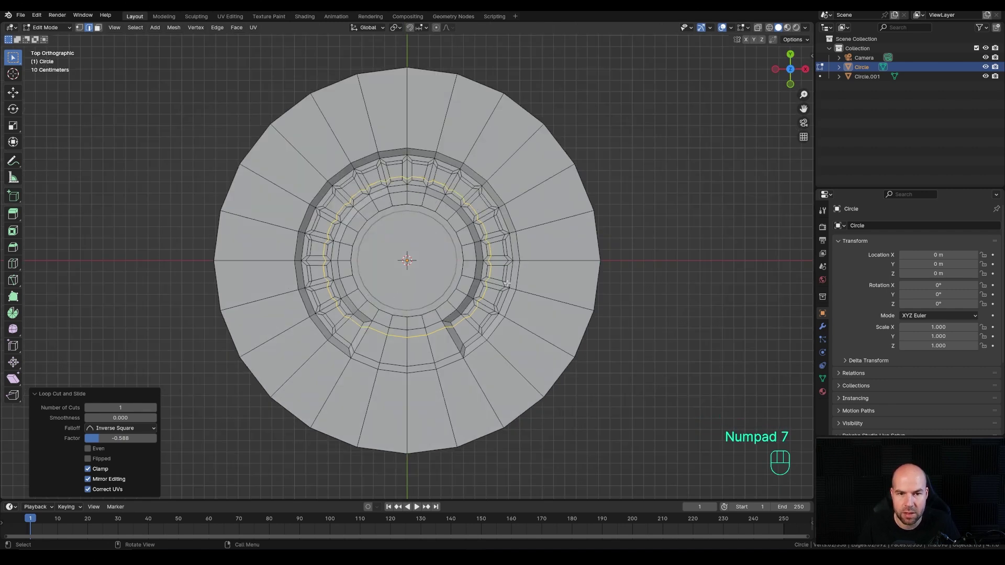
key("3")
key("ctrl+z")
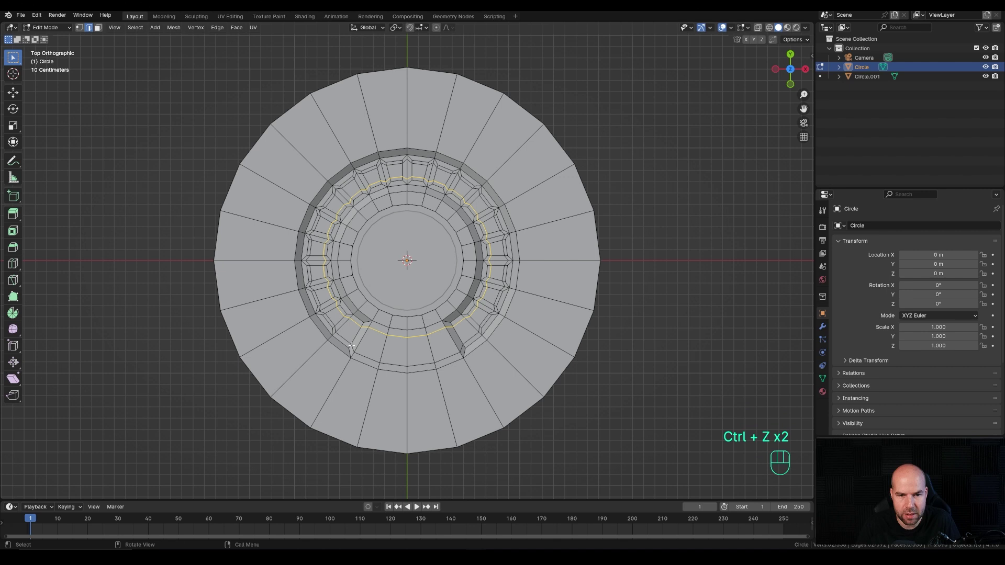
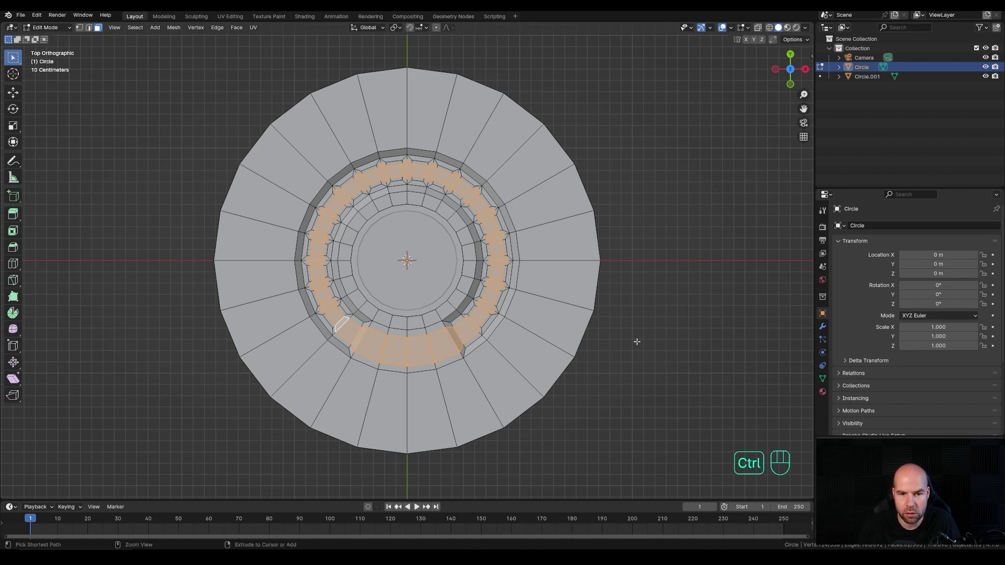
Step: Grow the face selection to gather the inner slot panels for separation
key("ctrl+KP_Add")
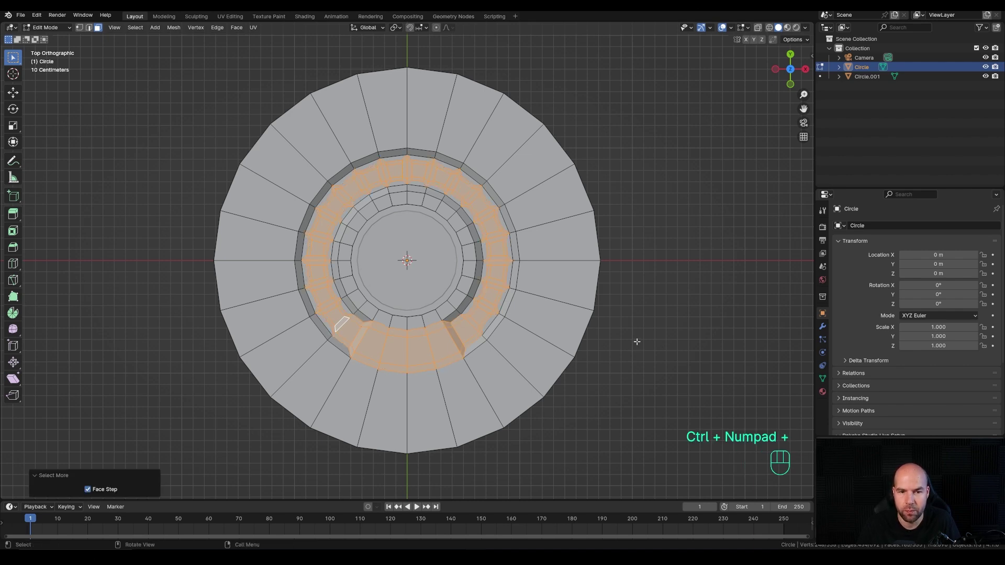
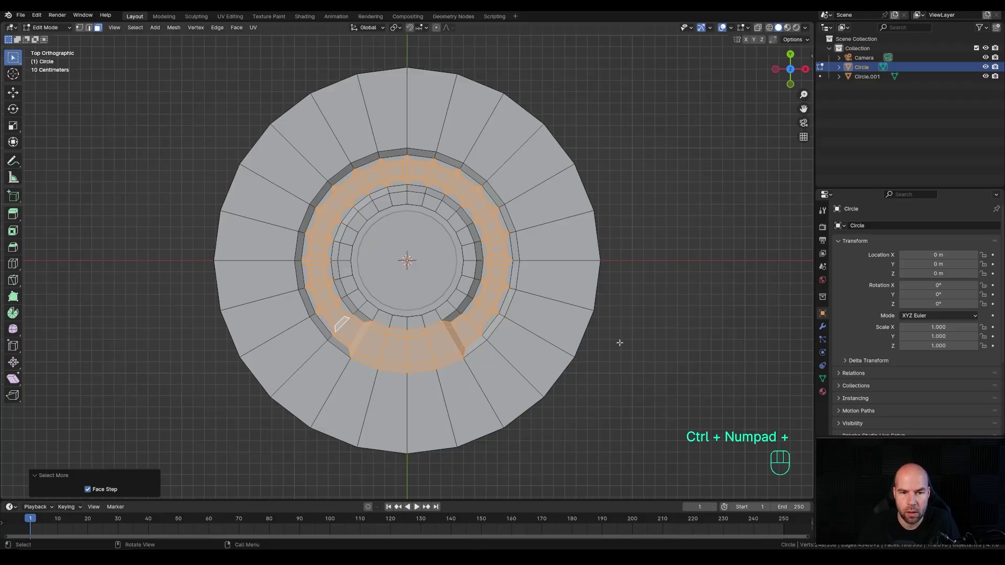
scroll("up", 3)
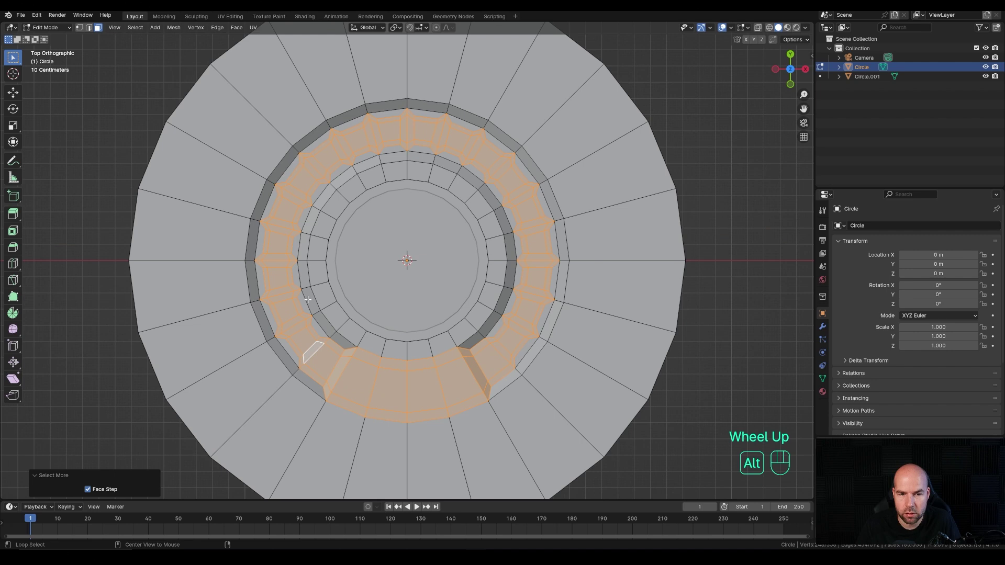
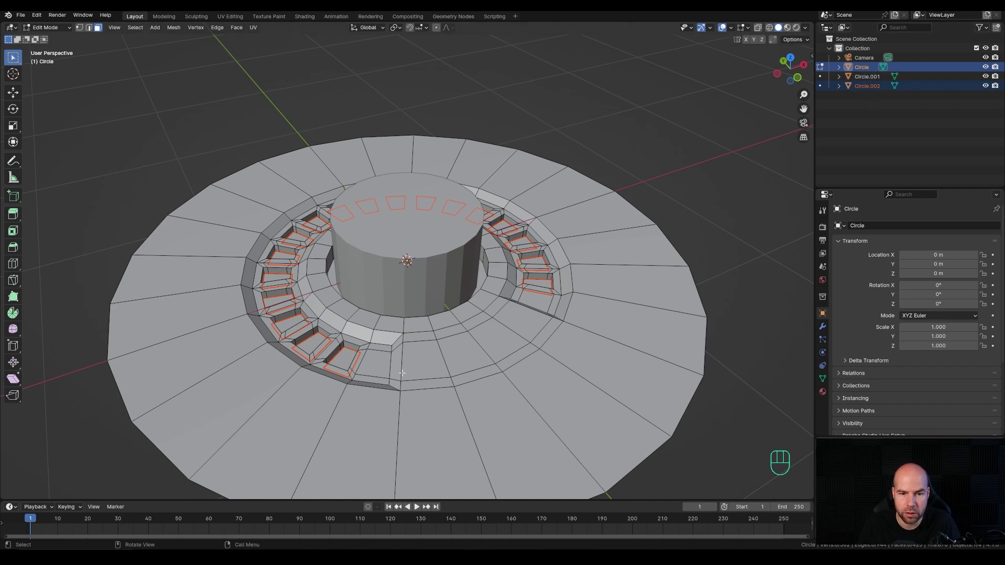
Step: Reduce Circle.002 to a single slot face at the lower-left of the arc
key("Tab")
left_click(864, 89)
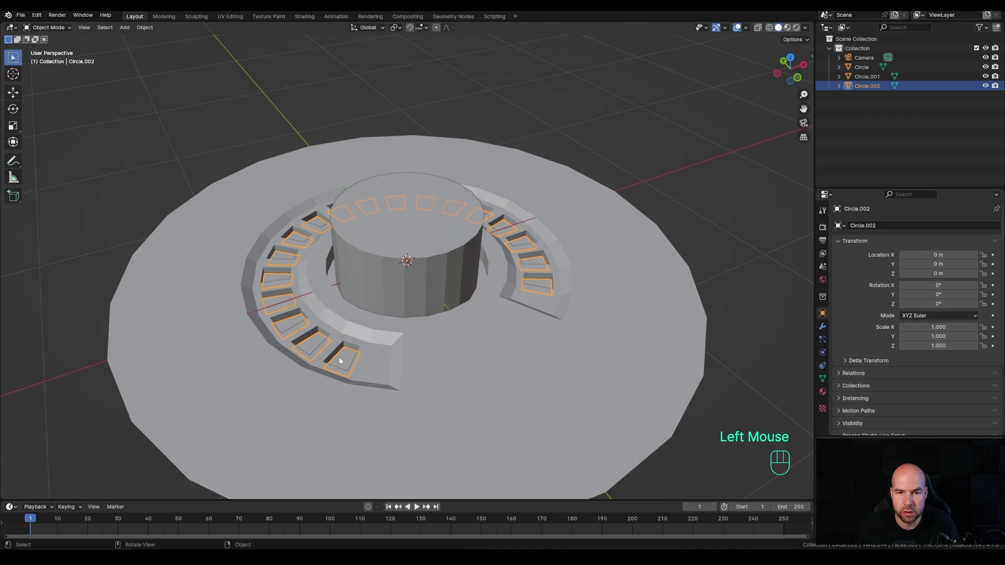
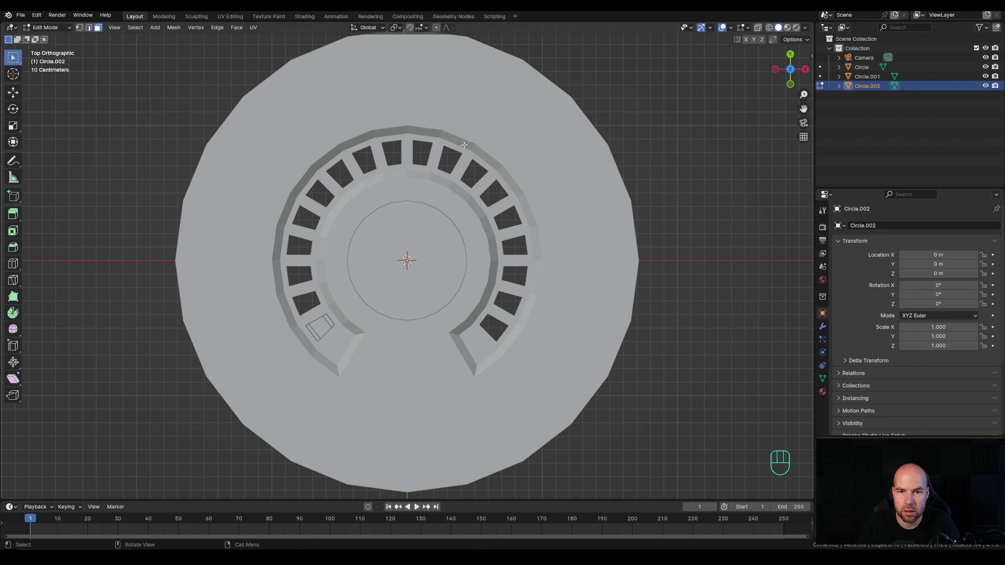
key("Tab")
key("shift+a")
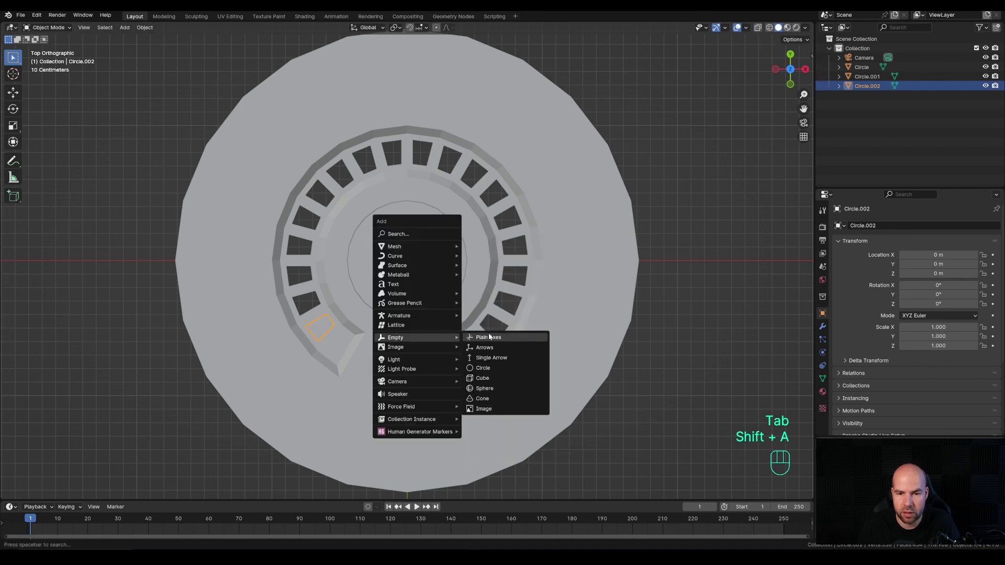
Step: Add a Plain Axes empty and an Array modifier on the slot face using the empty as Object Offset
left_click(322, 327)
left_click(825, 328)
left_click(873, 226)
left_click_drag(854, 262, 914, 261)
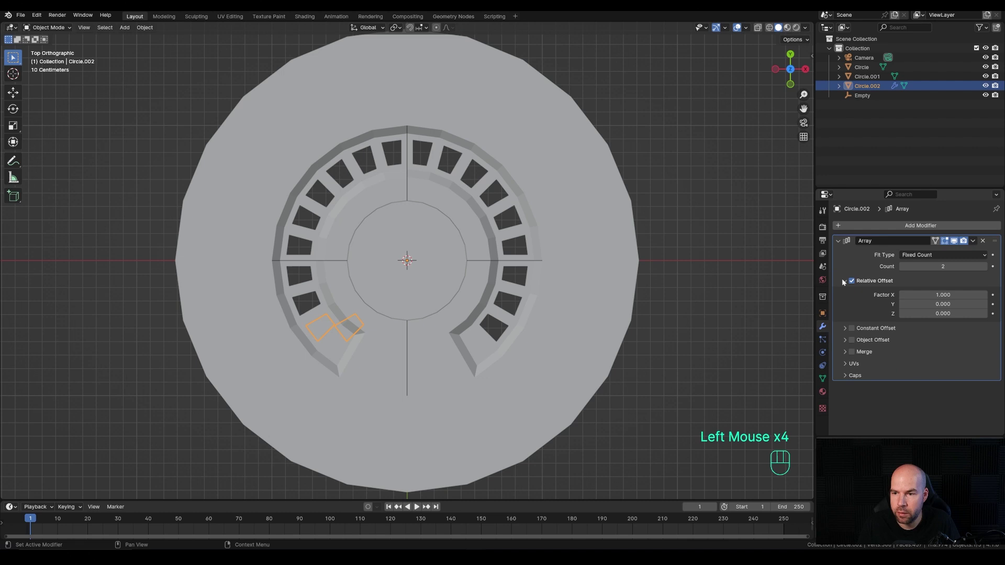
left_click(846, 291)
left_click(854, 283)
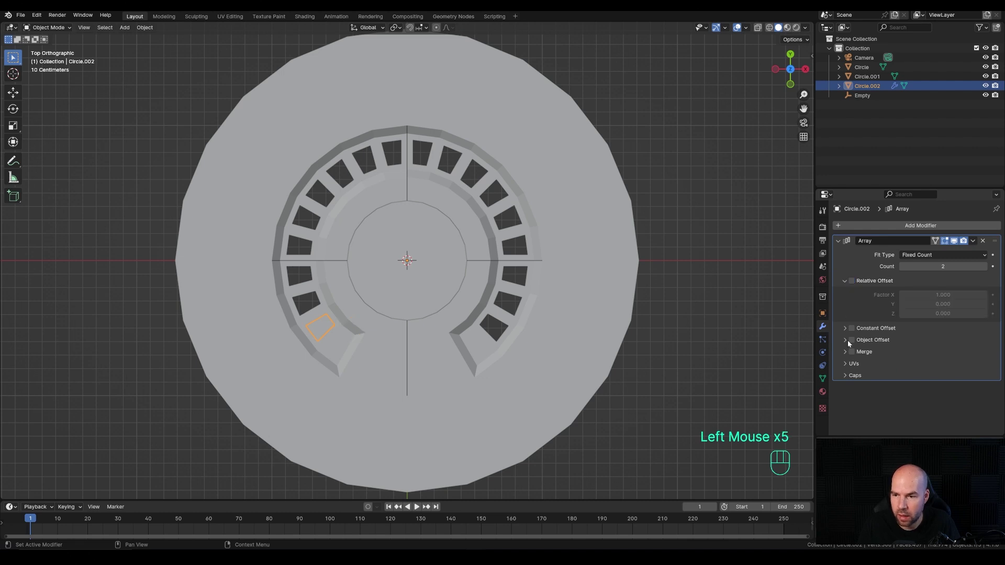
left_click(853, 341)
left_click(845, 344)
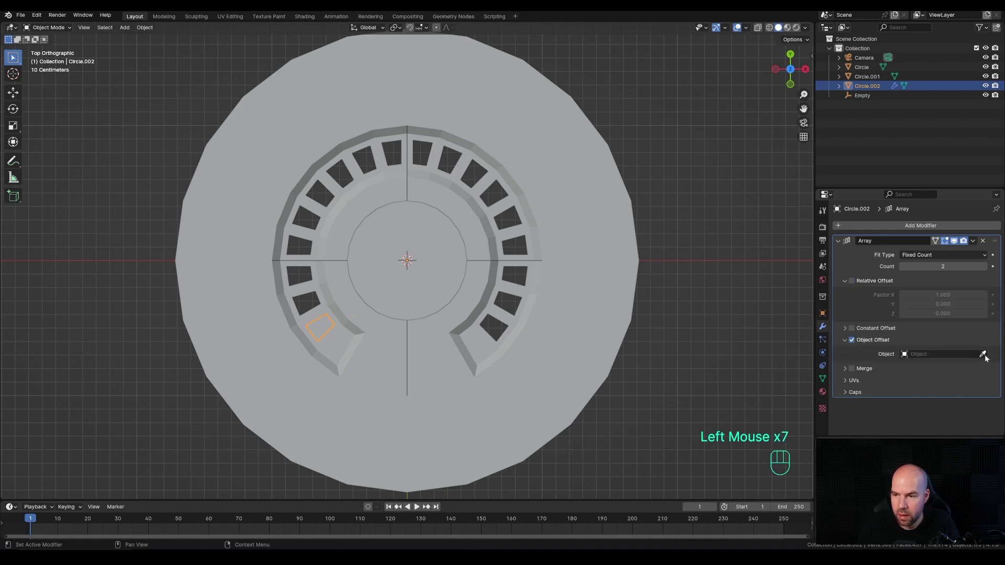
left_click(985, 356)
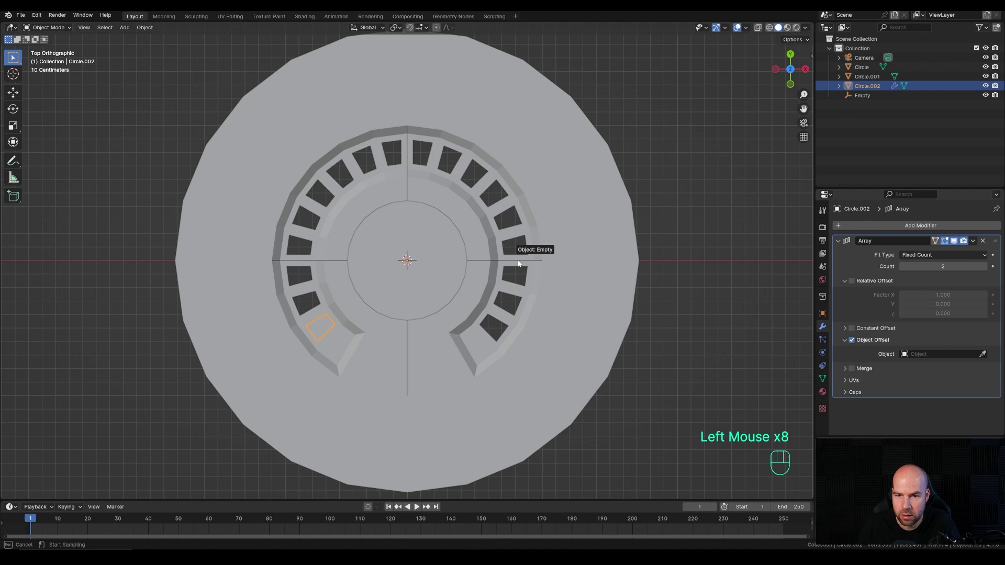
left_click(505, 263)
Step: Rotate the empty 15° on Z so the slot face repeats around the arc
key("r")
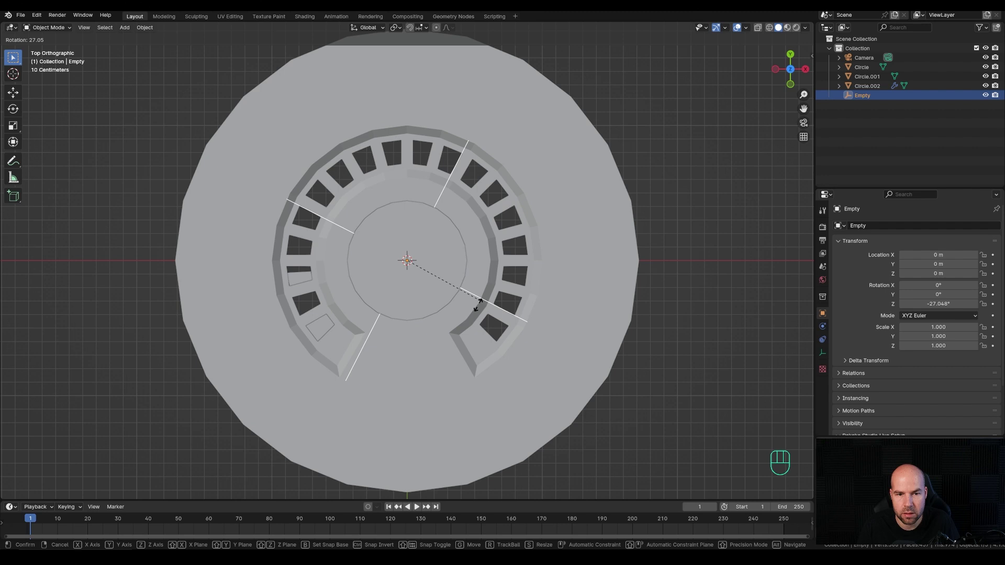
key("Escape")
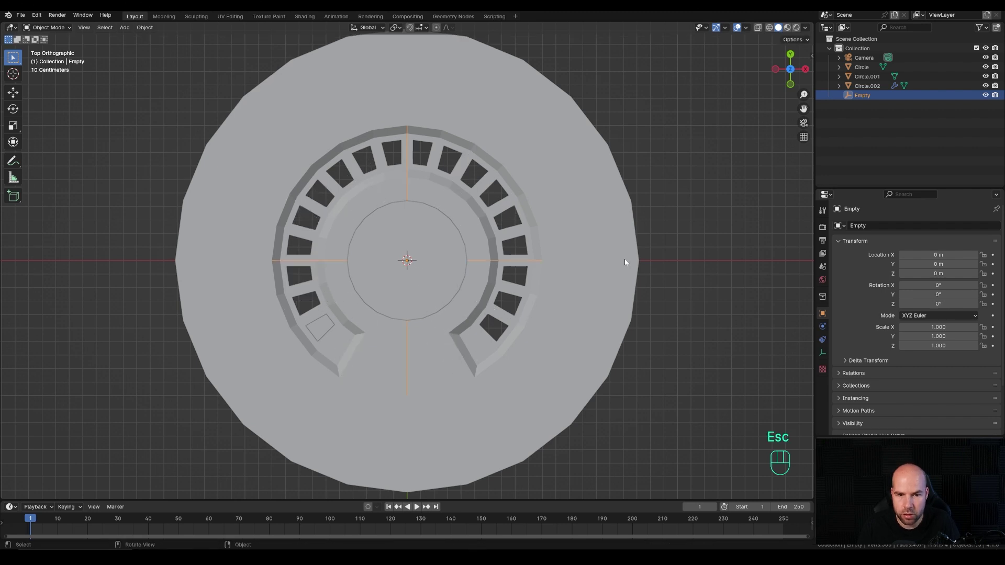
key("Escape")
key("r")
key("KP_1")
key("KP_5")
key("KP_Enter")
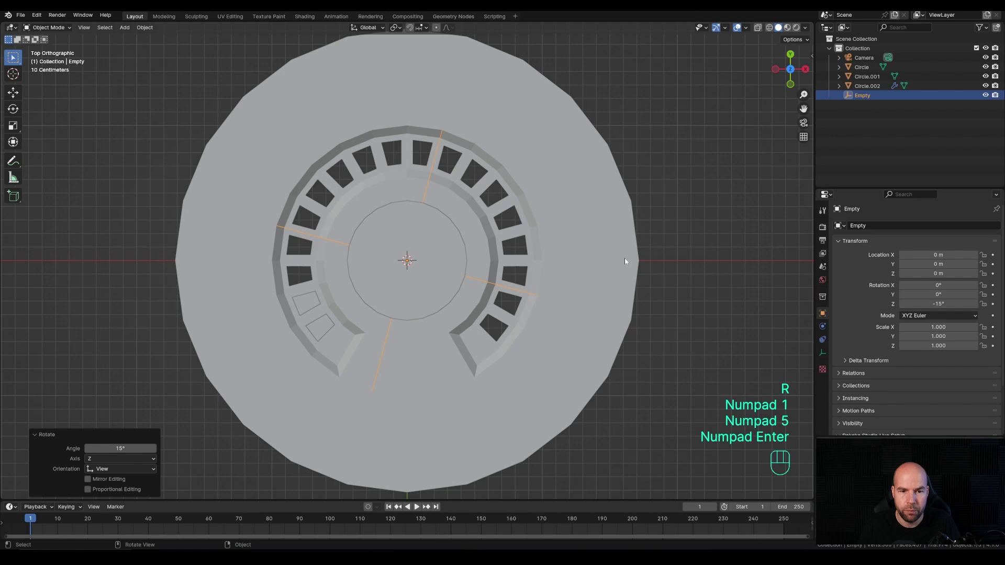
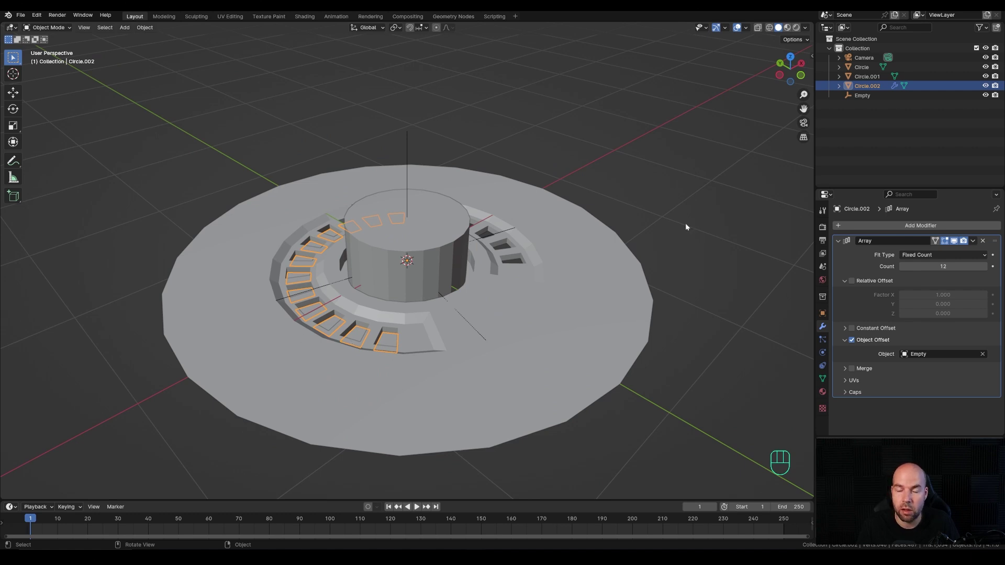
left_click_drag(683, 208, 665, 233)
Step: Add a filled disc scaled to the slot ring and move it down just below the slots
key("shift+a")
key("shift+a")
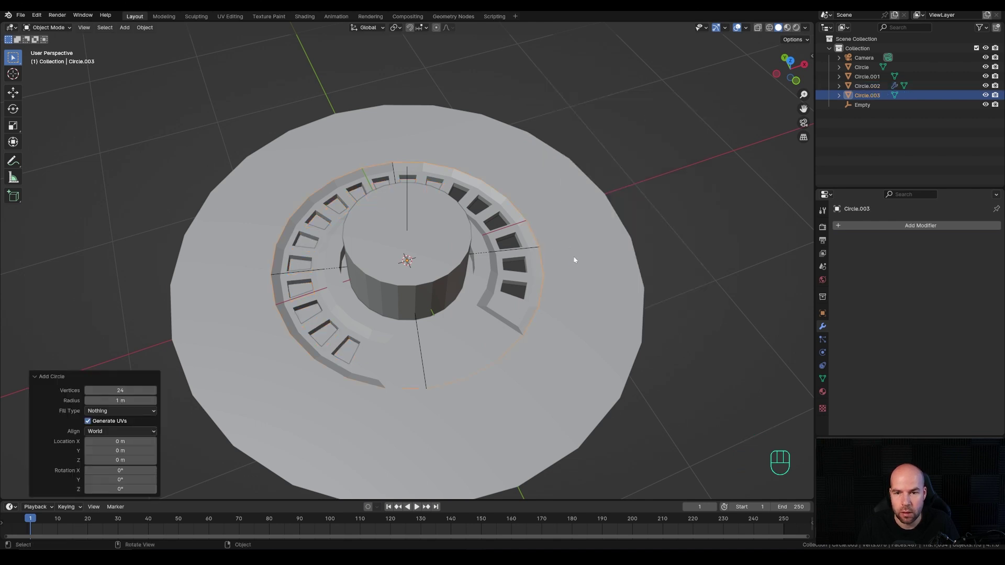
key("Tab")
key("s")
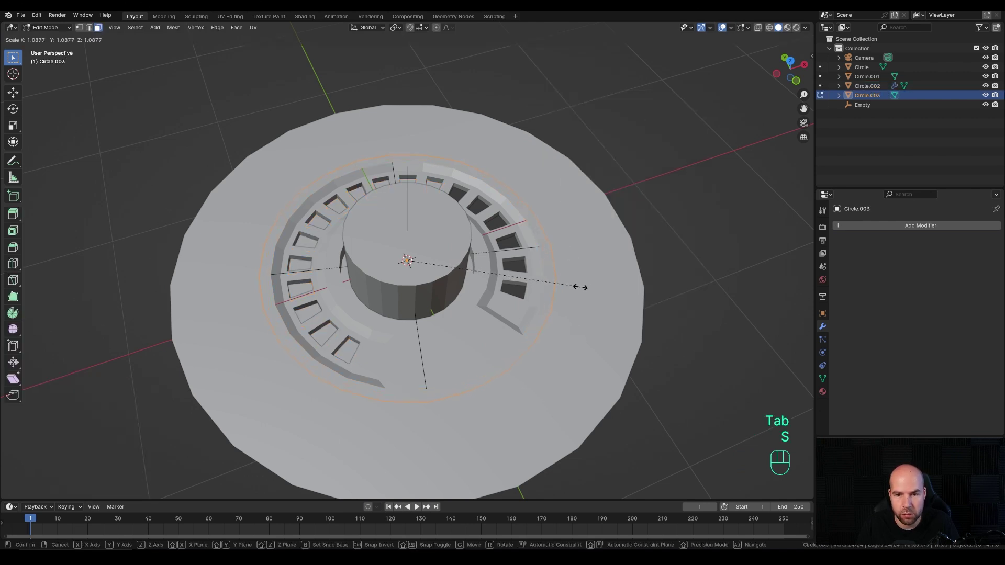
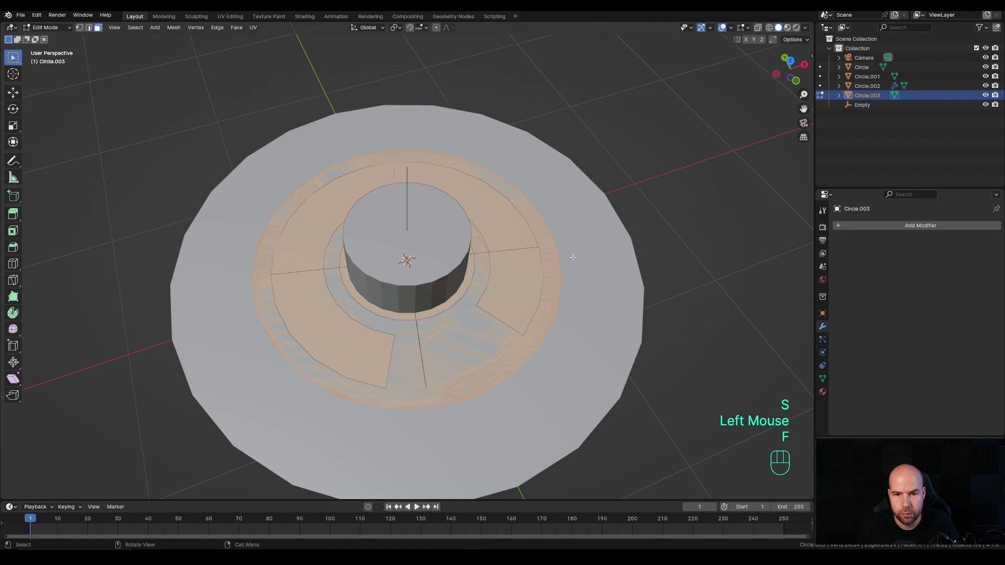
key("g")
key("z")
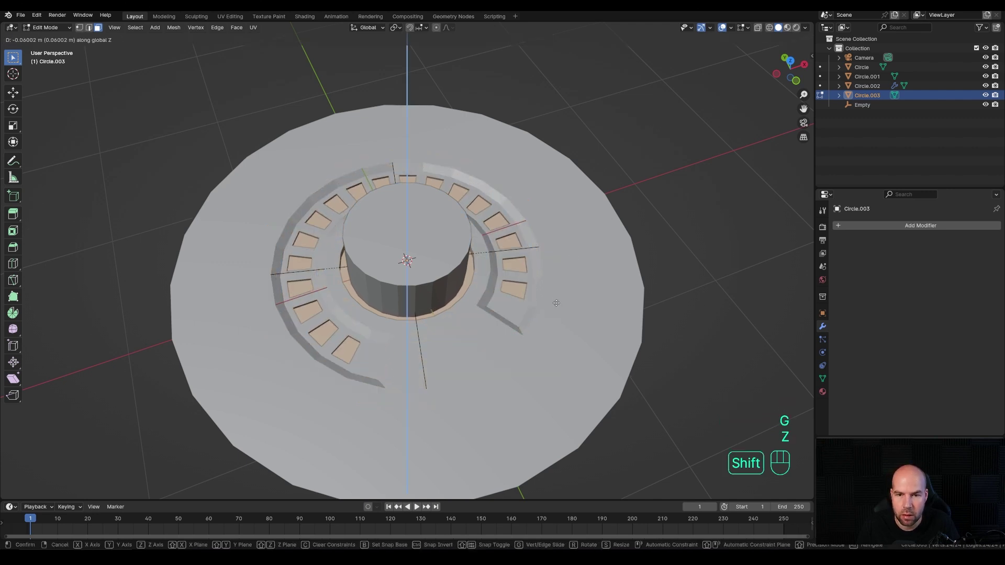
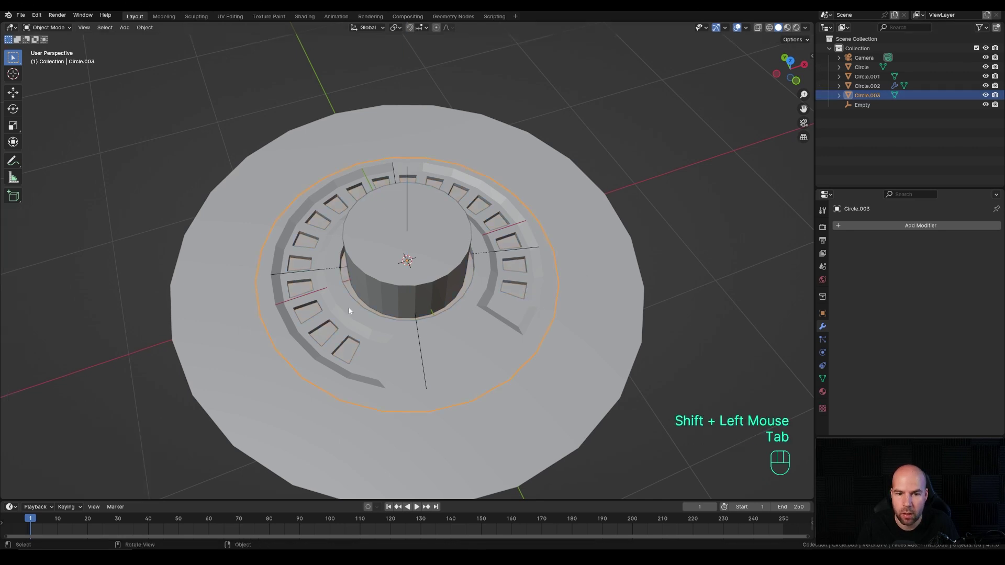
left_click(353, 351)
Step: Raise all of Circle.002's slot faces slightly along Z above the disc
left_click(353, 351)
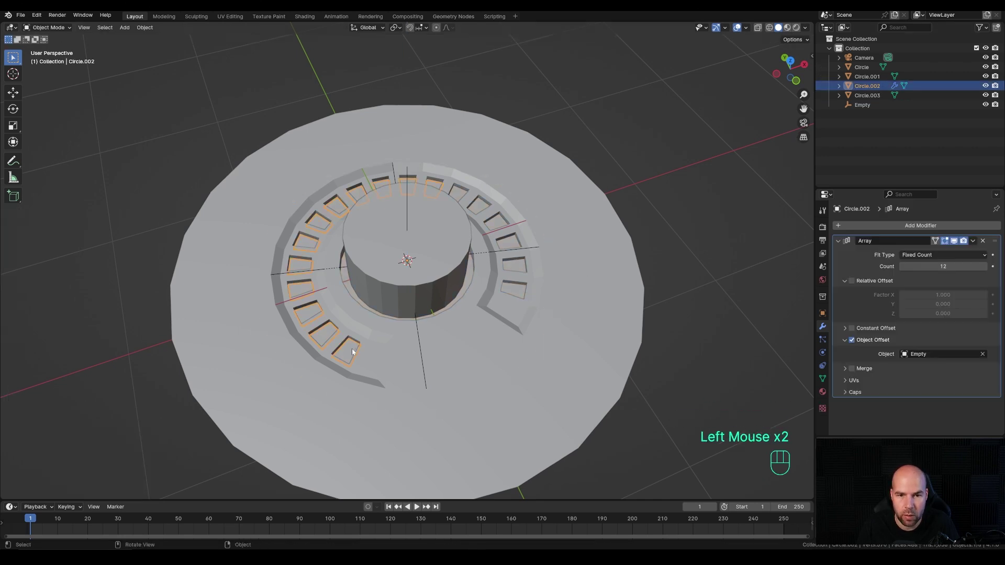
key("Tab")
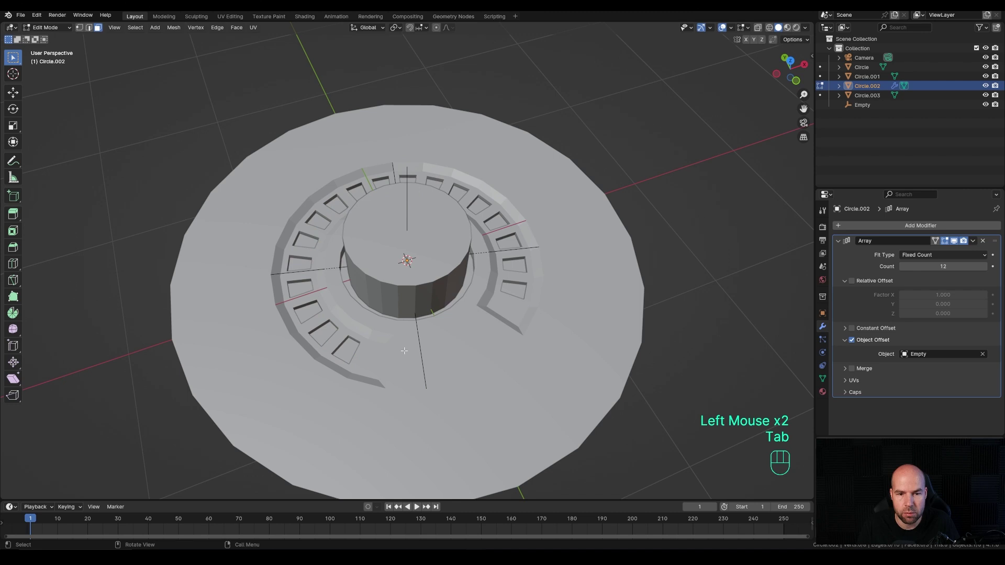
key("a")
key("g")
key("z")
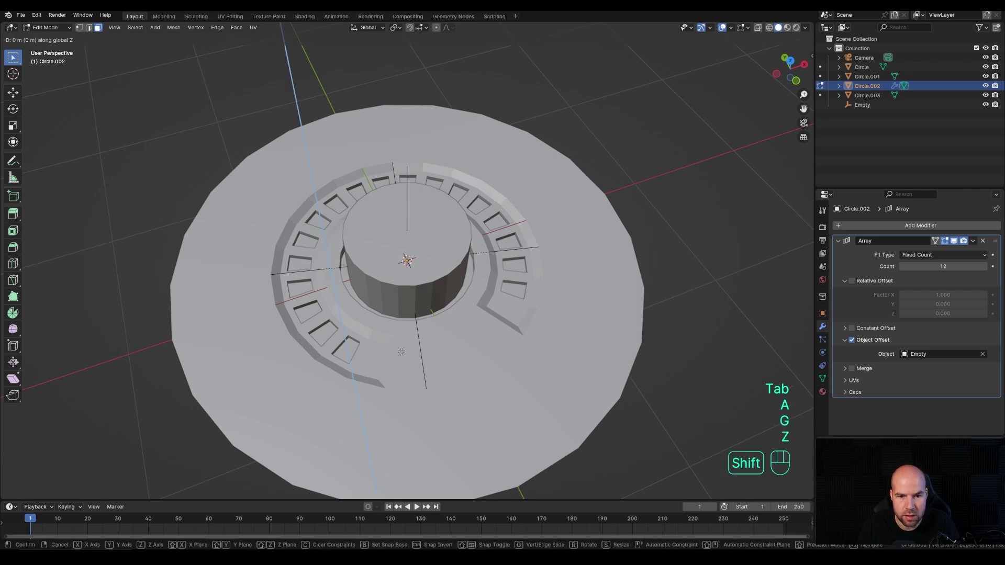
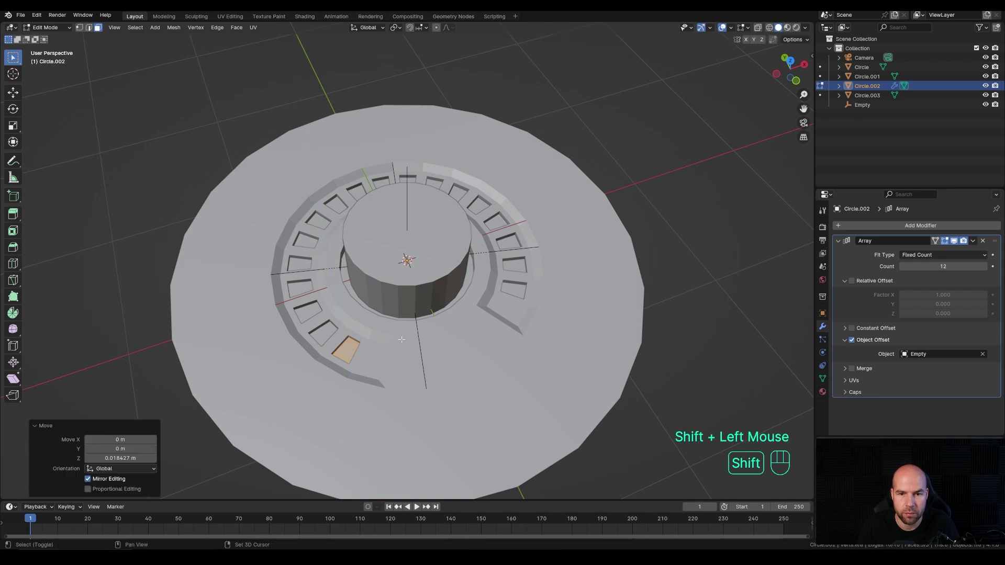
key("Tab")
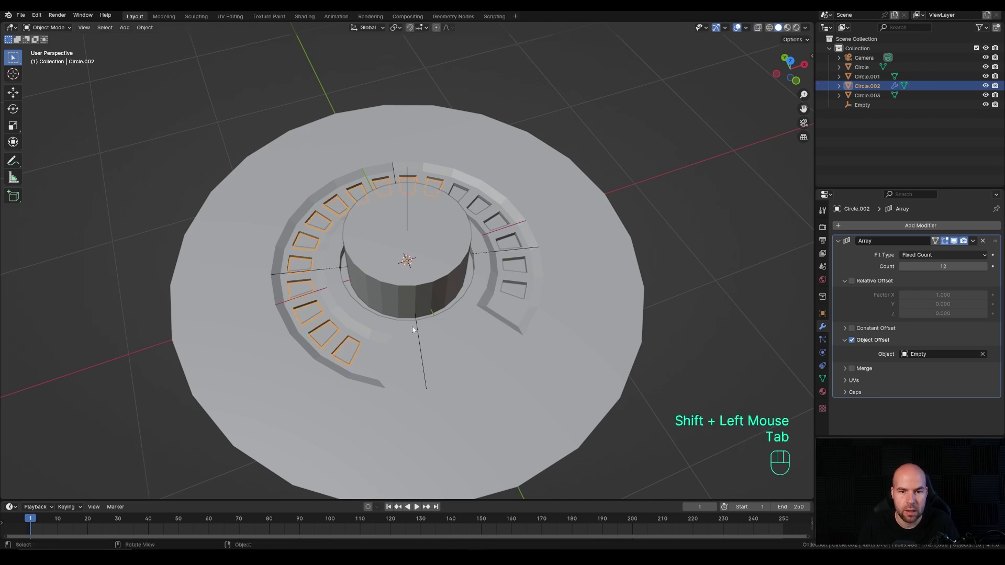
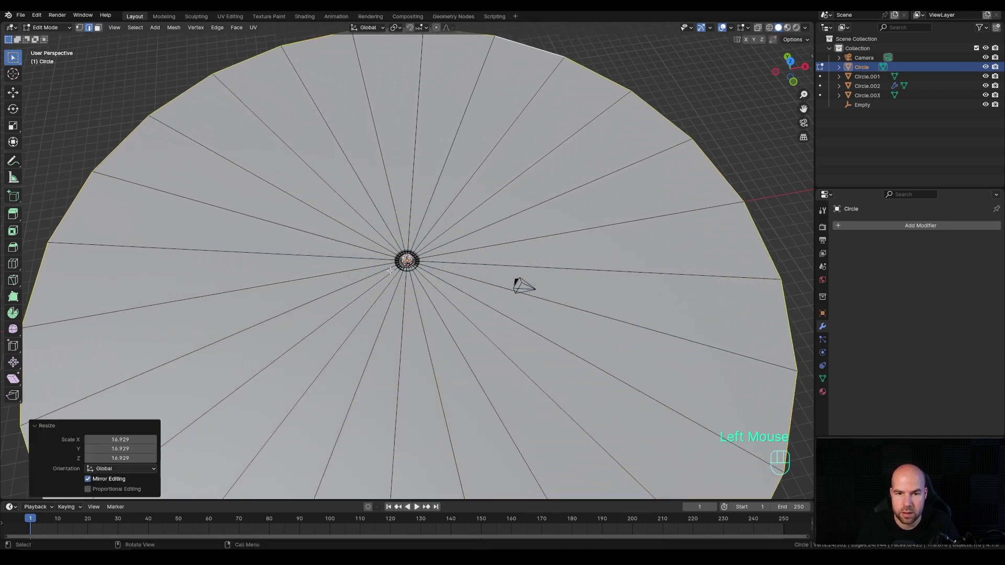
Step: Enlarge the base into a wide floor and give it a 0.015 m two-segment bevel
scroll("up", 3)
key("Tab")
scroll("down", 3)
scroll("up", 3)
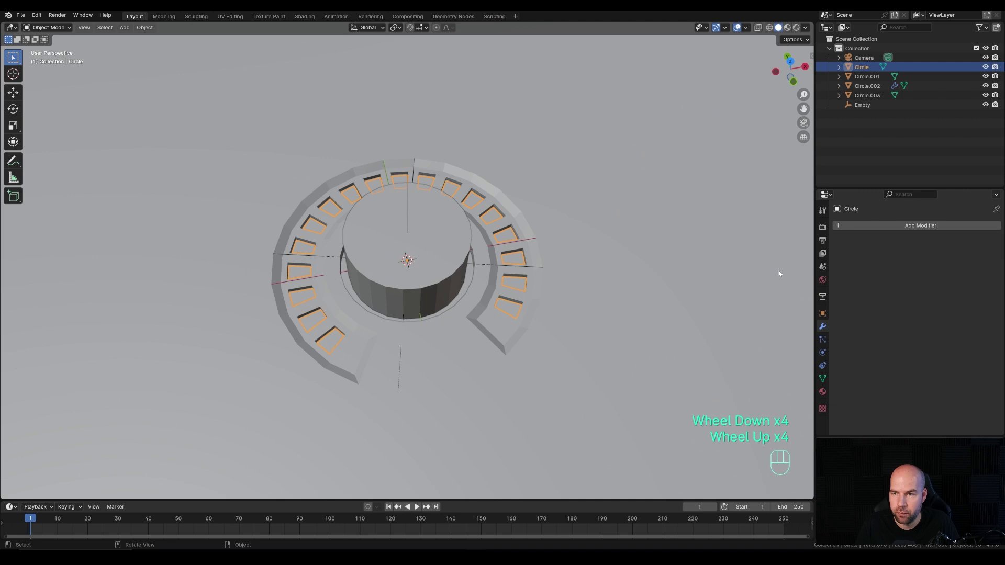
left_click_drag(892, 229, 942, 238)
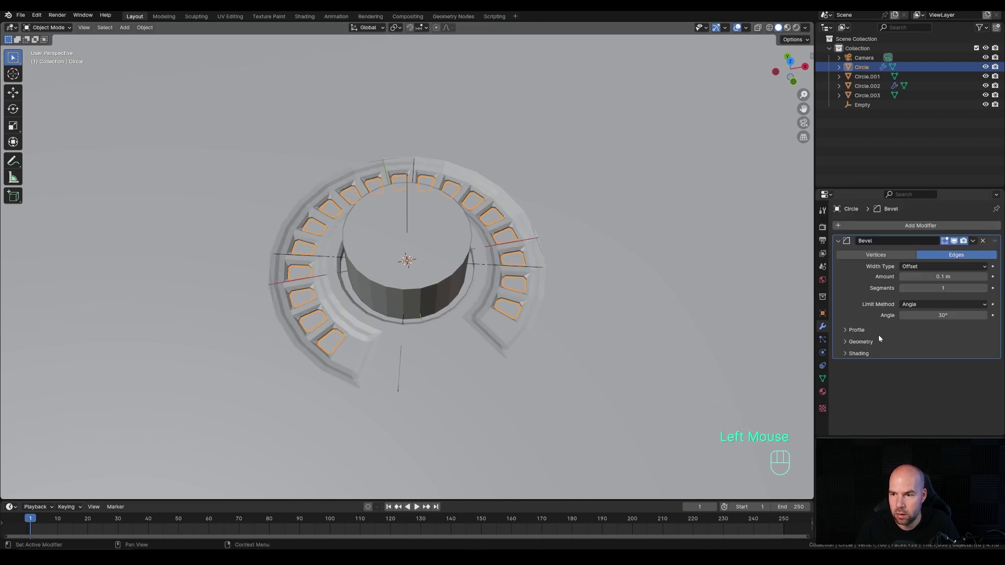
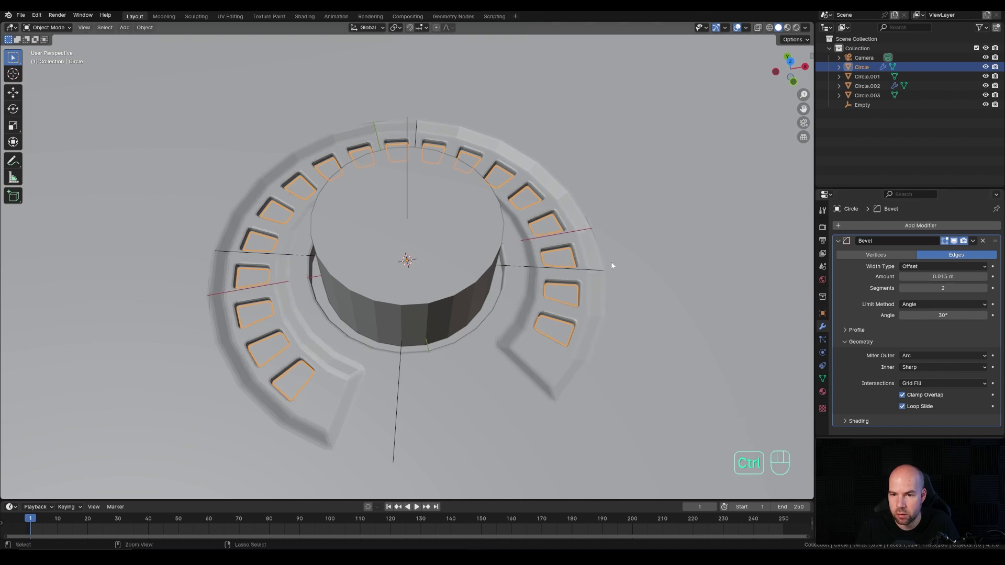
Step: Subdivide the base at level 2 and shade it smooth
key("ctrl+2")
scroll("down", 3)
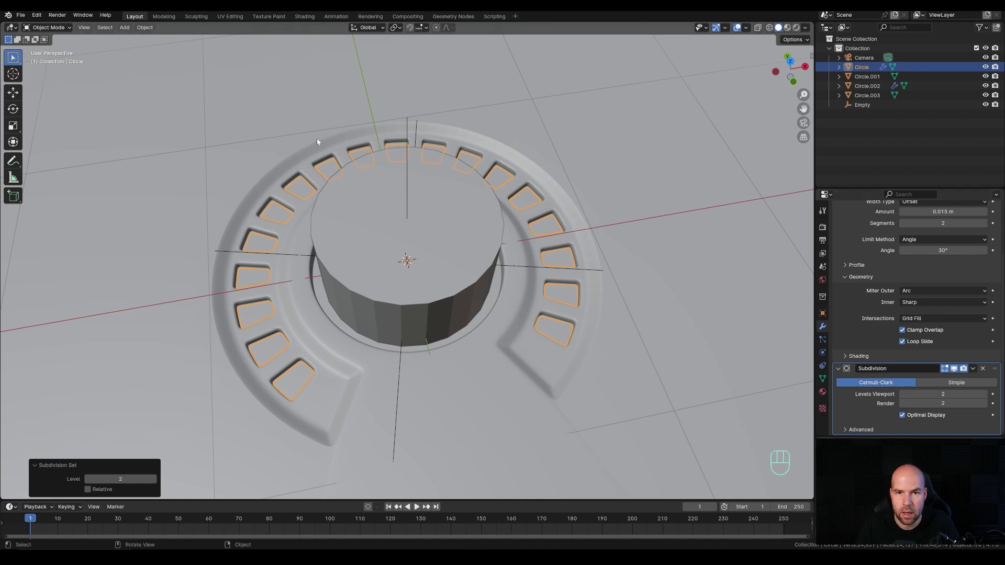
left_click_drag(551, 158, 518, 157)
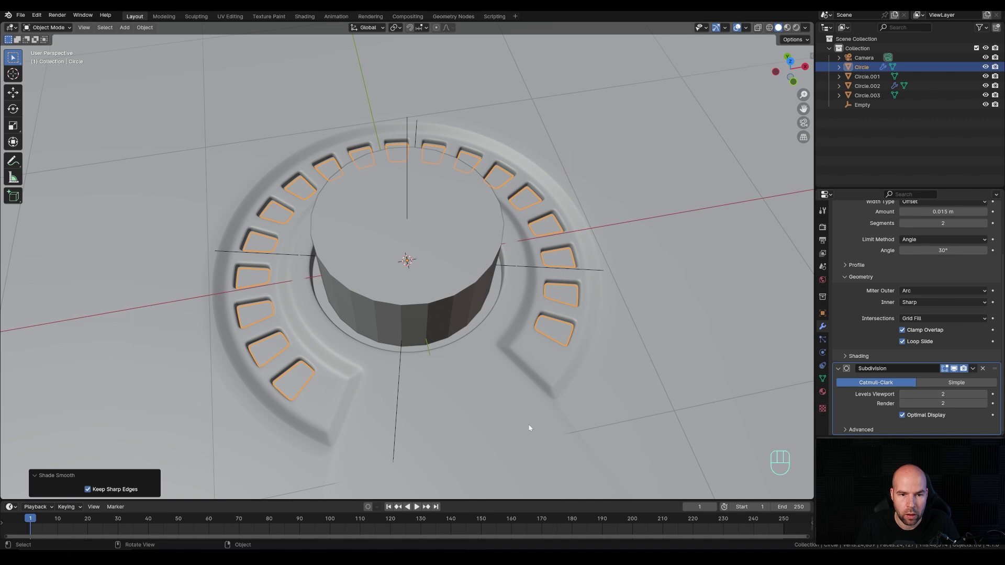
Step: Give the knob cylinder a 0.036 m bevel modifier with raised segment count
left_click(467, 279)
left_click_drag(921, 234, 831, 234)
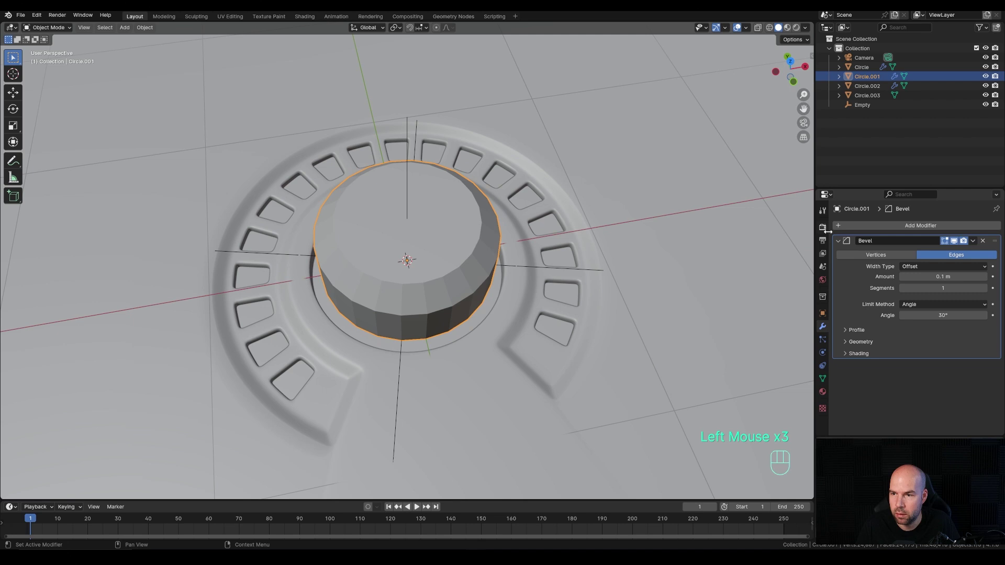
left_click(846, 244)
left_click(986, 291)
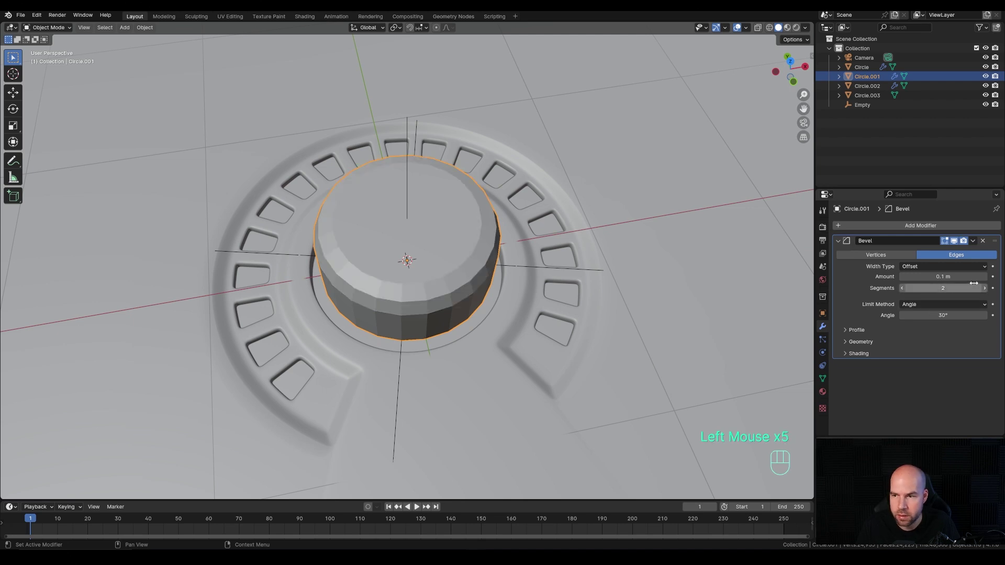
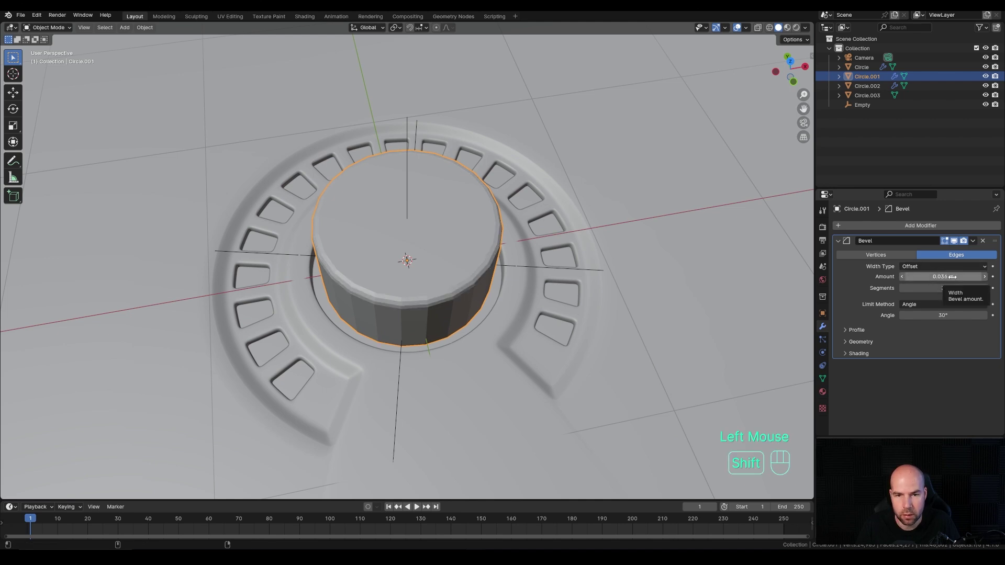
Step: Add level-2 subdivision and smooth shading to the knob, then enter Edit Mode
key("ctrl+2")
left_click_drag(465, 285, 451, 288)
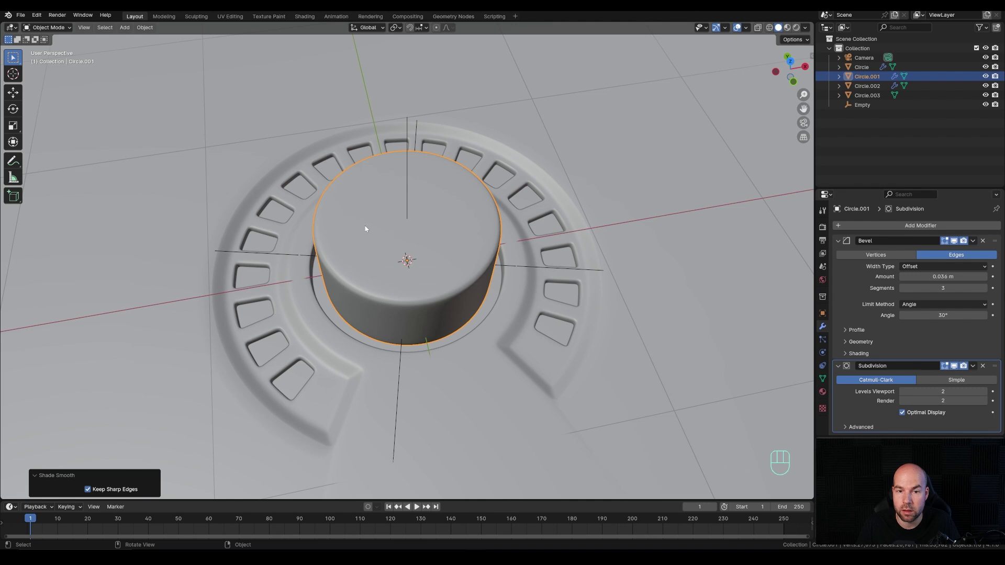
key("Tab")
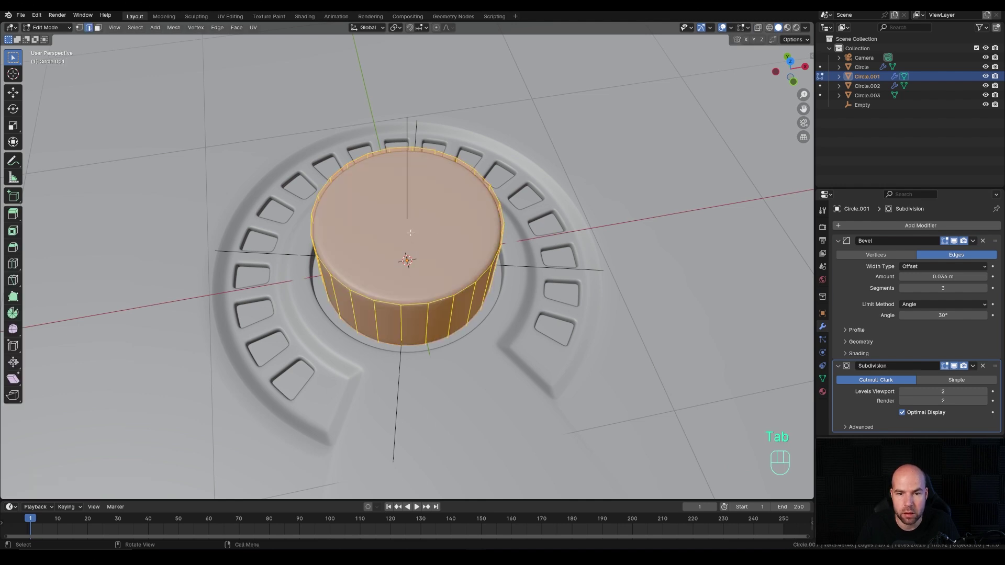
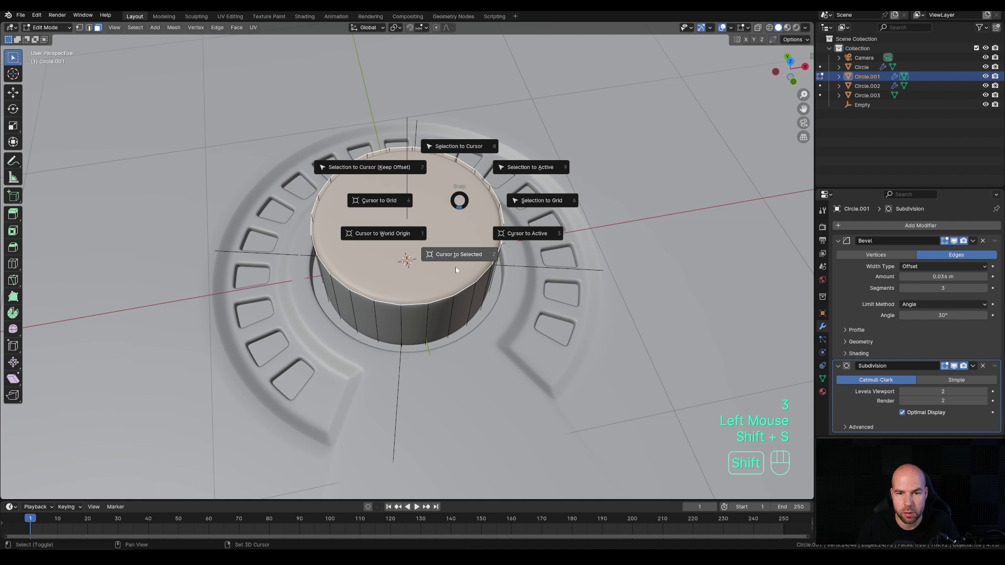
Step: Add a small cylinder at the knob's top centre, offset it along X, and select it with the knob
key("Tab")
key("shift+a")
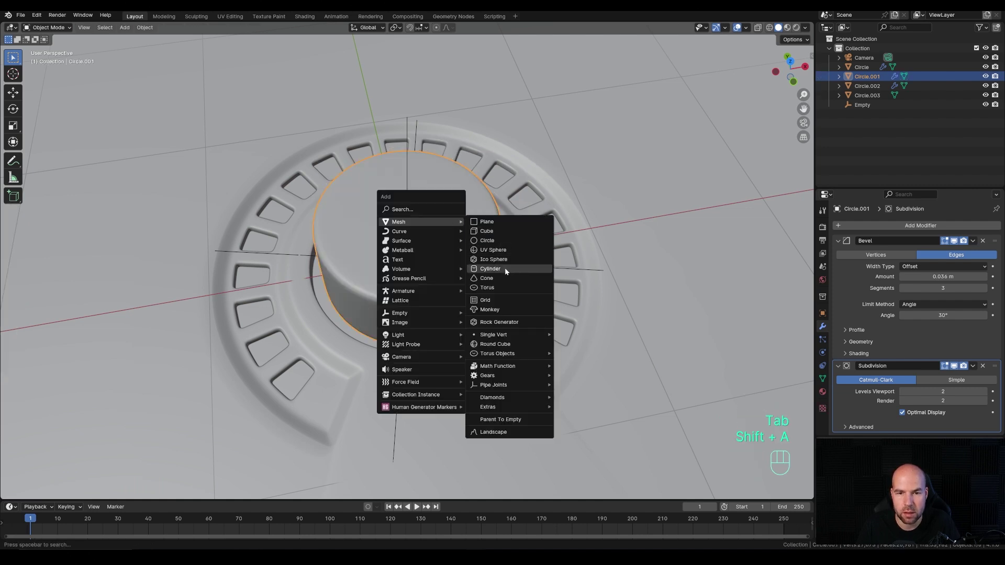
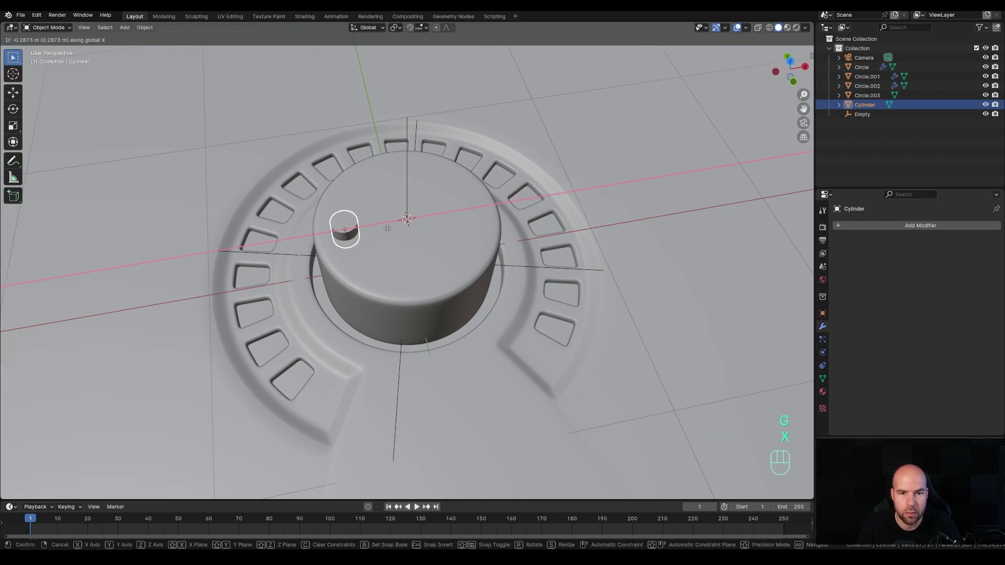
left_click(387, 229)
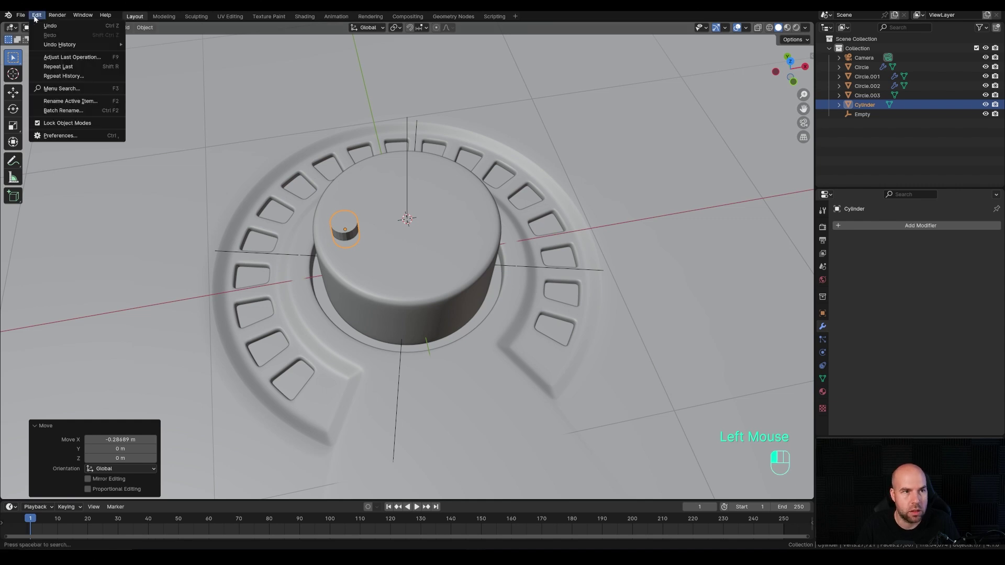
left_click(54, 138)
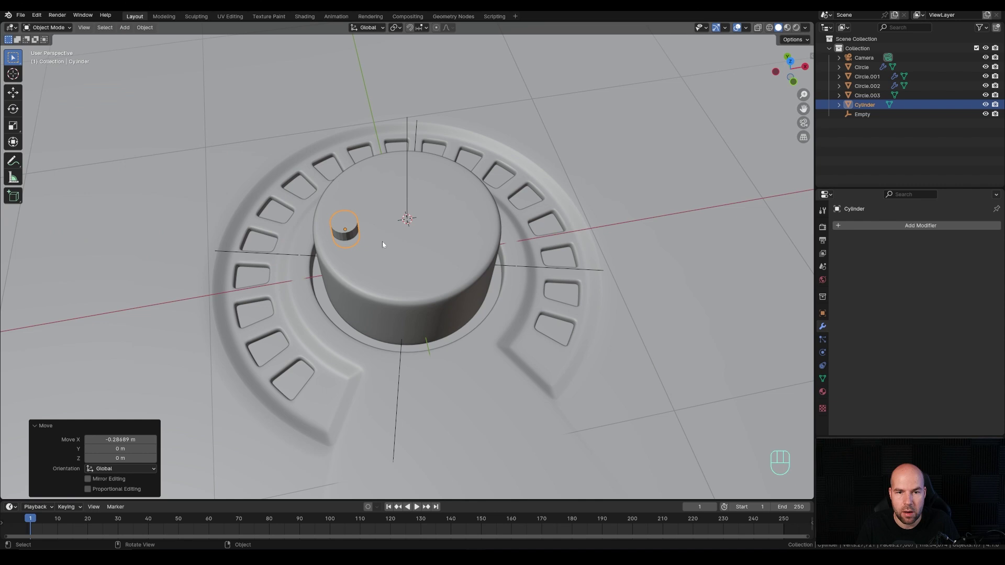
left_click(430, 264)
Step: Boolean-cut the small cylinder out of the knob and smooth-shade the cutter
key("ctrl+KP_Subtract")
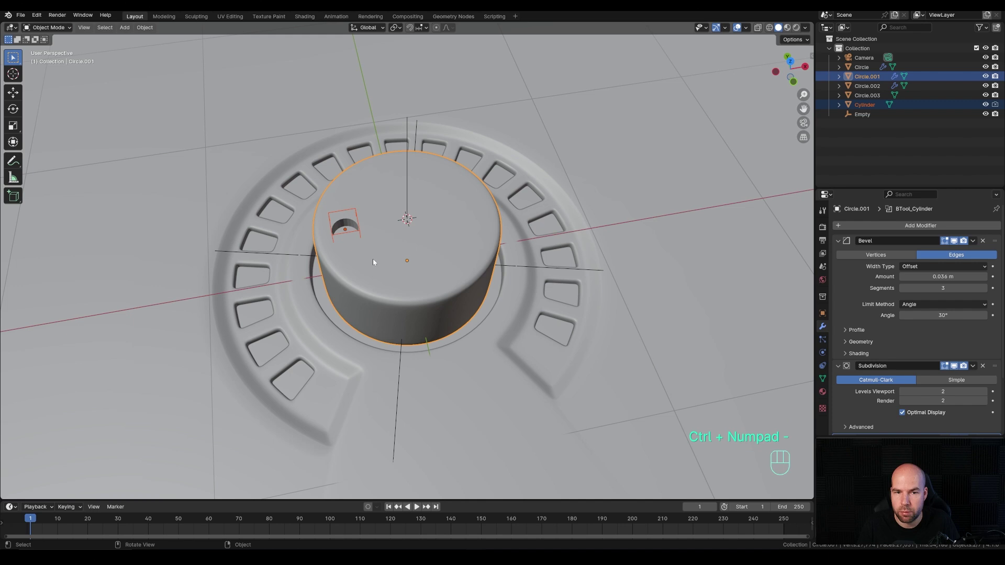
left_click(357, 211)
right_click(356, 211)
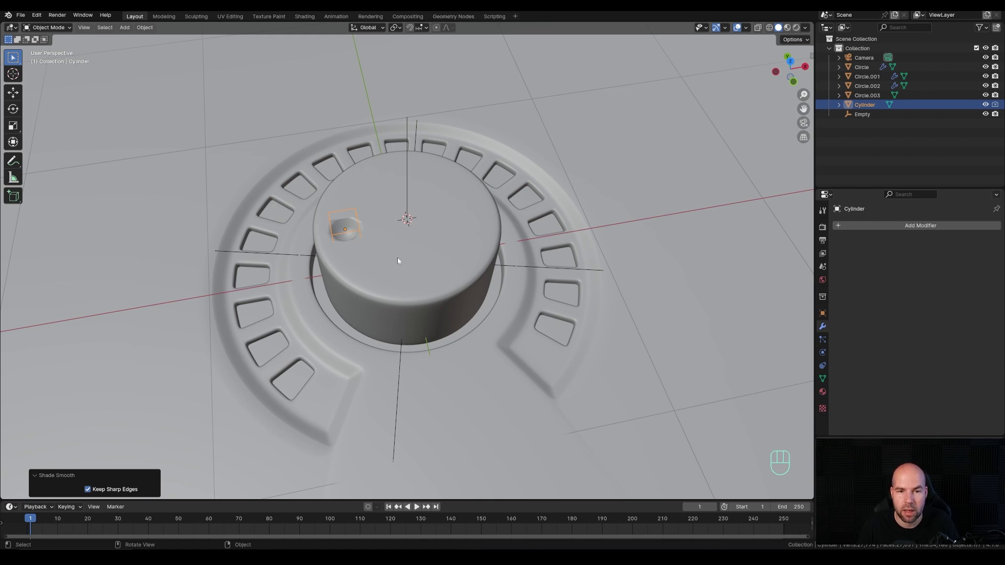
Step: Move the knob's Smooth by Angle modifier below the BTool_Cylinder boolean in the stack
left_click(420, 255)
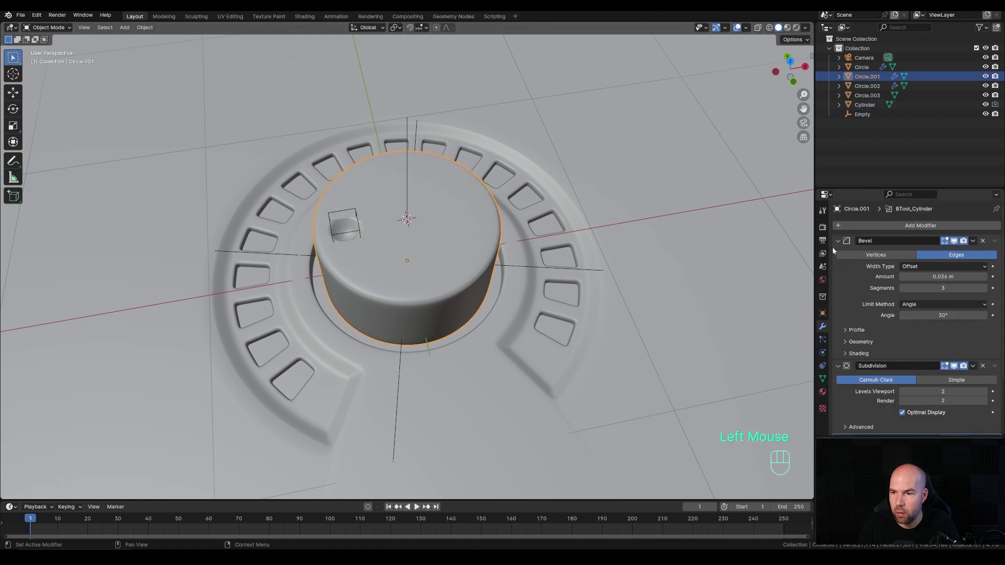
left_click(838, 241)
left_click(839, 253)
left_click(838, 266)
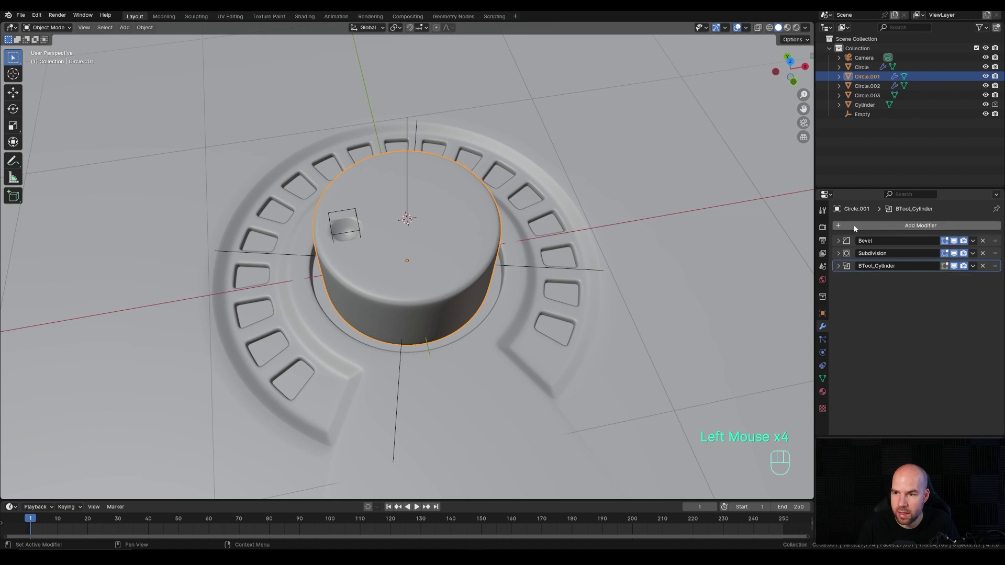
left_click_drag(849, 227, 890, 267)
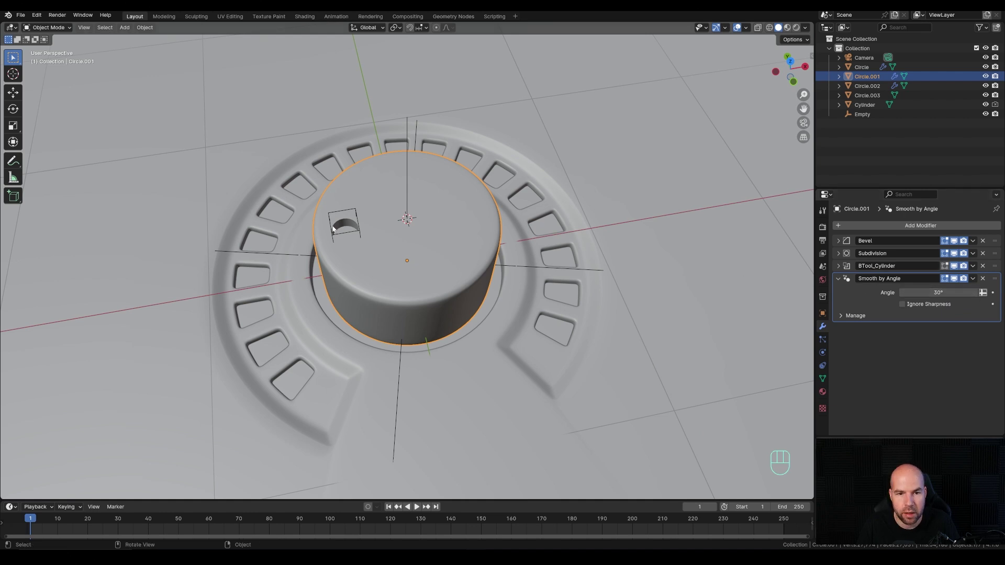
Step: Select the small cutter and snap the 3D cursor to it
left_click(352, 244)
left_click(351, 232)
left_click(357, 234)
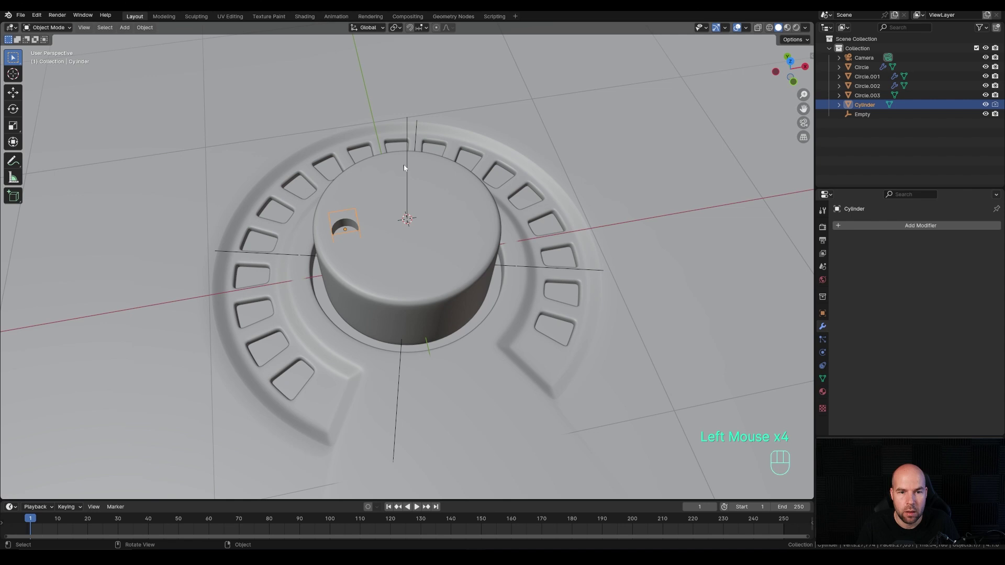
key("shift+s")
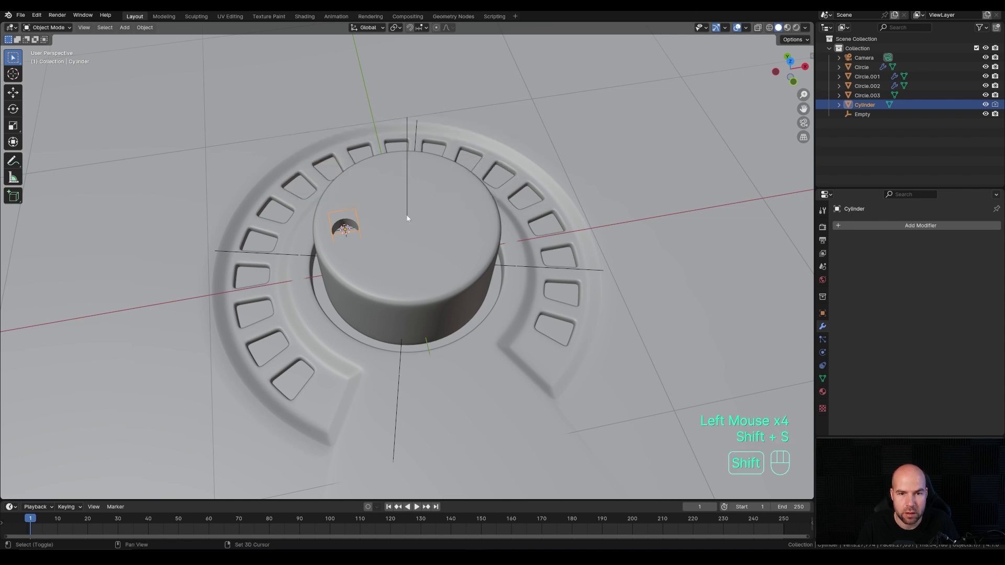
Step: Add a 0.076 filled circle lowered into the notch and parent circle and cutter to the knob
key("shift+a")
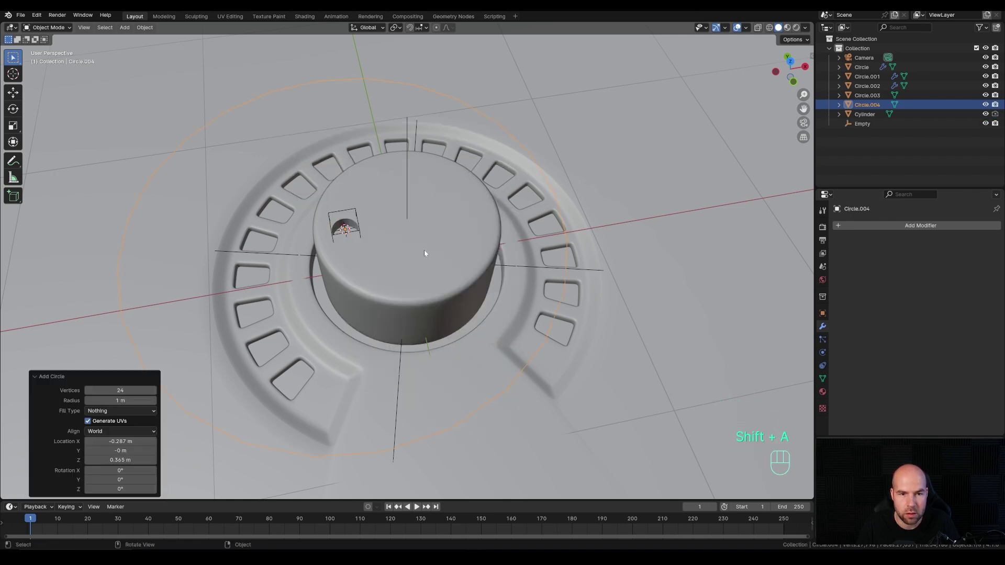
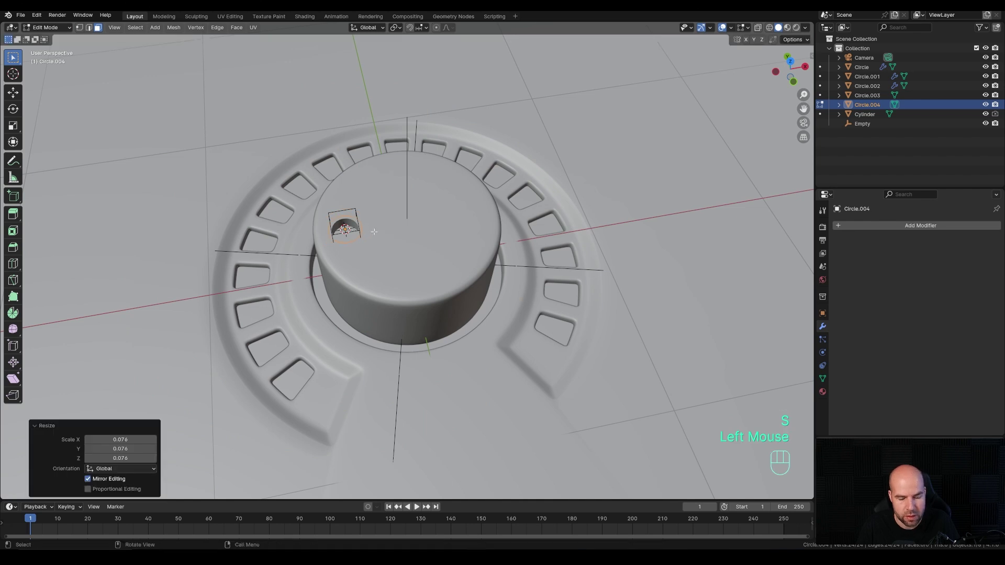
key("f")
key("g")
key("z")
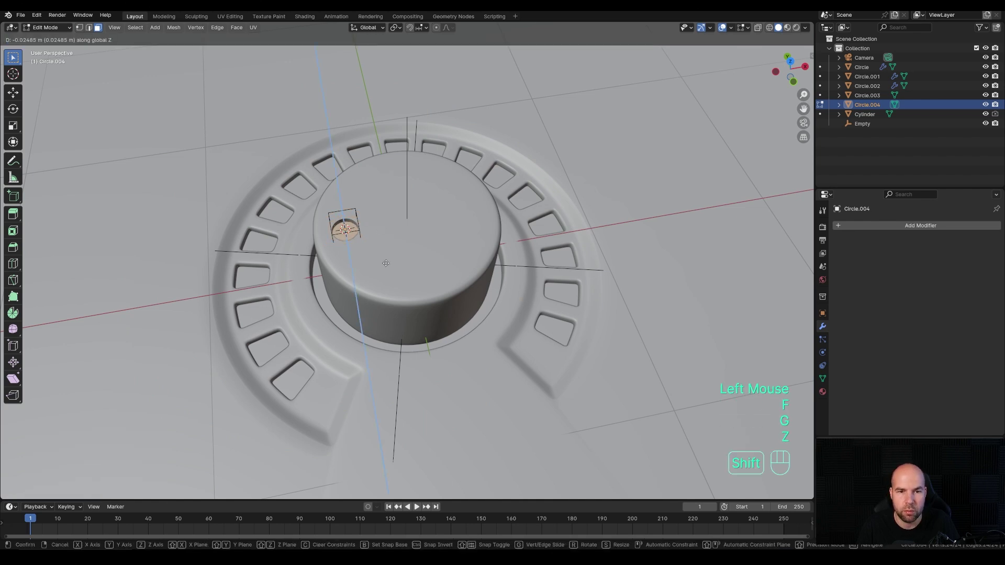
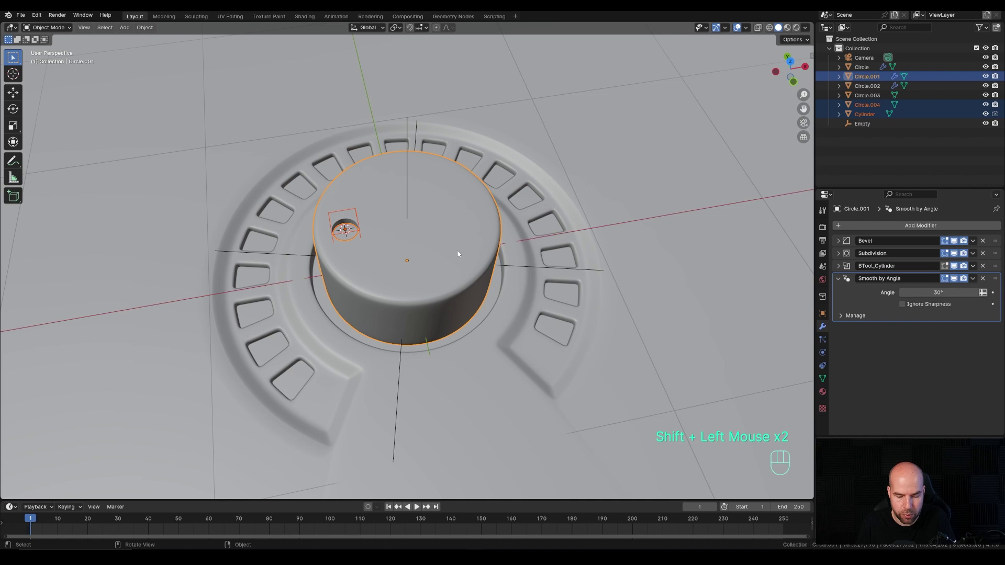
key("ctrl+p")
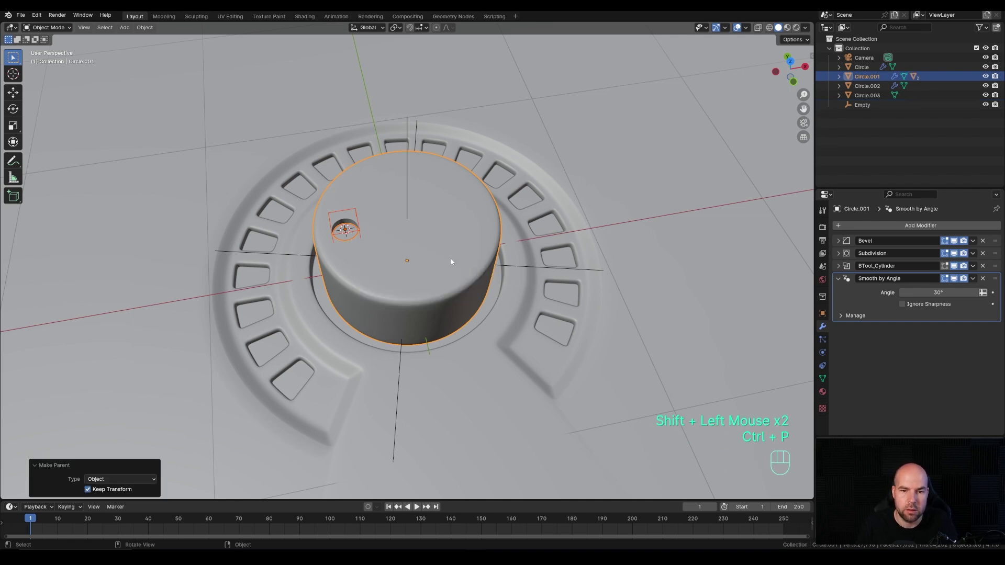
Step: Select the segmented base ring and switch to Top view of the dial
left_click(473, 223)
key("r")
key("z")
key("Escape")
scroll("down", 3)
key("KP_7")
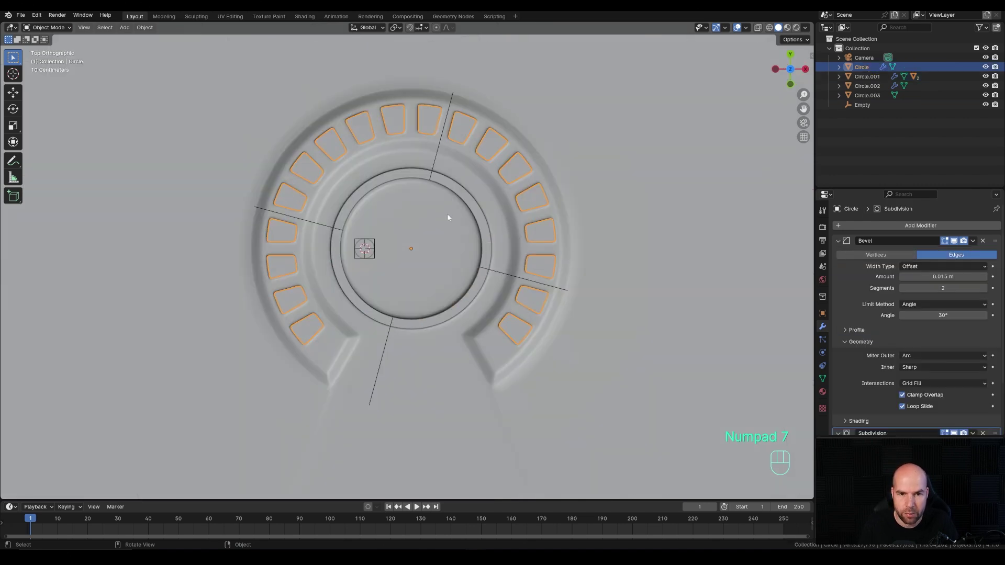
Step: Rotate the knob with its notch by −40° about the vertical axis
left_click(455, 247)
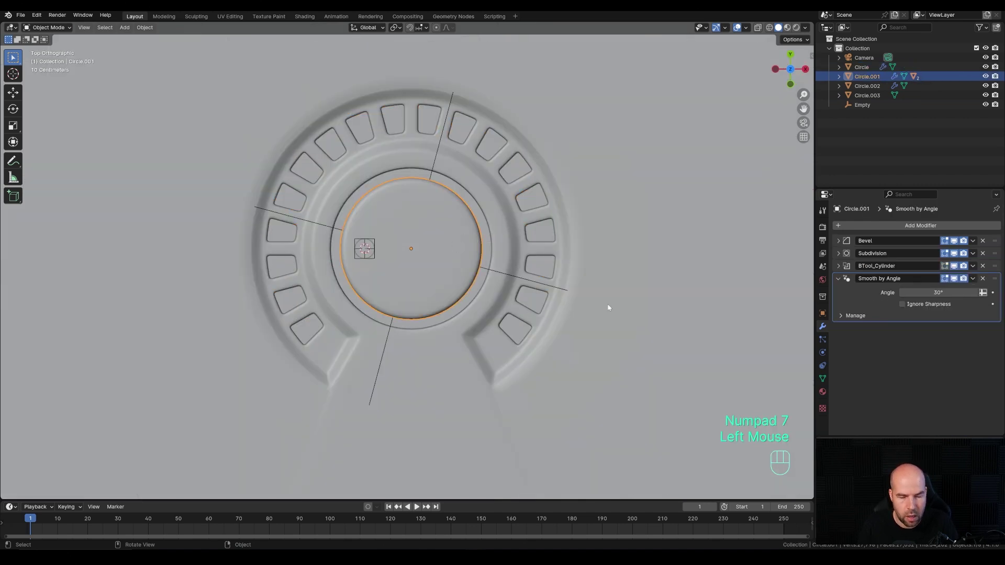
key("r")
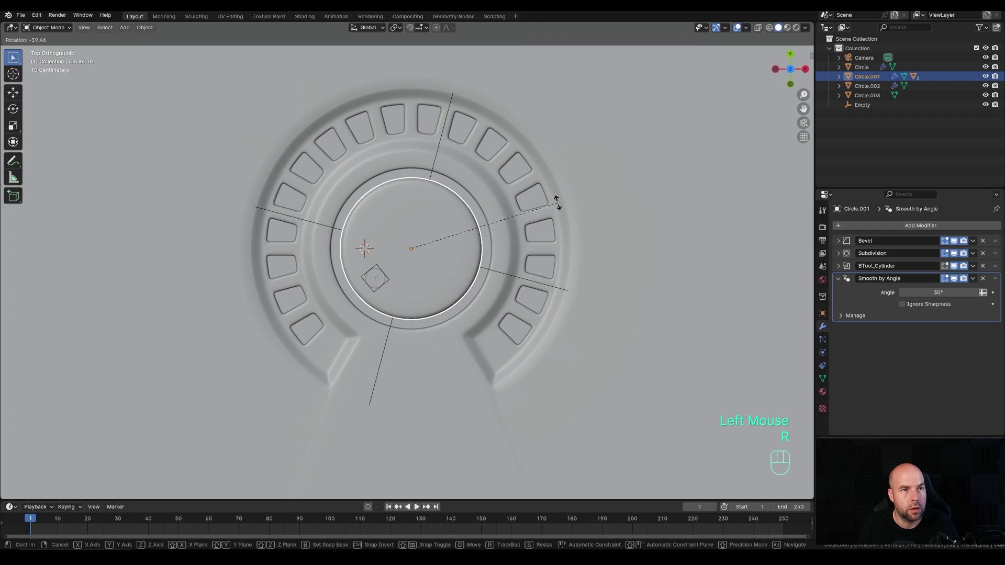
key("KP_Subtract")
key("KP_4")
key("KP_0")
key("KP_Enter")
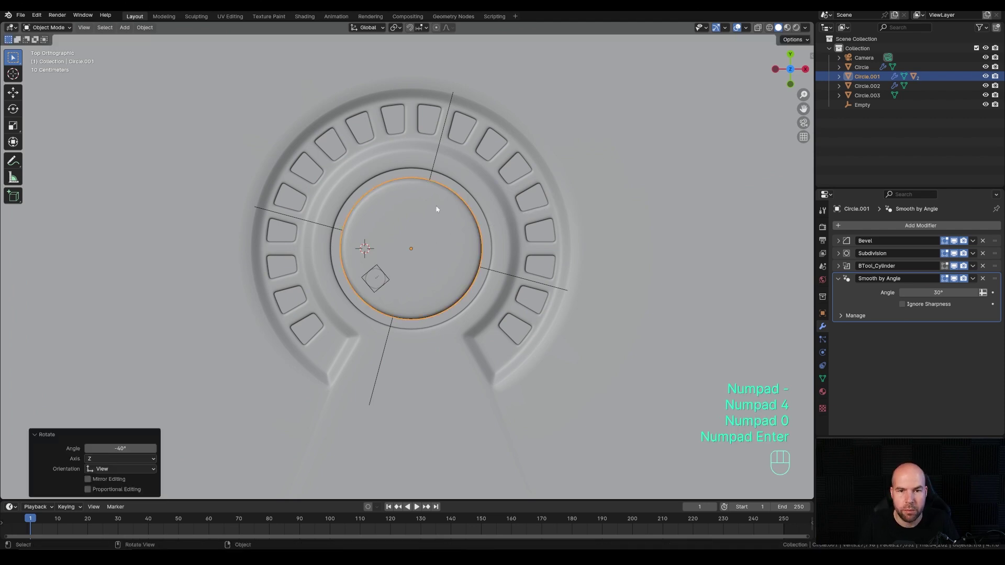
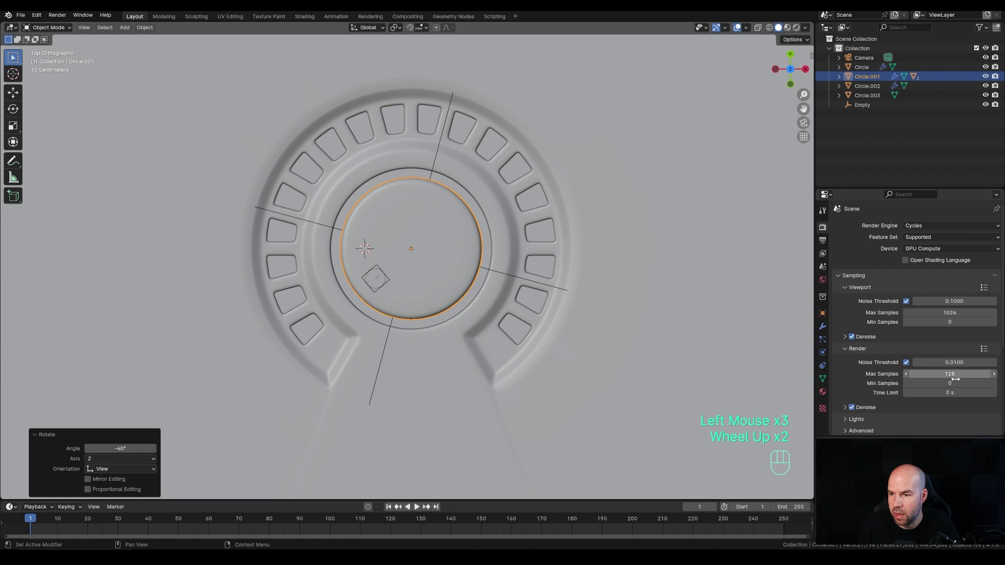
Step: Switch the viewport to Rendered shading and orbit to view the dial at an angle
middle_click(458, 306)
key("z")
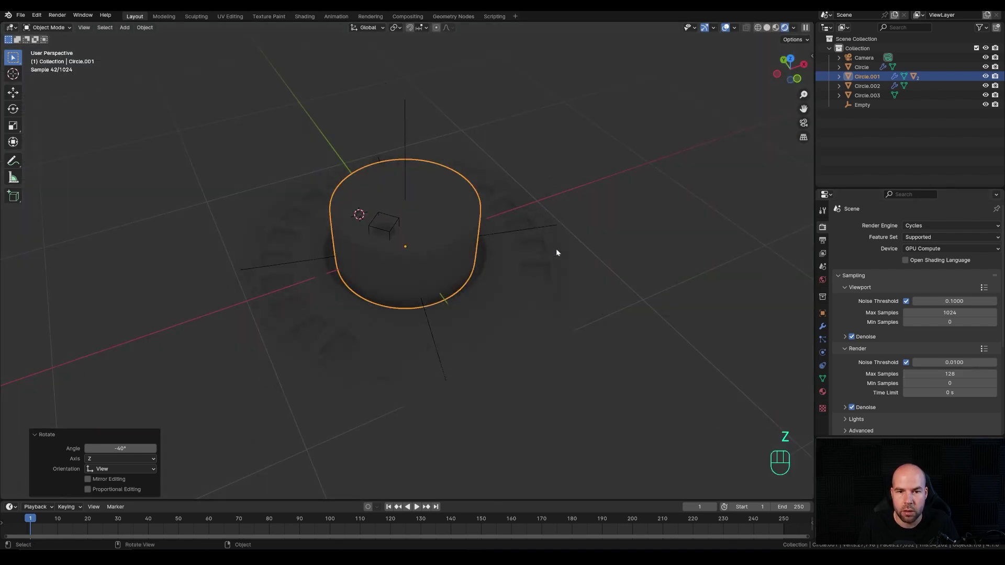
left_click_drag(520, 358, 514, 355)
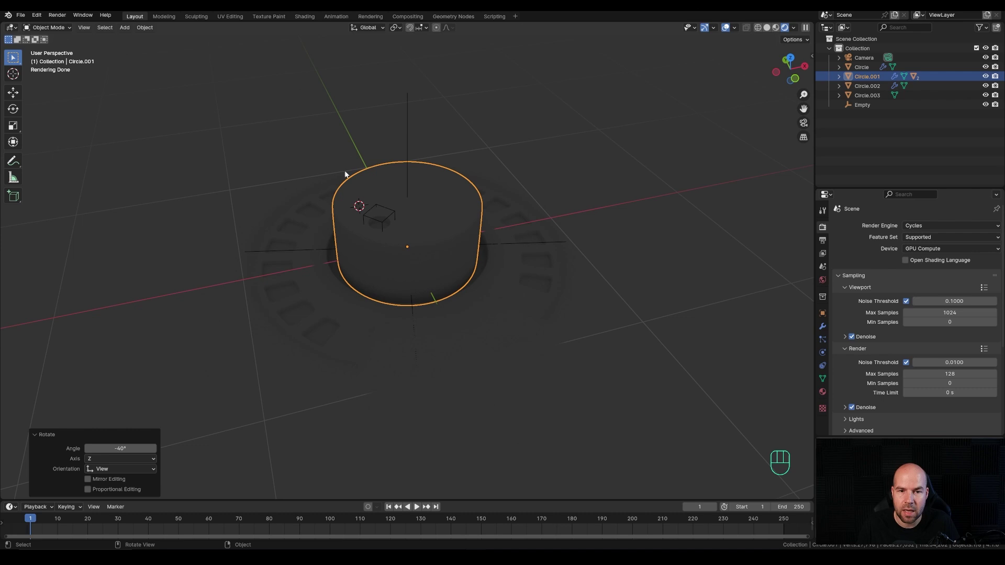
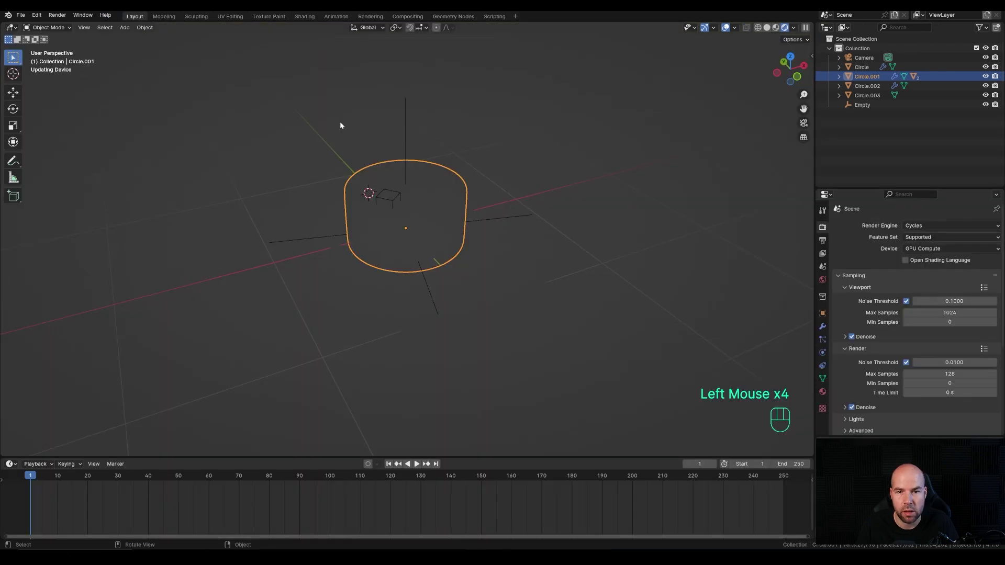
Step: Inset the knob's top face in Edit Mode and return to Object Mode
key("a")
left_click(473, 314)
left_click(450, 200)
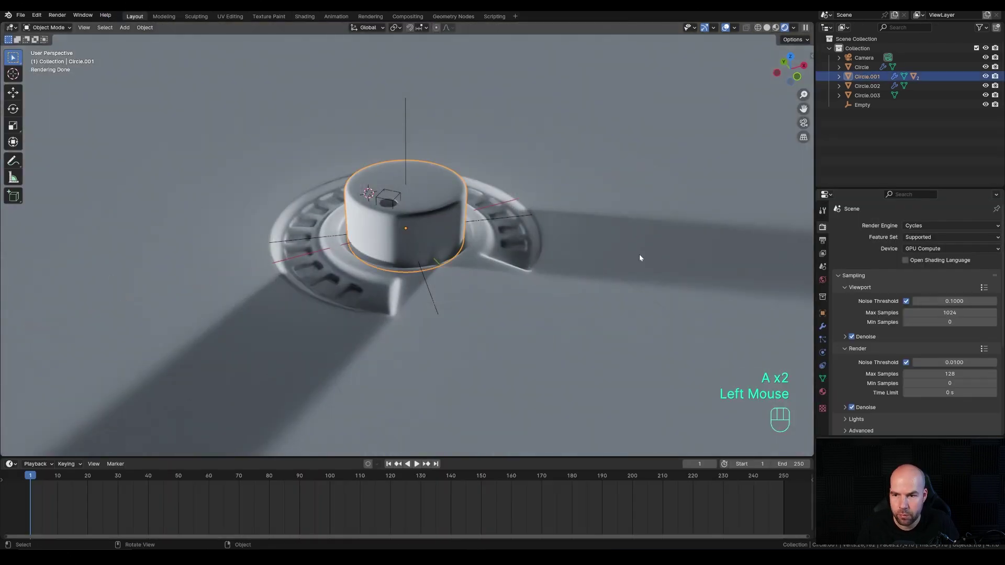
key("Tab")
middle_click(492, 199)
scroll("up", 3)
middle_click(607, 220)
key("Tab")
key("i")
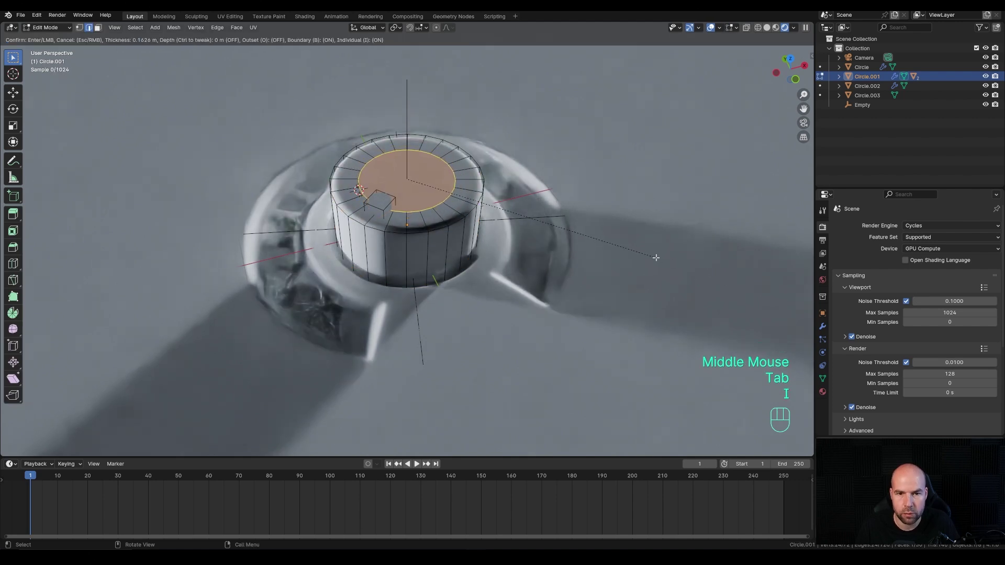
double_click(827, 394)
key("Tab")
Step: Make the knob material fully metallic, then select the segment-outline ring, which has no material
left_click(891, 268)
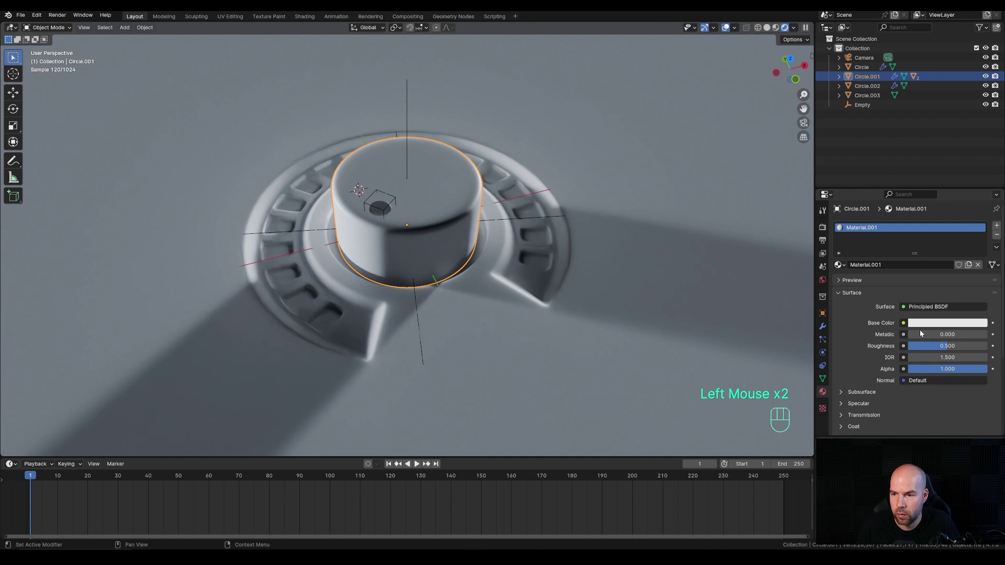
left_click_drag(916, 334, 981, 340)
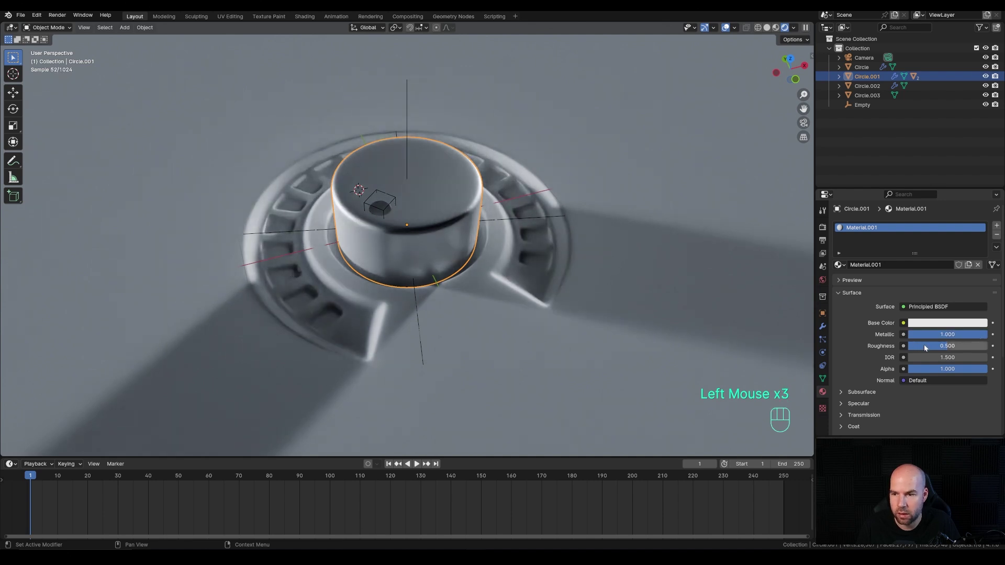
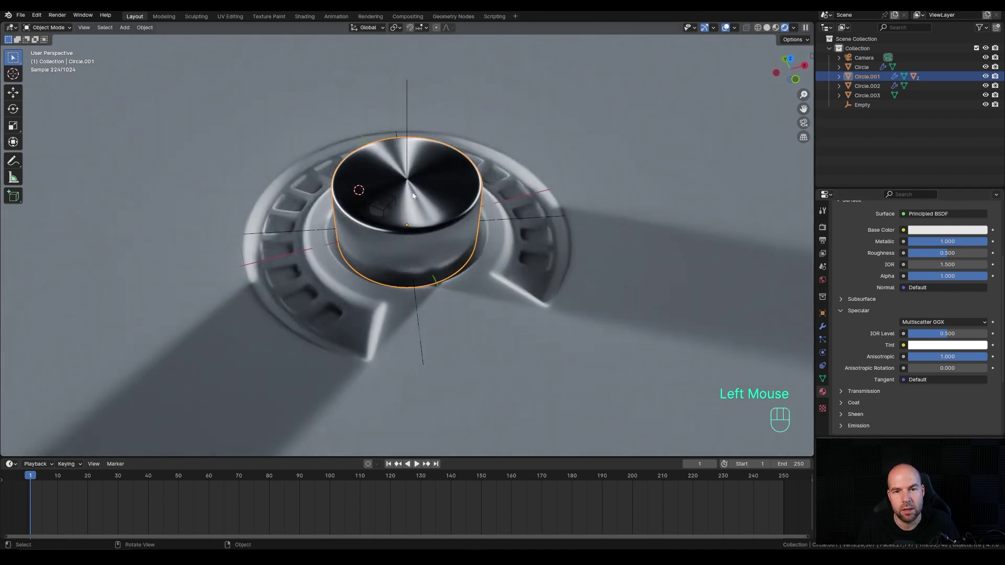
scroll("up", 3)
left_click(768, 301)
left_click(633, 177)
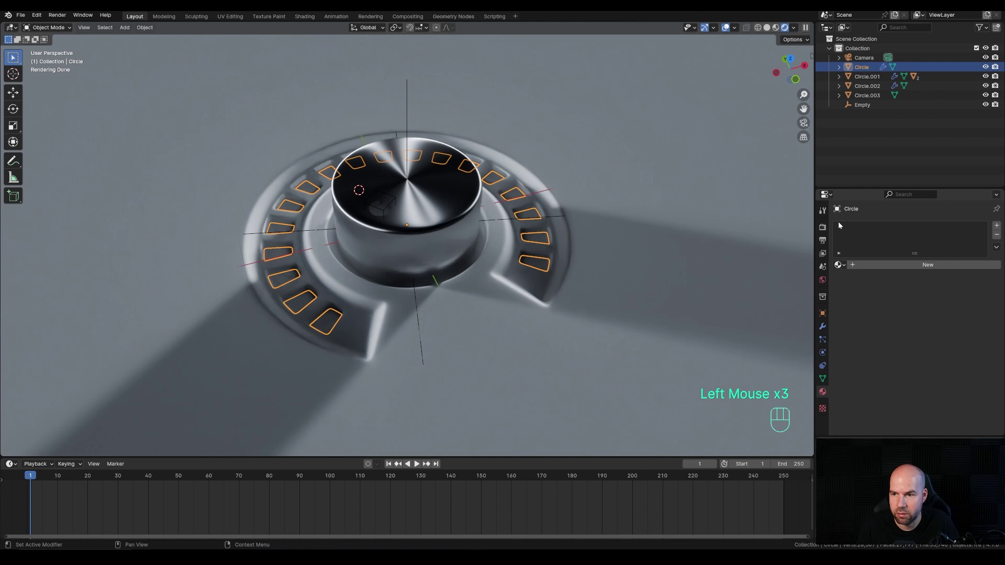
Step: Create a near-black, fully metallic material with roughness 0.444 for the dial panel
left_click(883, 268)
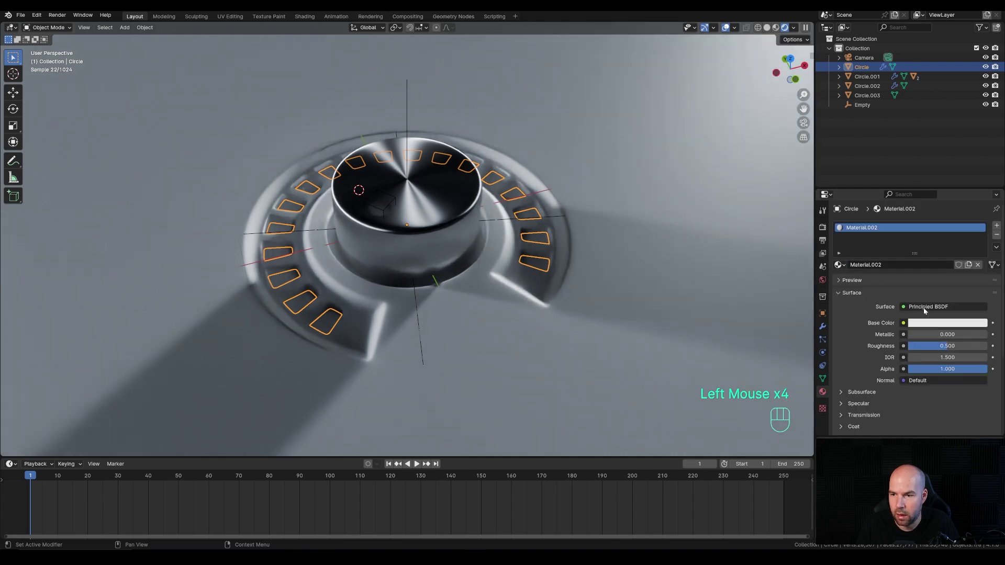
left_click_drag(923, 340, 979, 335)
left_click(942, 328)
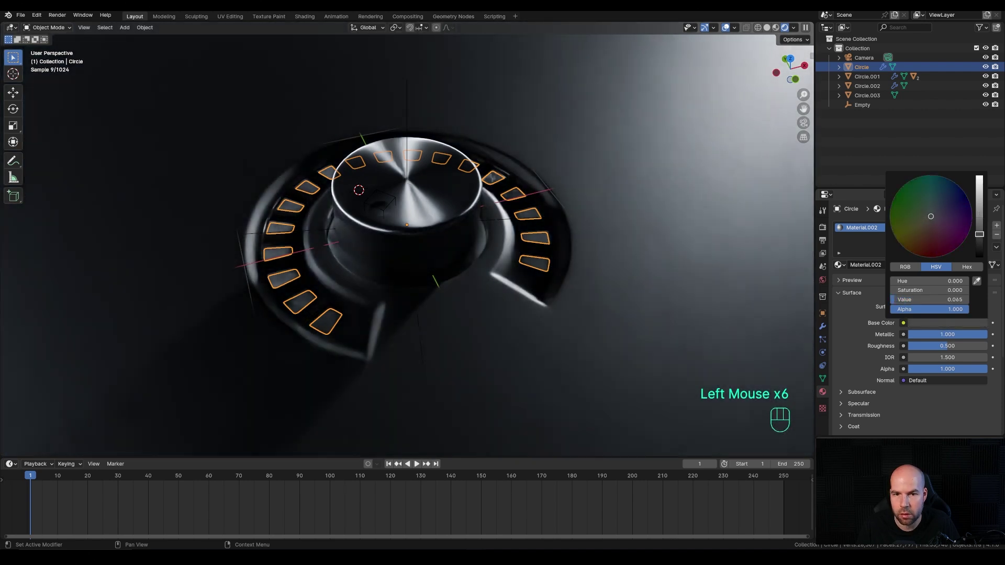
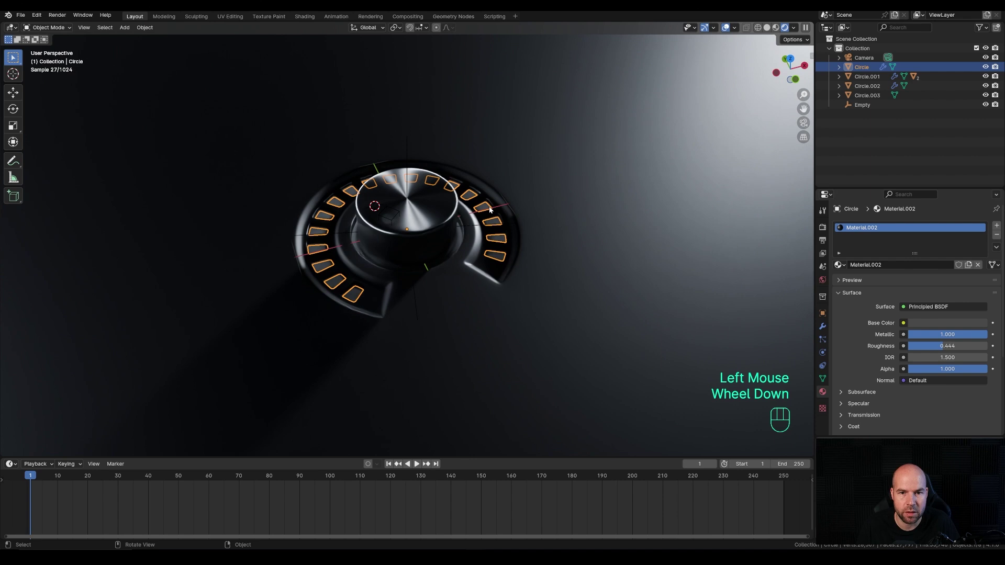
scroll("down", 3)
key("shift+s")
key("shift+a")
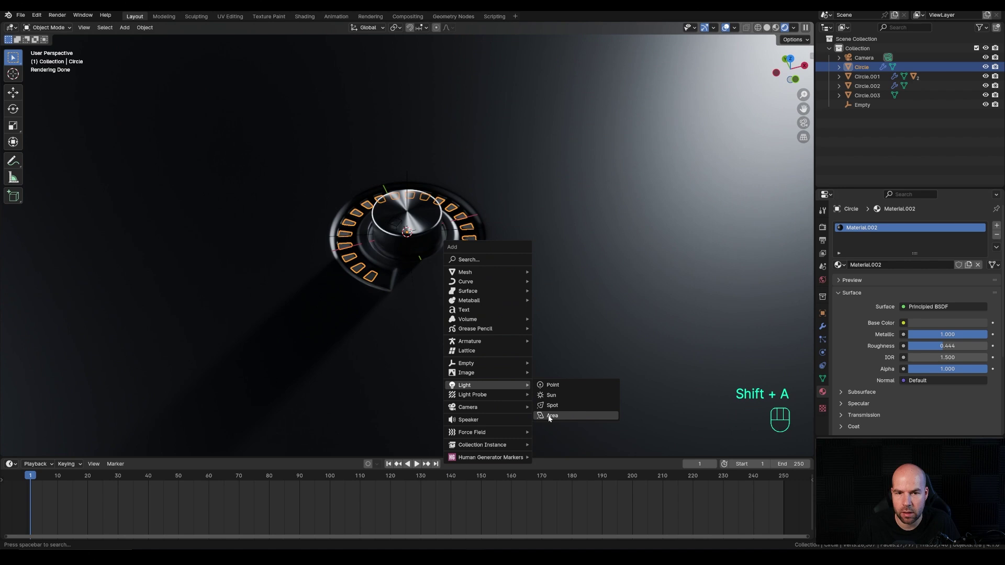
Step: Add an area light and raise it above and to the side of the dial
key("g")
key("z")
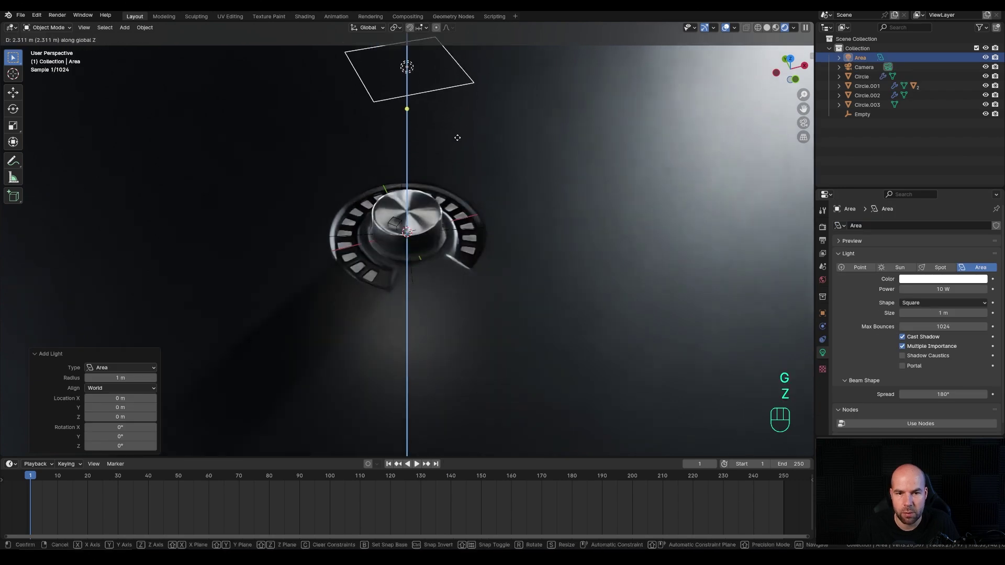
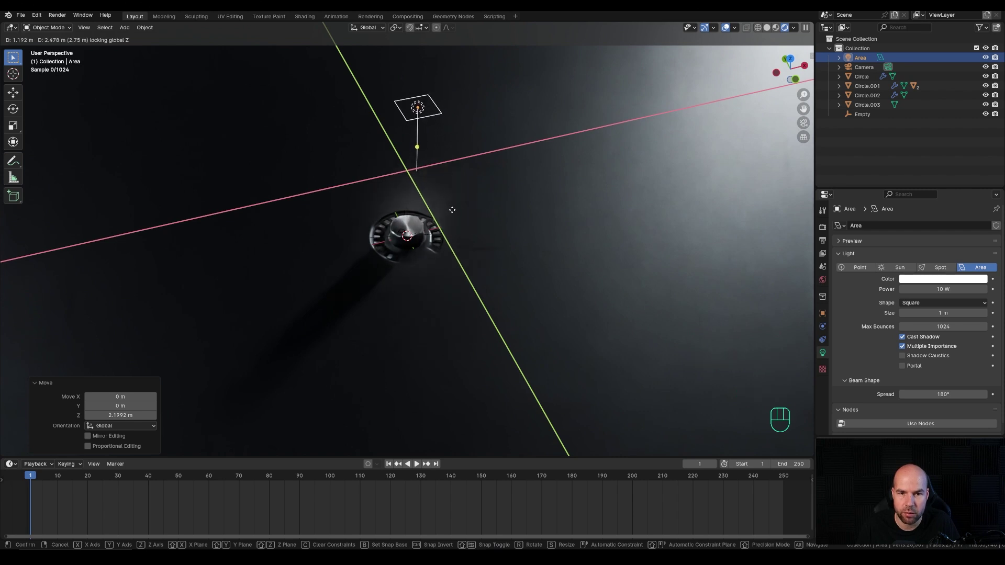
left_click_drag(454, 211, 414, 219)
scroll("up", 3)
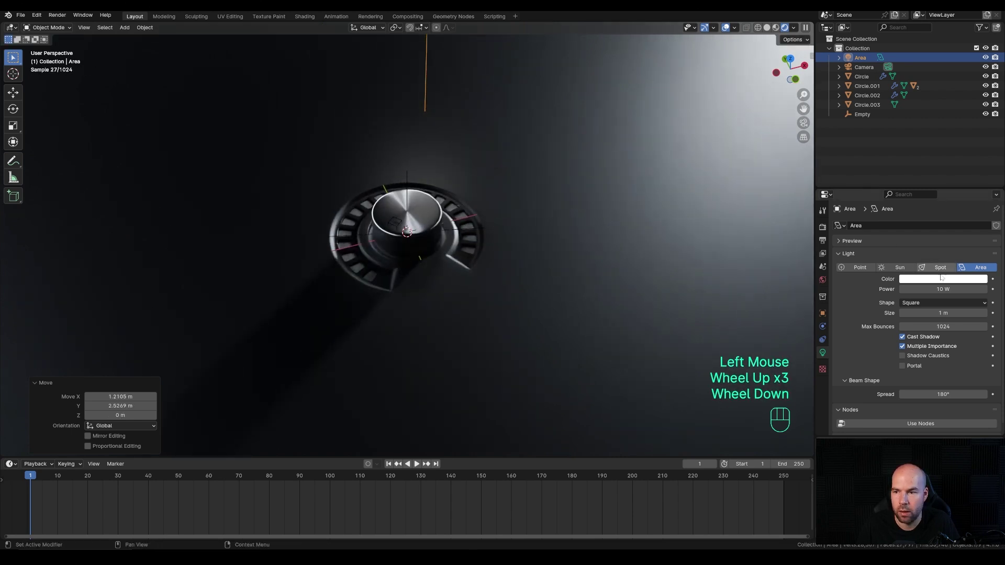
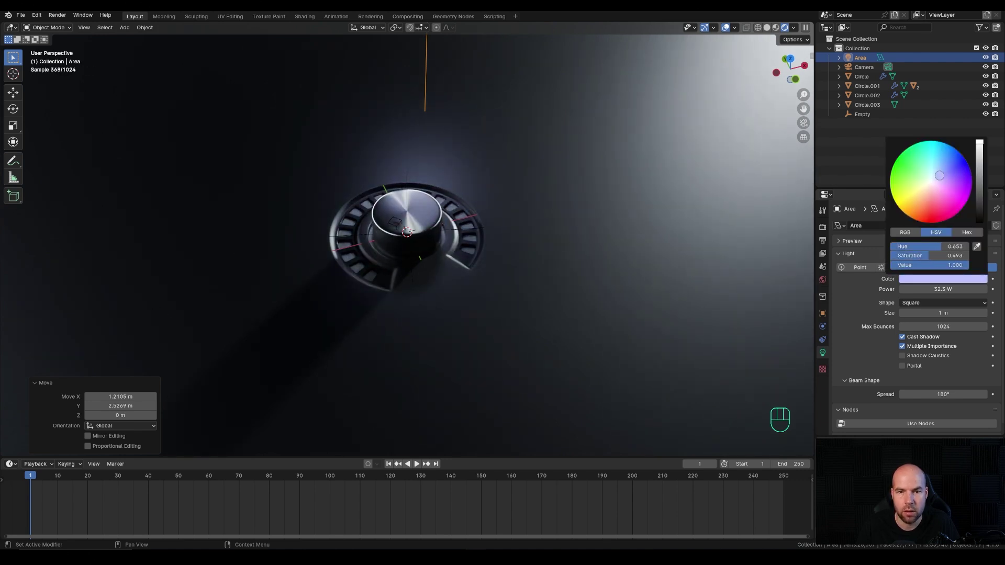
Step: Tint the area light pale blue at 32.3 W and frame the dial in the rendered view
left_click(503, 222)
scroll("up", 3)
middle_click(573, 235)
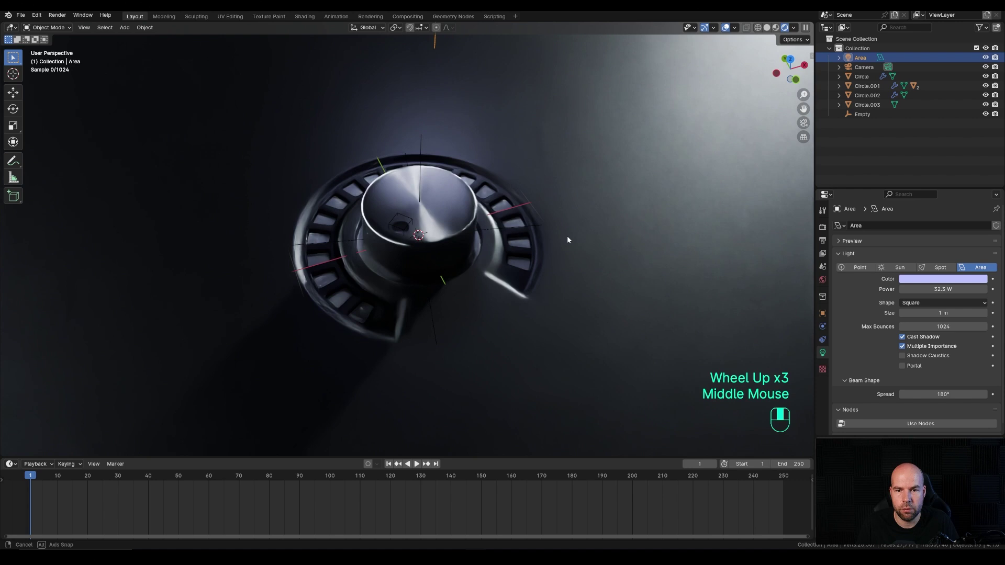
scroll("up", 3)
scroll("down", 3)
left_click_drag(571, 232, 581, 230)
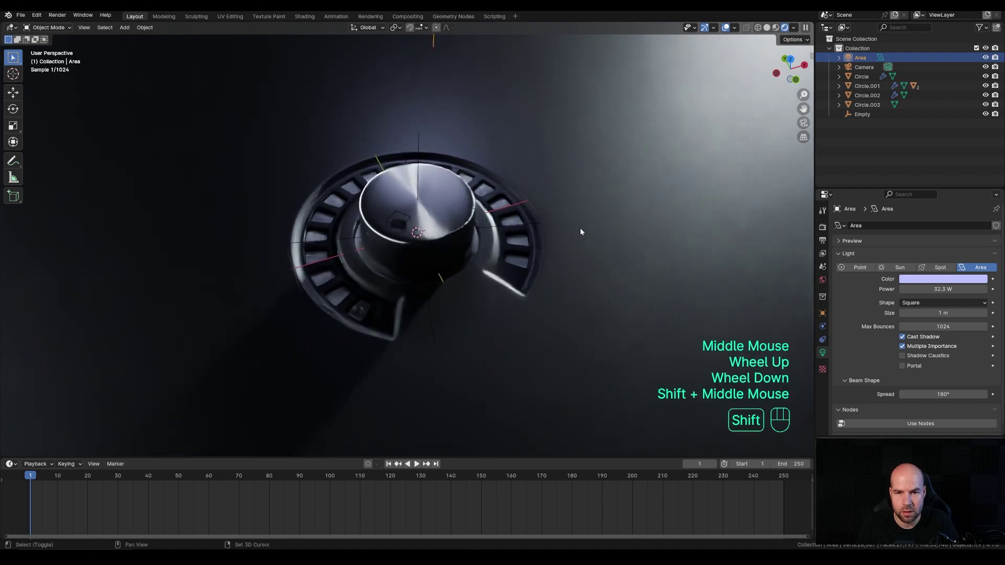
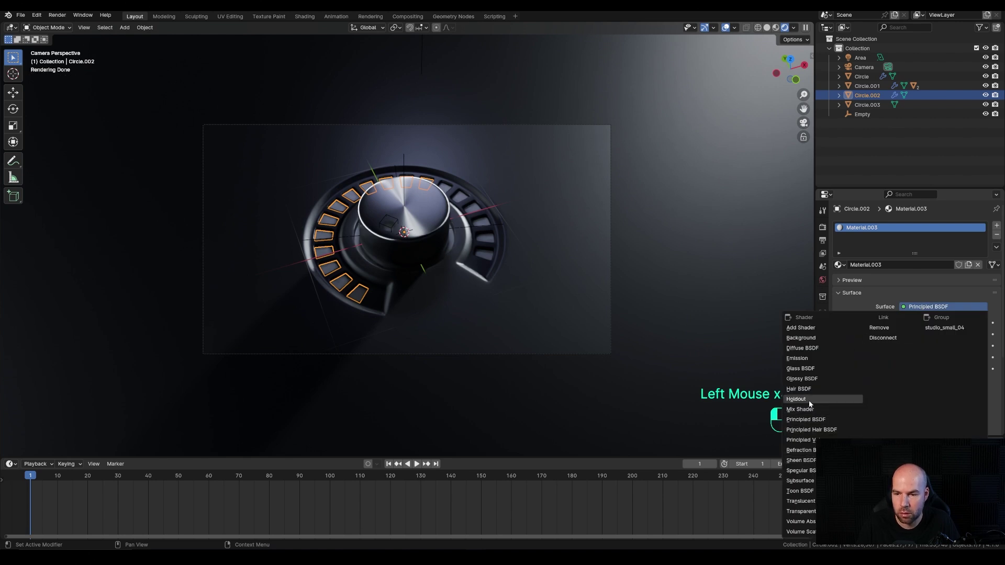
Step: Make the segments an orange emission at strength 15 and give the outer ring a new black material
left_click(818, 364)
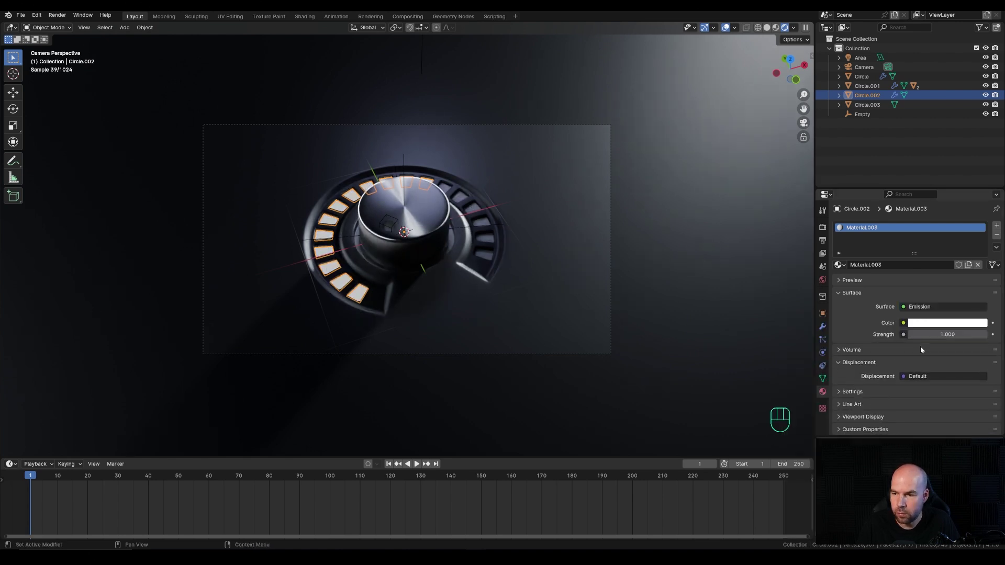
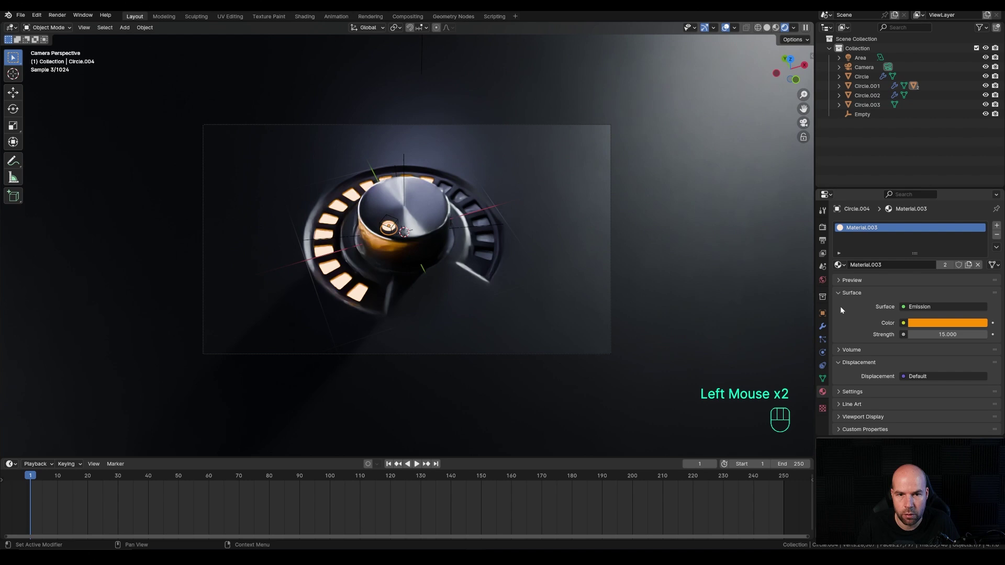
left_click_drag(732, 200, 897, 274)
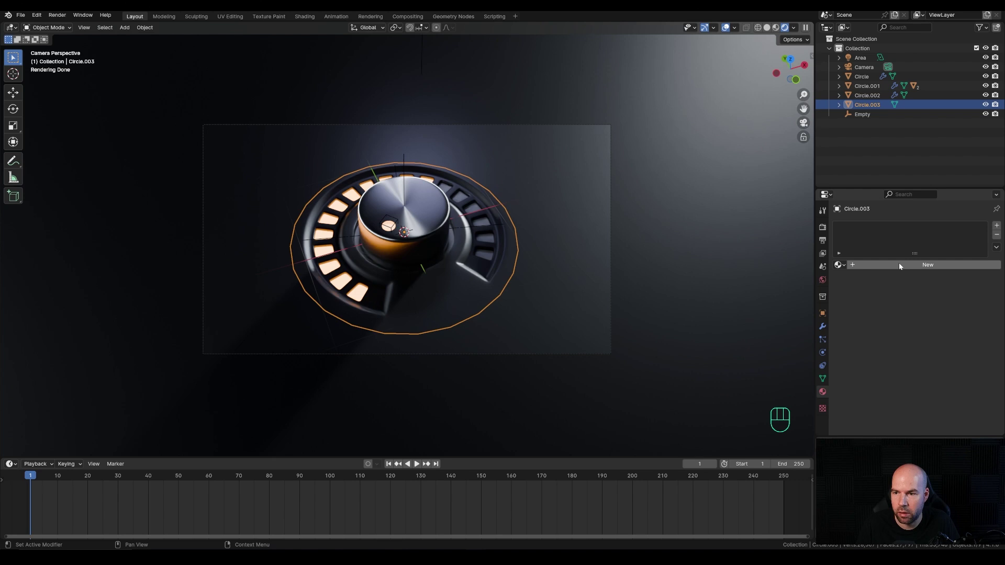
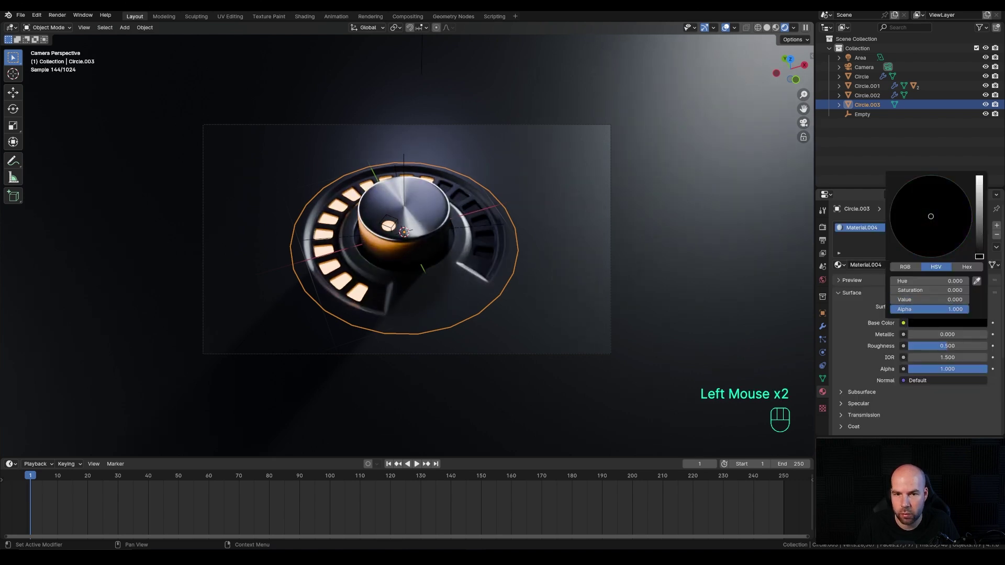
left_click(701, 194)
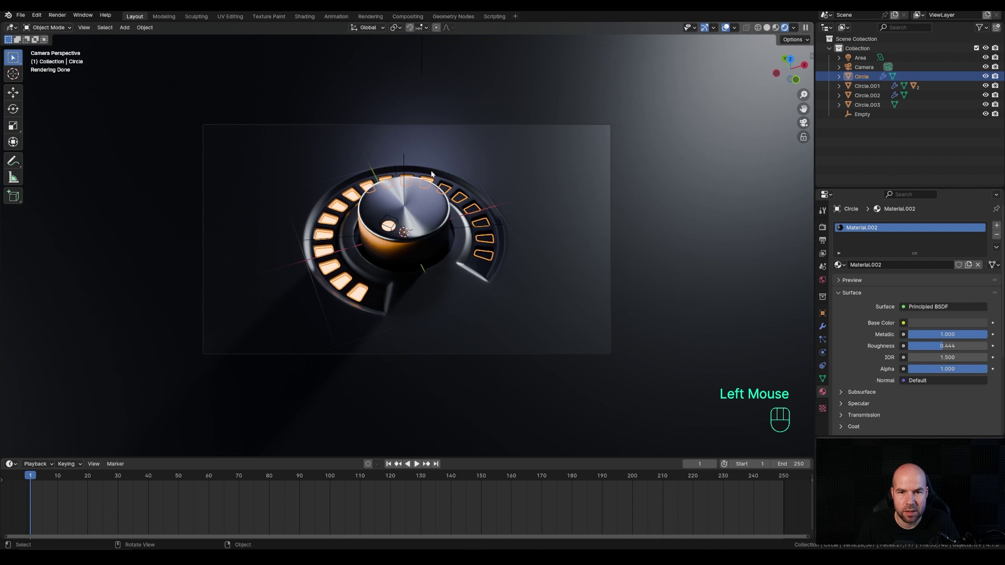
Step: Mark a render region around the camera frame so rendering is cropped to it
scroll("up", 3)
scroll("down", 3)
scroll("up", 3)
key("ctrl+b")
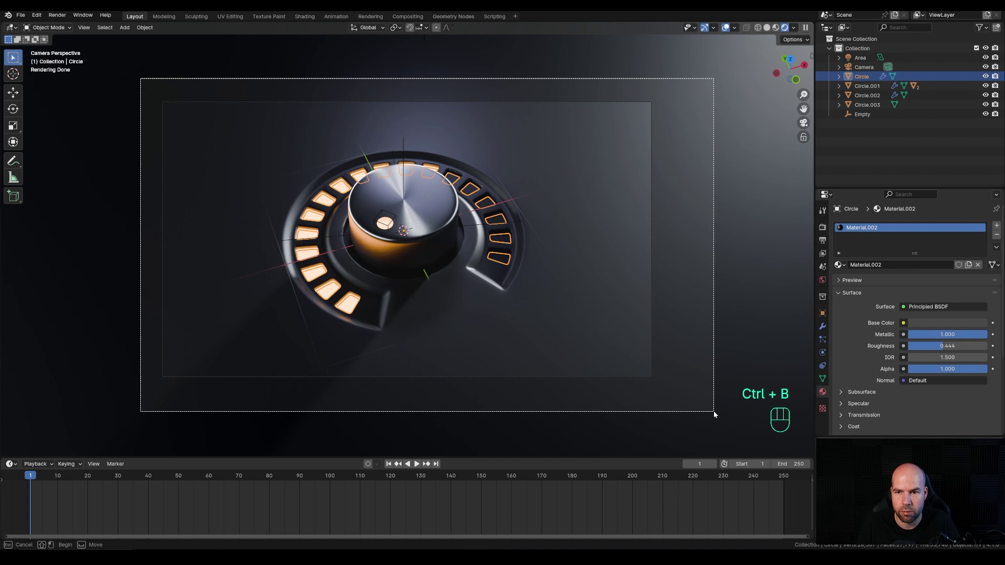
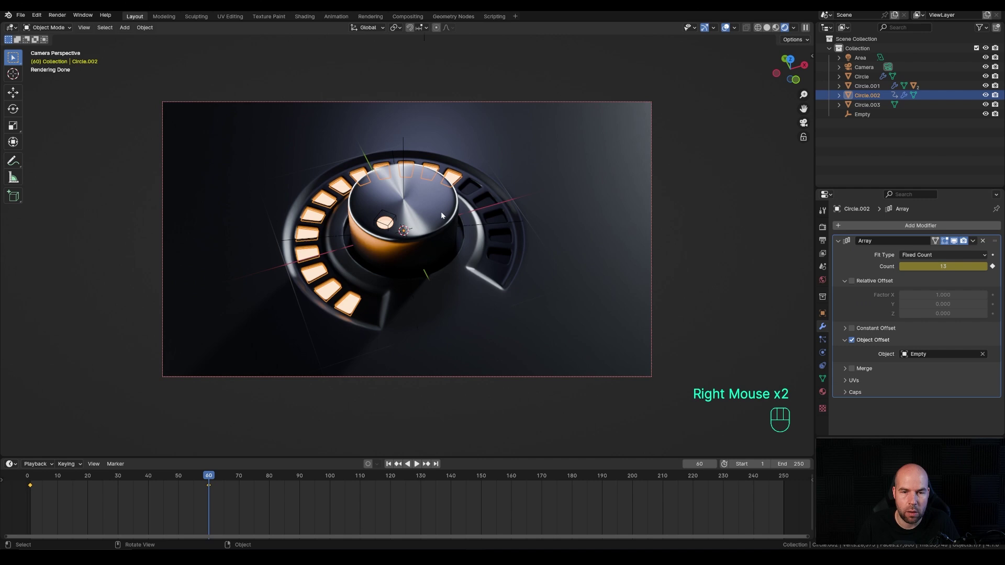
Step: Select the metal knob and show its transform values from a top-down view
left_click(435, 215)
left_click(38, 482)
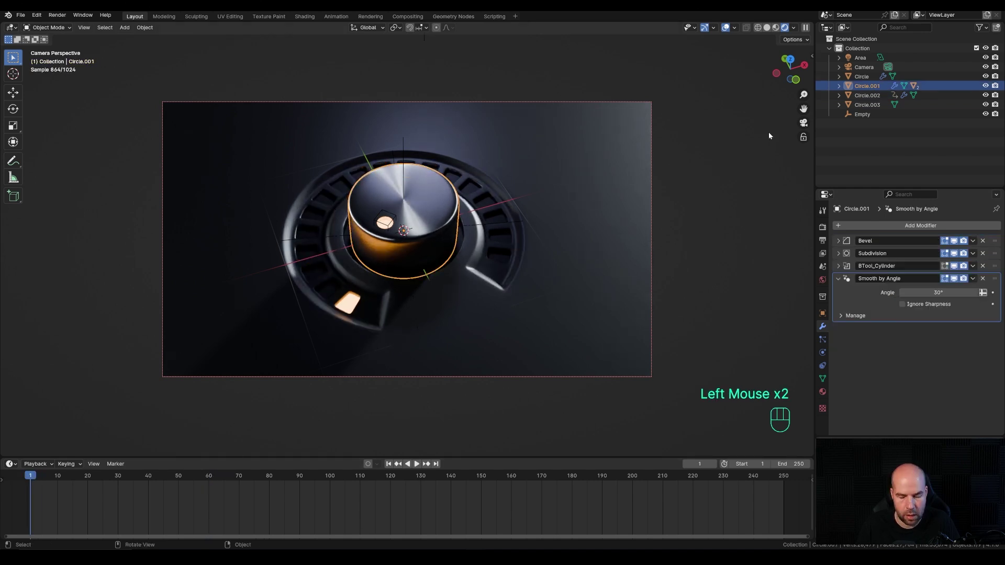
key("n")
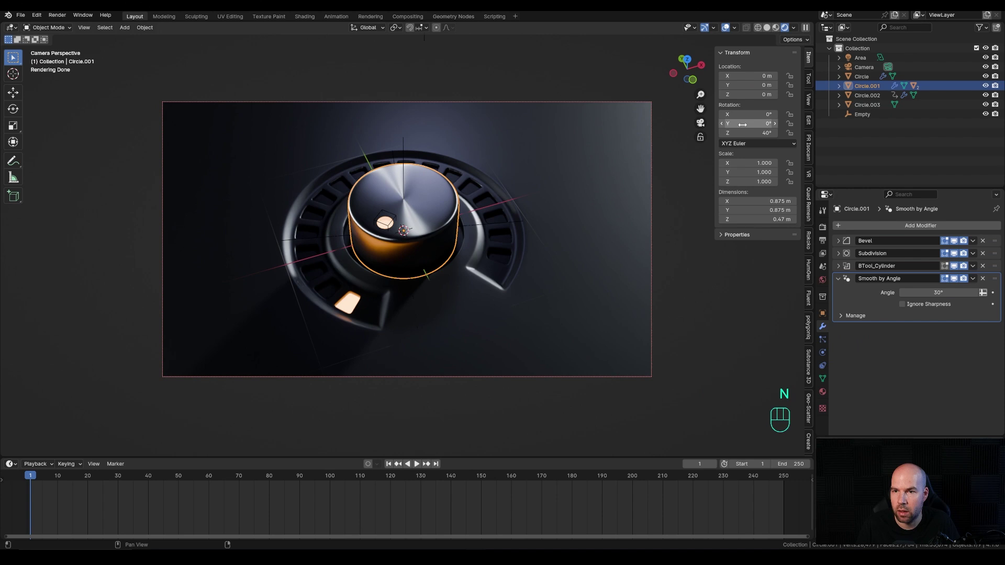
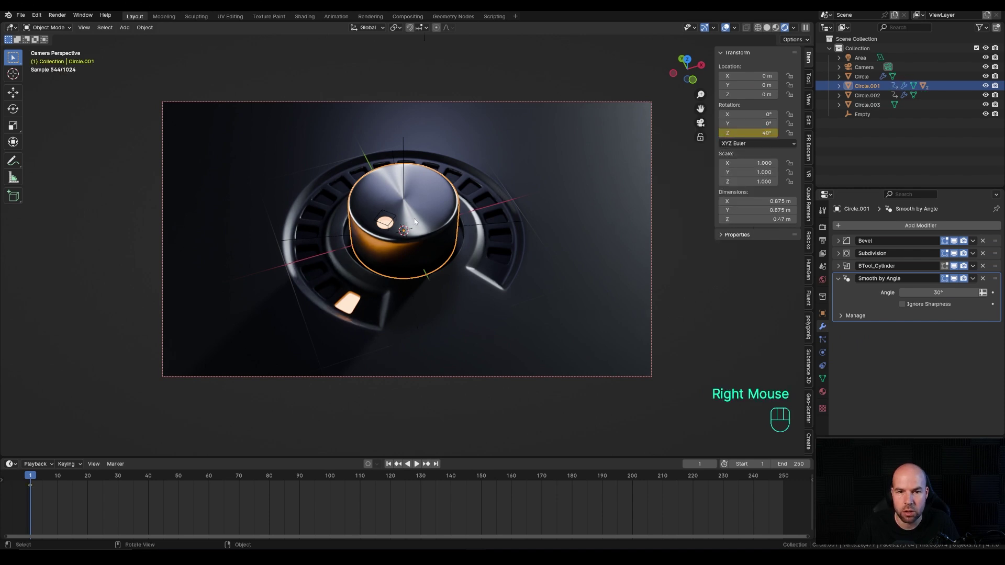
key("KP_7")
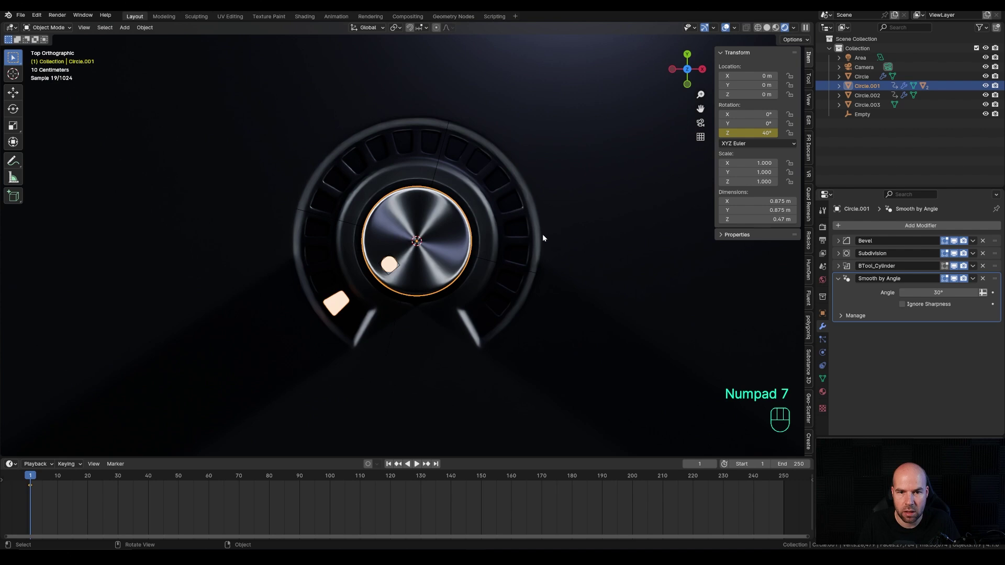
Step: Turn the knob about its Z axis to roughly −95° at the later frame and keyframe the rotation
key("r")
key("Escape")
left_click_drag(149, 476, 296, 449)
key("r")
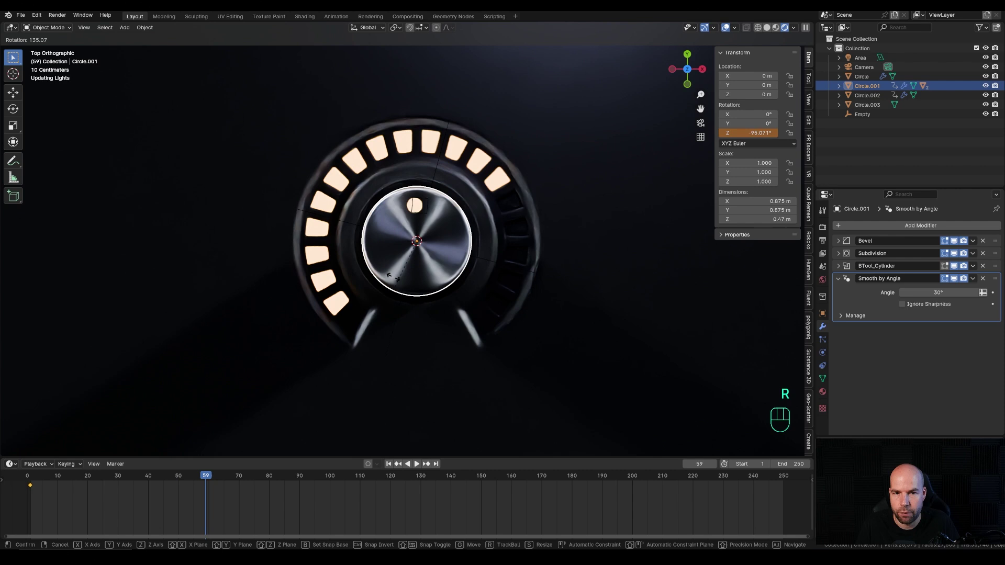
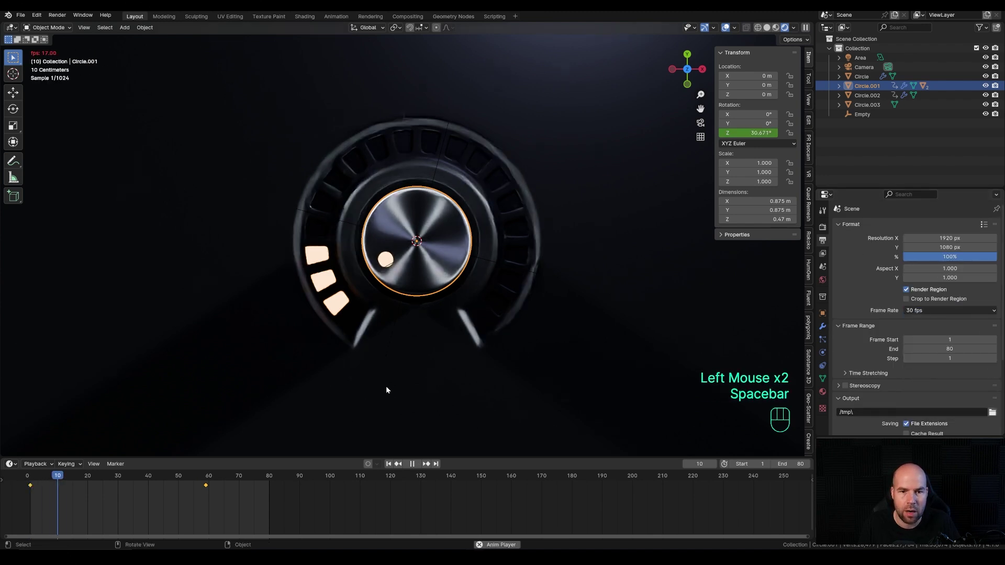
Step: Stop playback and return to the scene camera view after inspecting the dial
middle_click(583, 353)
scroll("up", 3)
middle_click(577, 316)
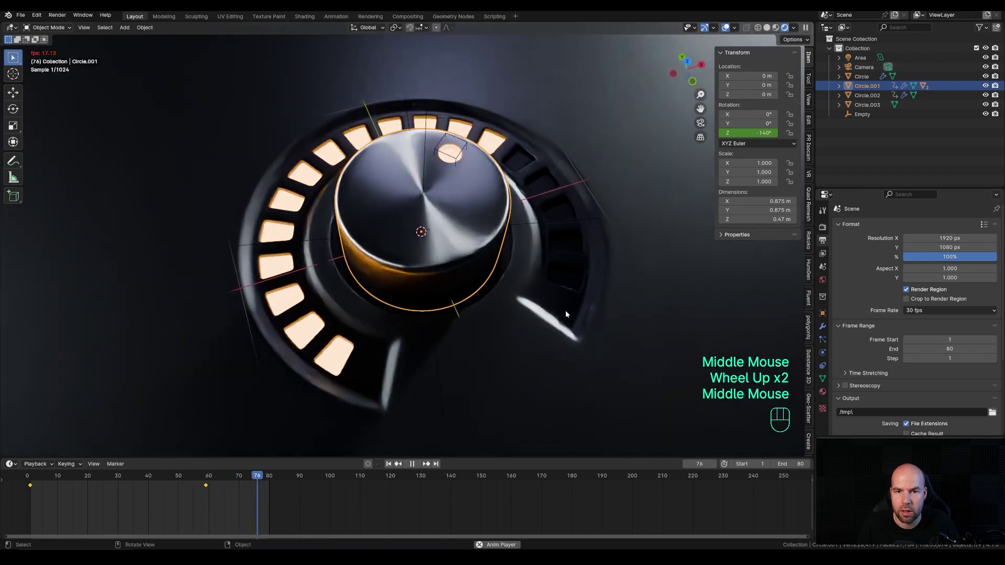
middle_click(524, 319)
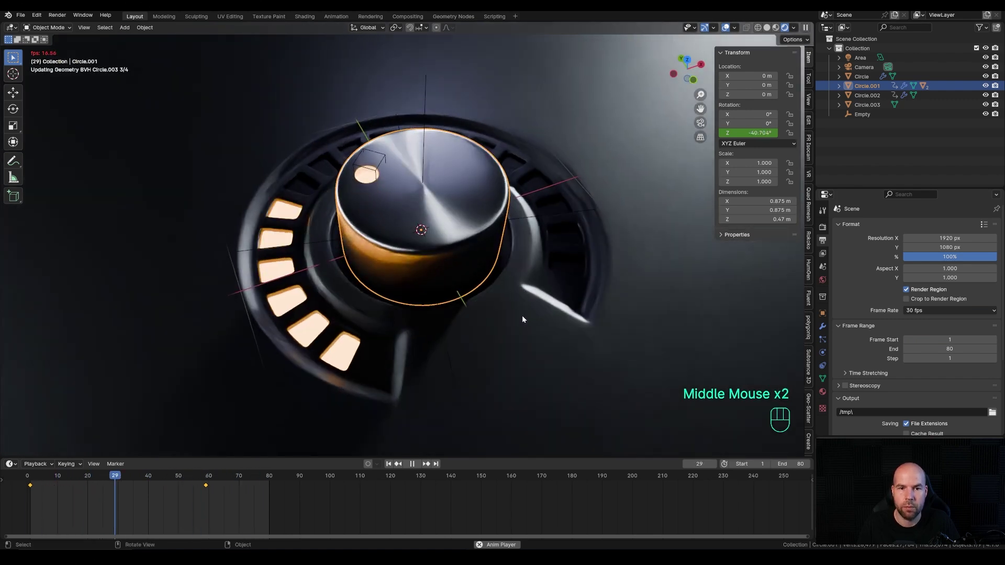
key("space")
key("KP_0")
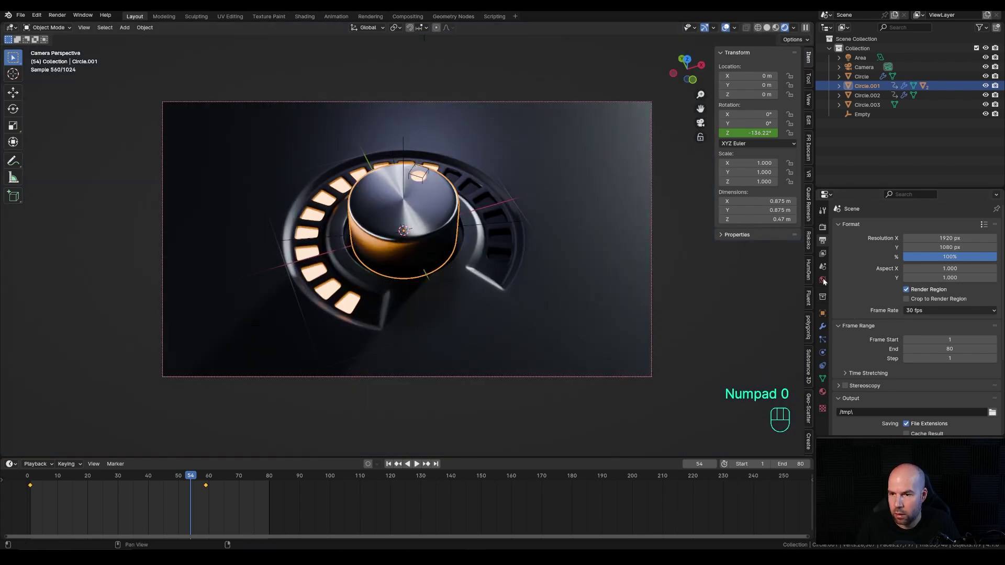
Step: Set render output to FFmpeg Video in an MPEG-4 container
left_click(822, 230)
scroll("down", 3)
left_click(848, 382)
left_click(822, 244)
scroll("down", 3)
left_click_drag(970, 341, 971, 381)
left_click(851, 405)
Step: Set H.264 encoding and edit the output file path toward /tmp\
scroll("down", 3)
left_click_drag(940, 325, 925, 358)
left_click(972, 242)
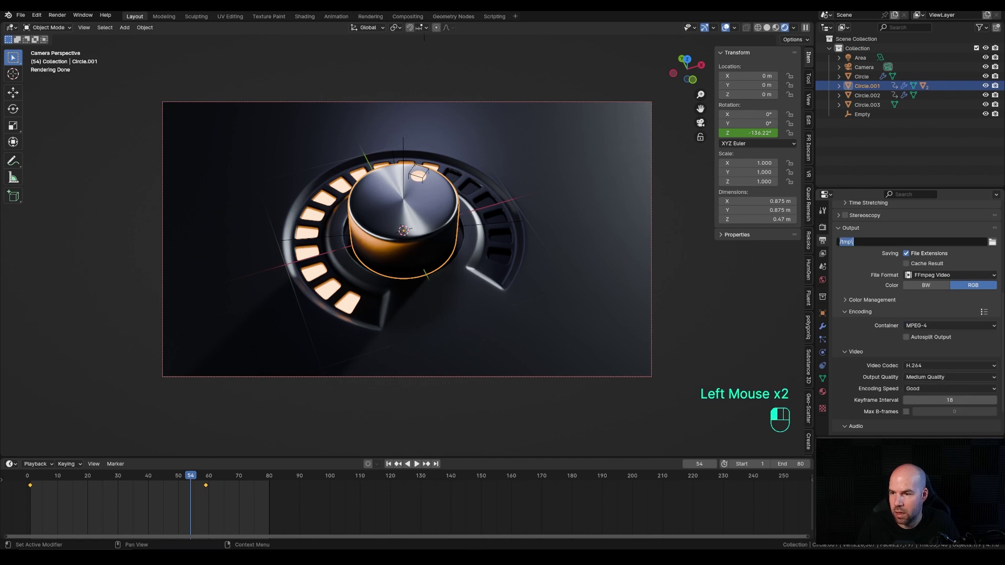